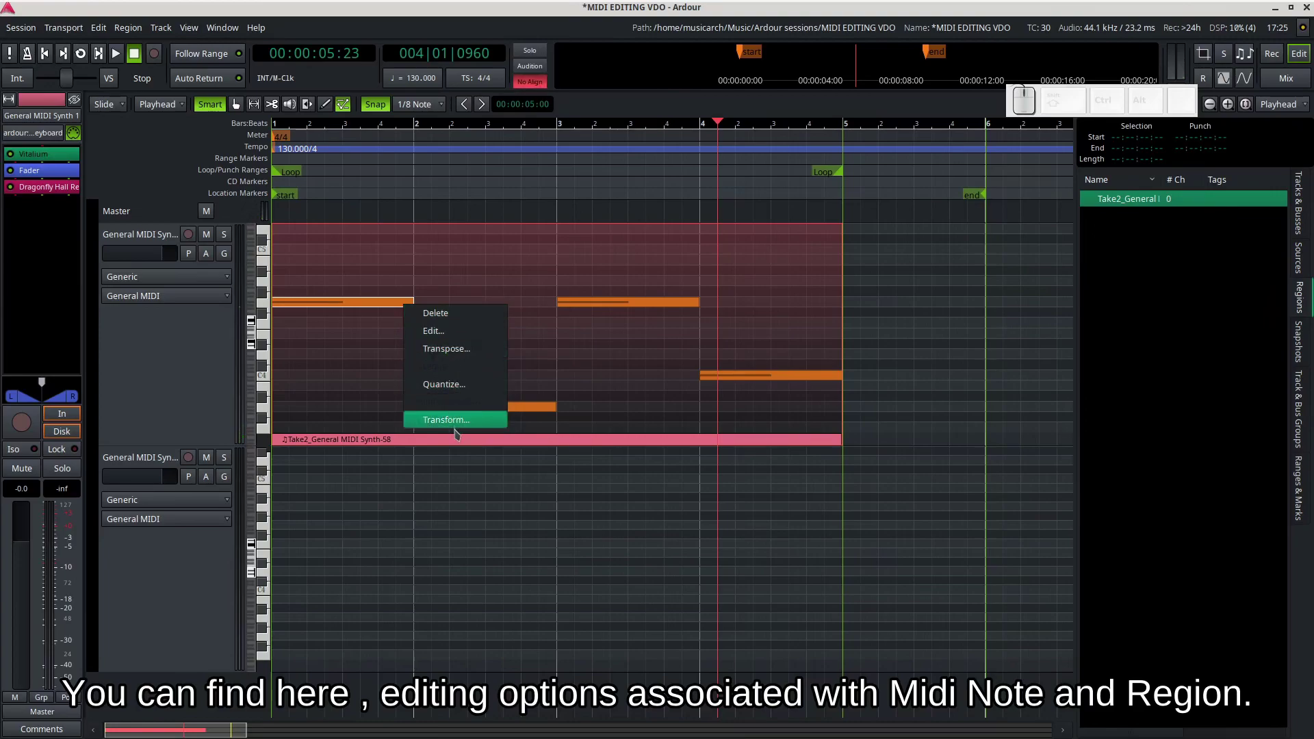
Dismiss the unused note and region context menus to show the Take2 session
left_click(758, 342)
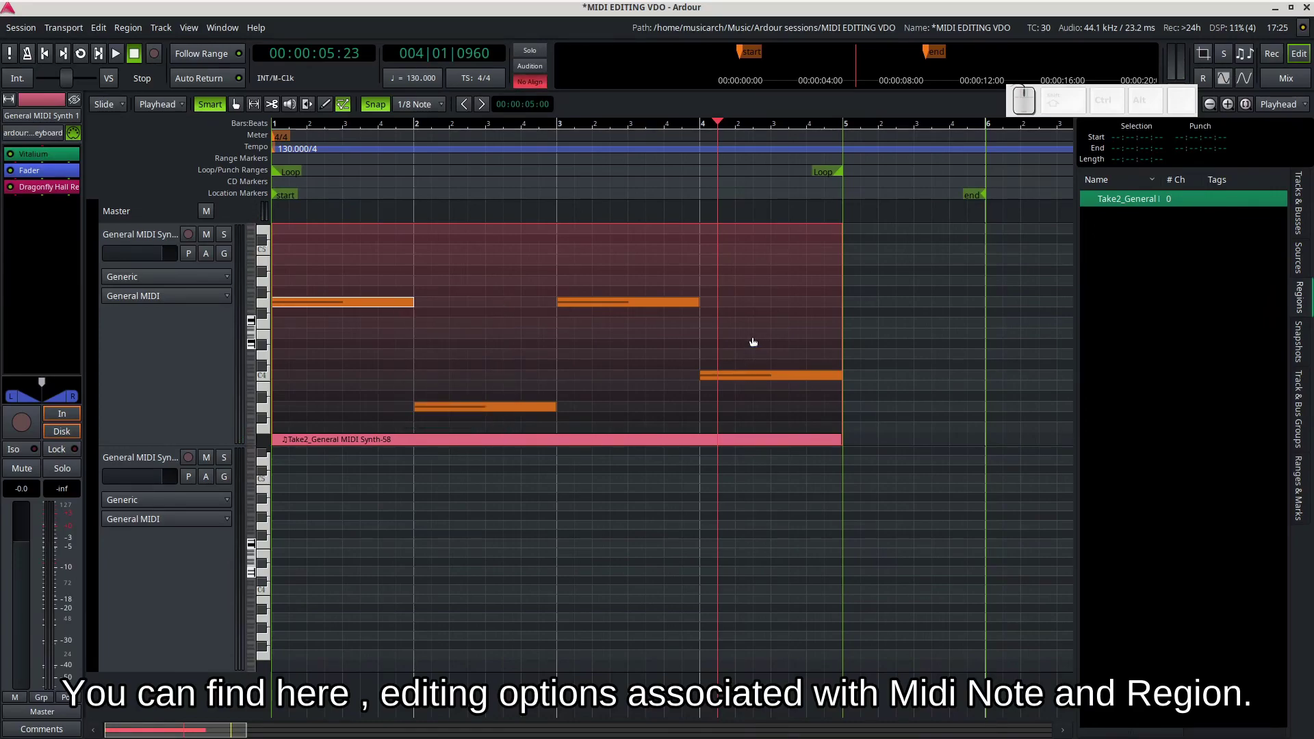
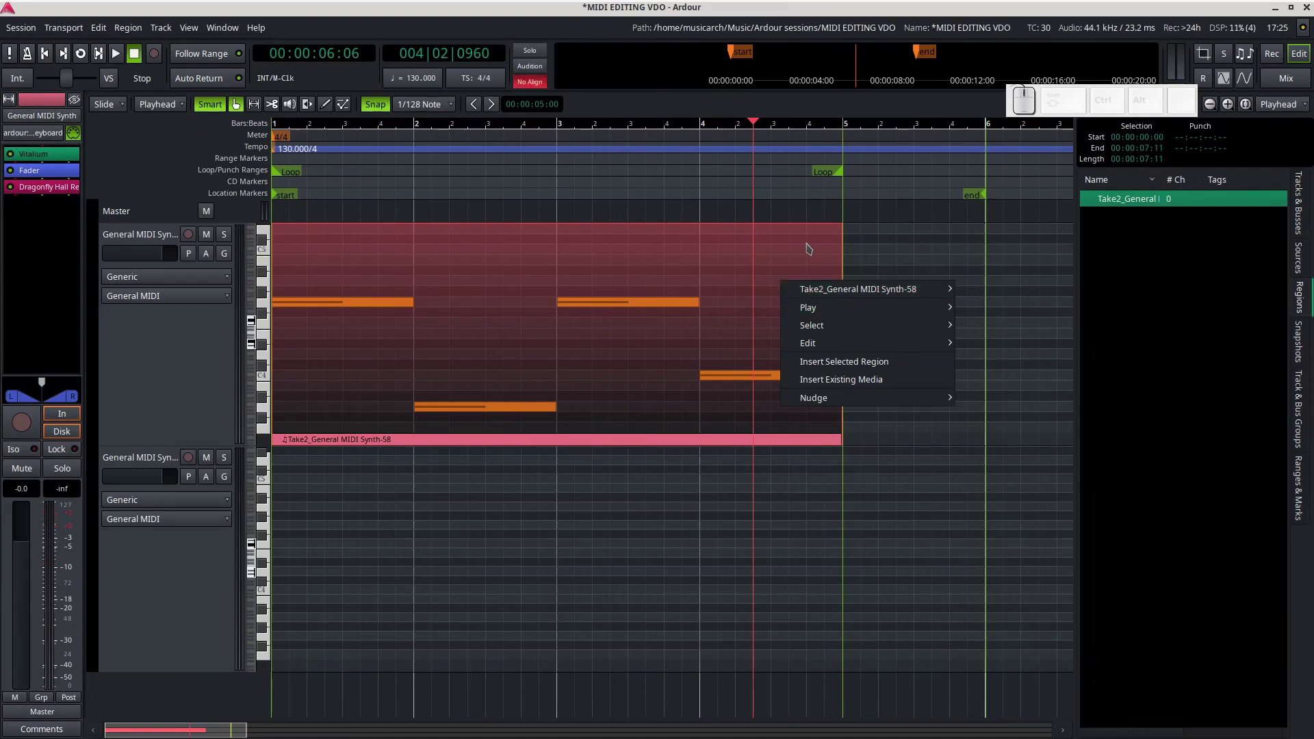
left_click(808, 245)
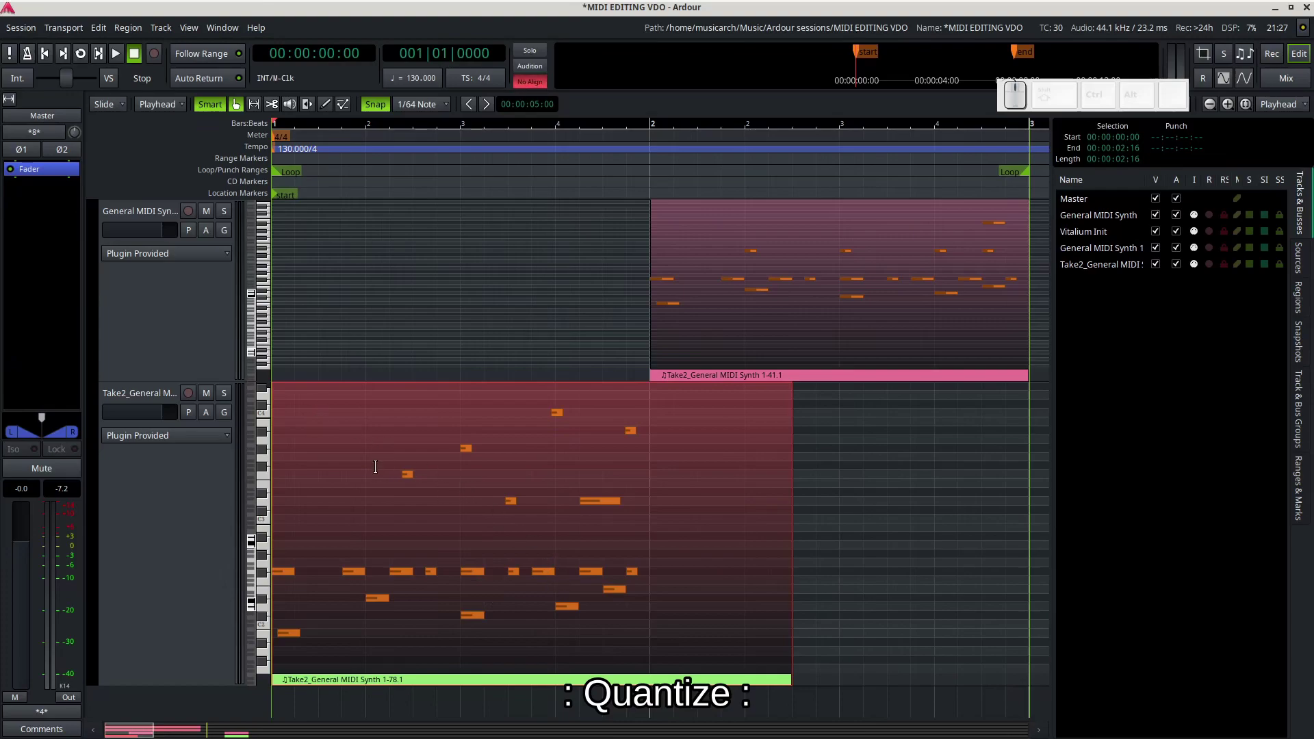
Switch the snap grid to Bar and bring up the Take2 region's context menu
key("g")
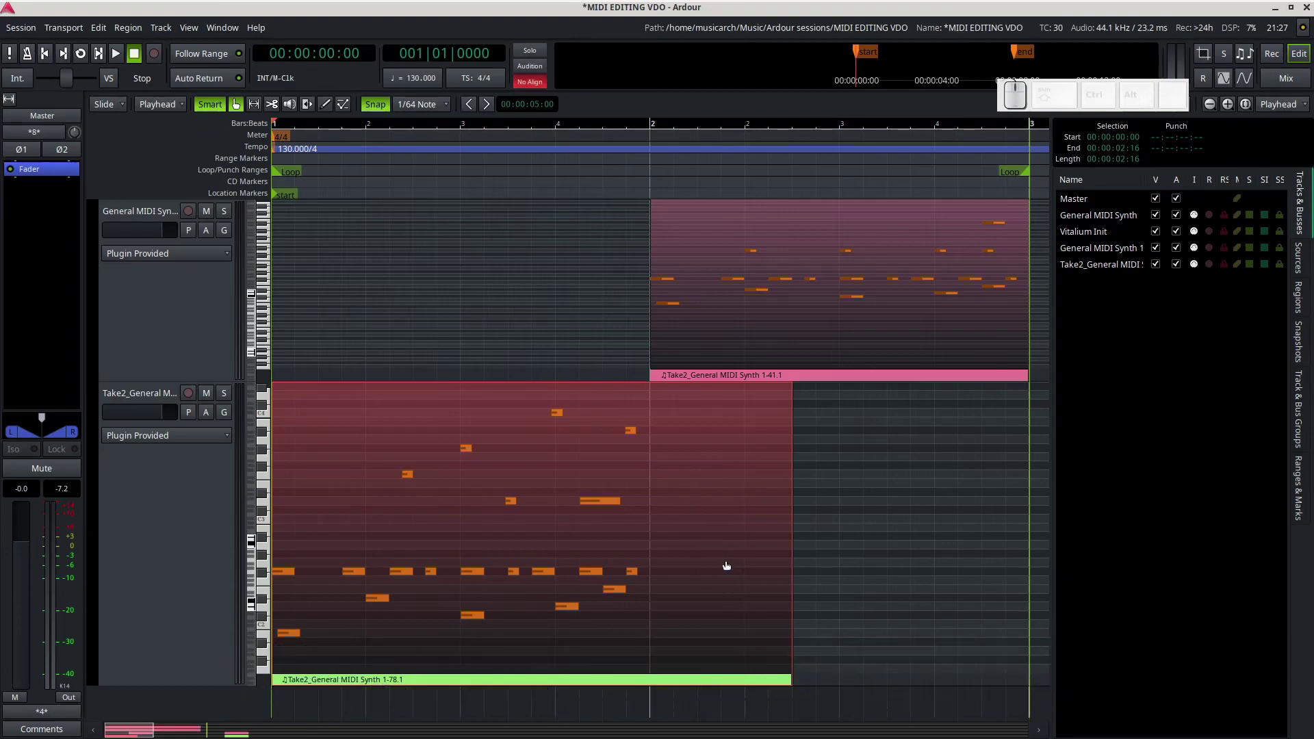
left_click(728, 566)
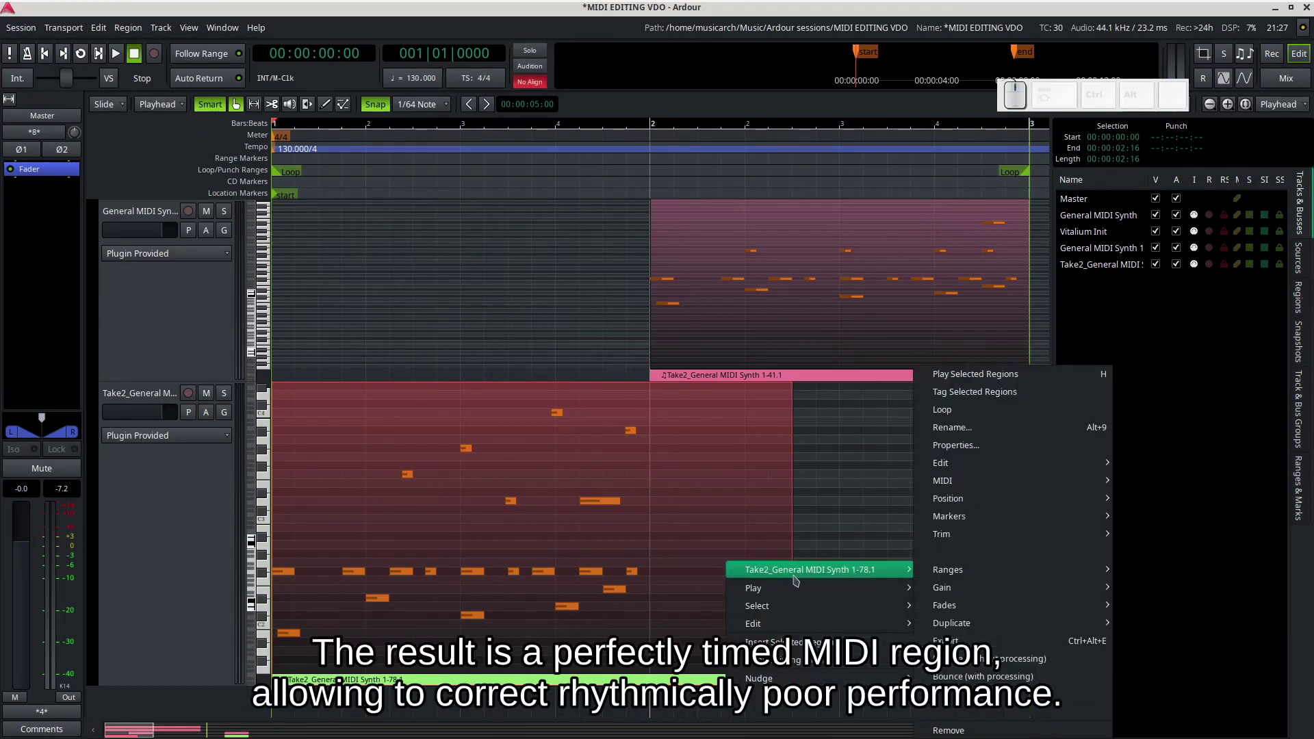
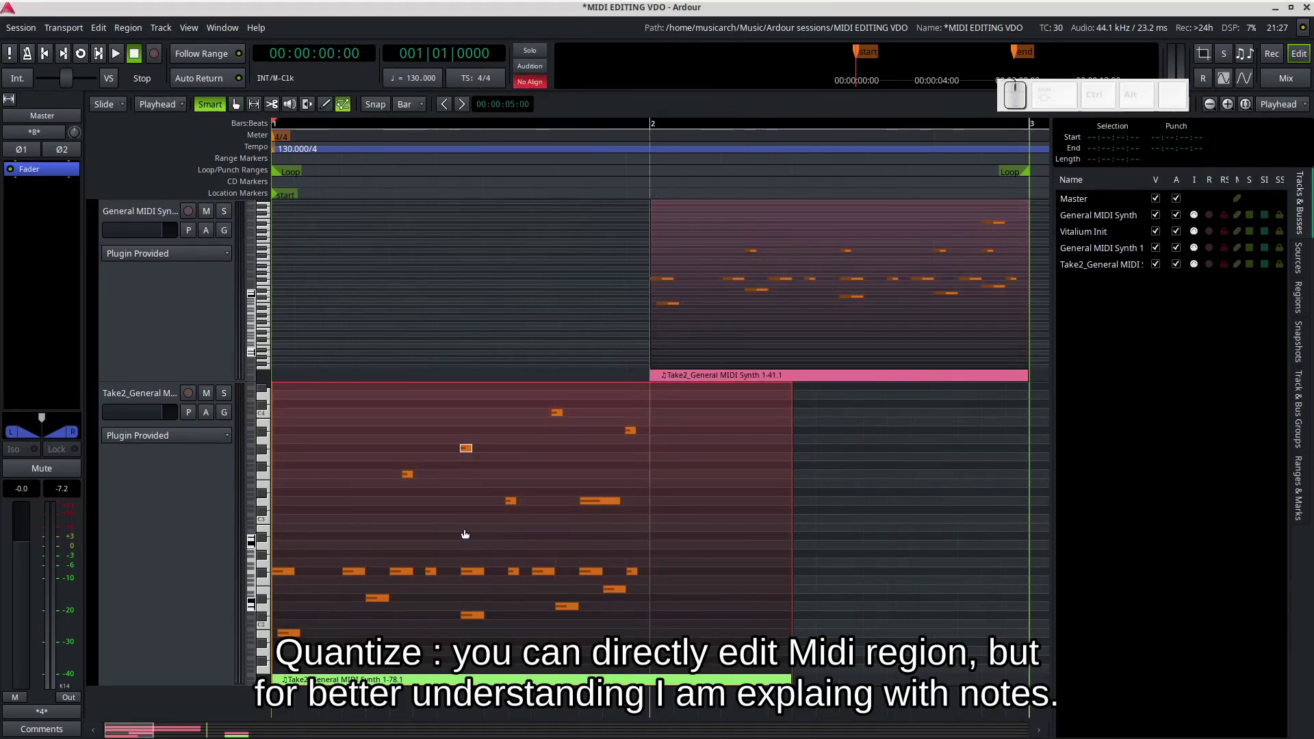
Select the group of upper notes in the Take2 region
left_click(466, 533)
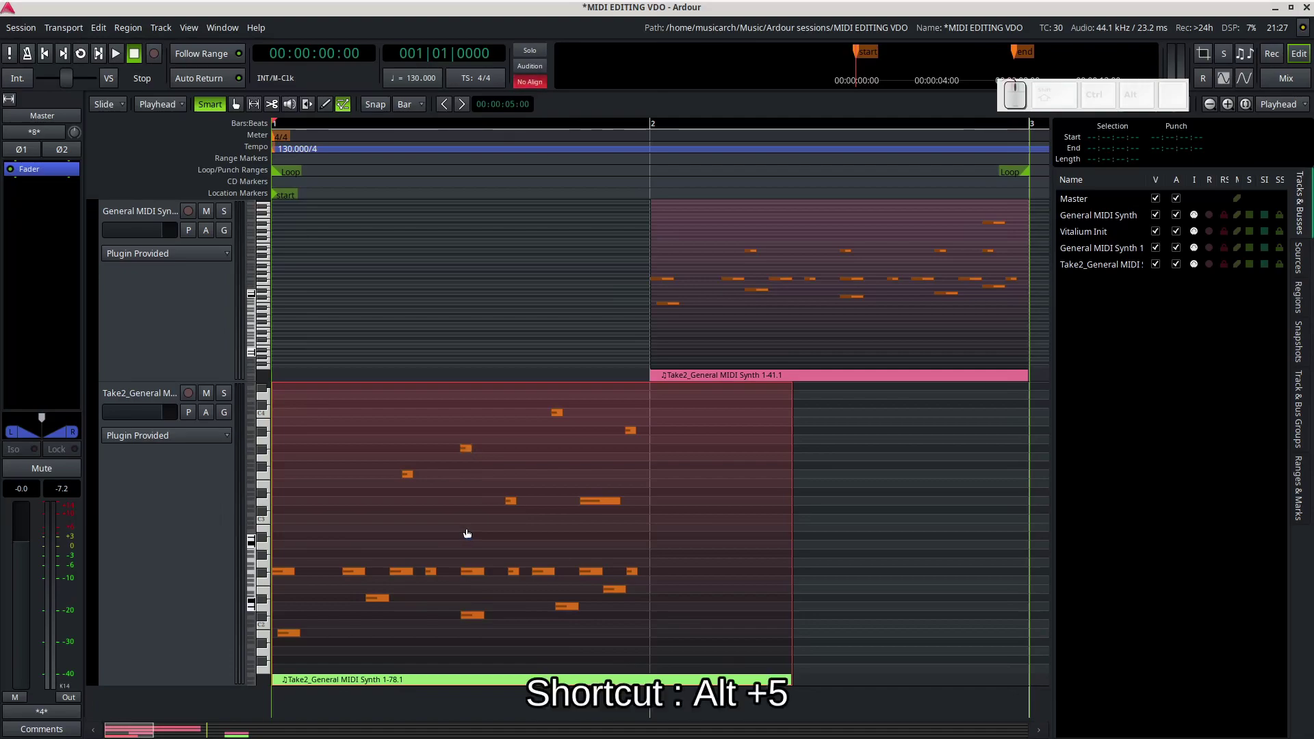
left_click(367, 384)
left_click_drag(380, 394, 650, 488)
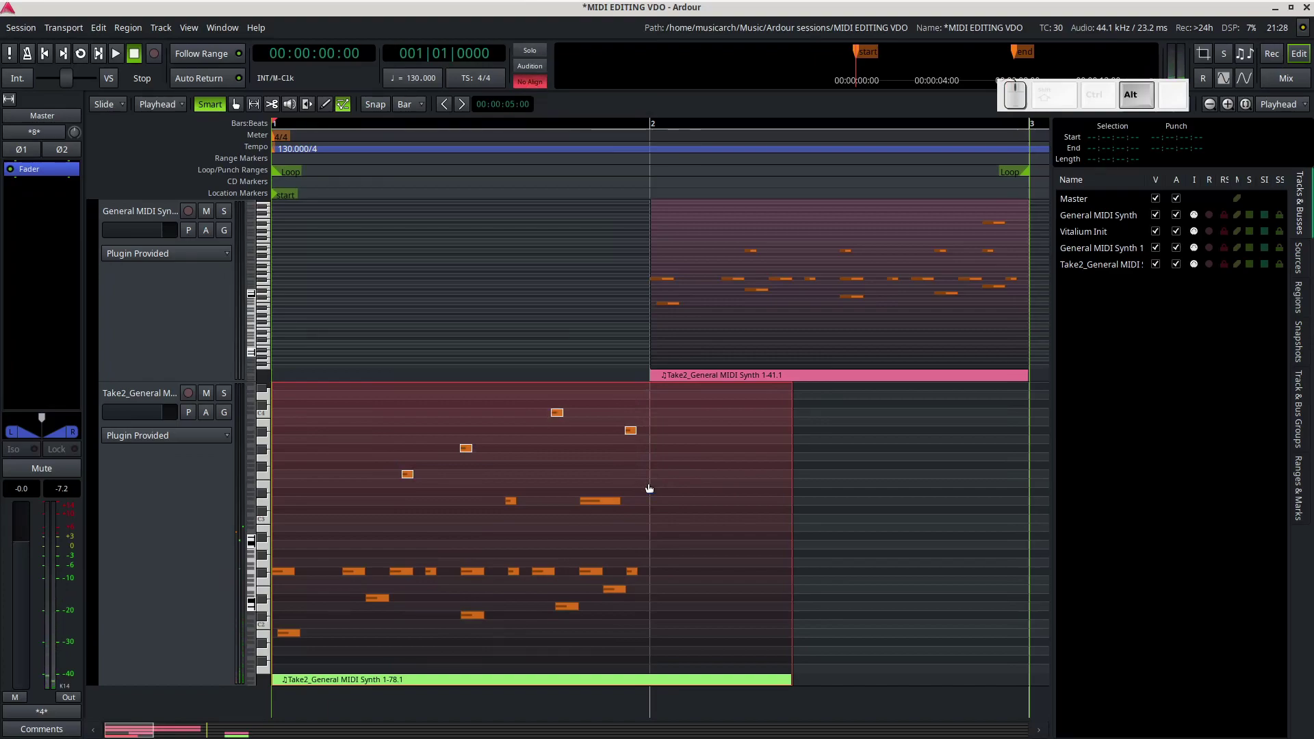
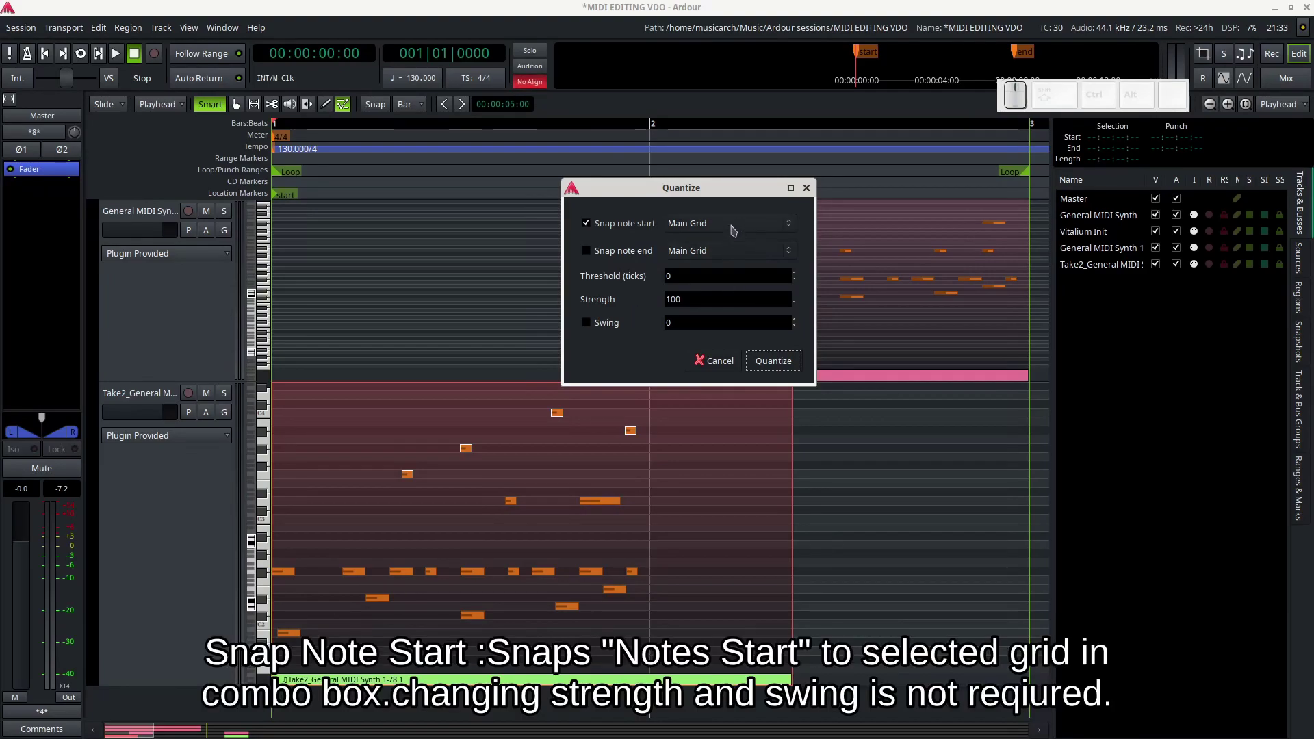
Browse the note start and end grid choices, keep Main Grid for both, and quantize the selected notes
left_click(735, 228)
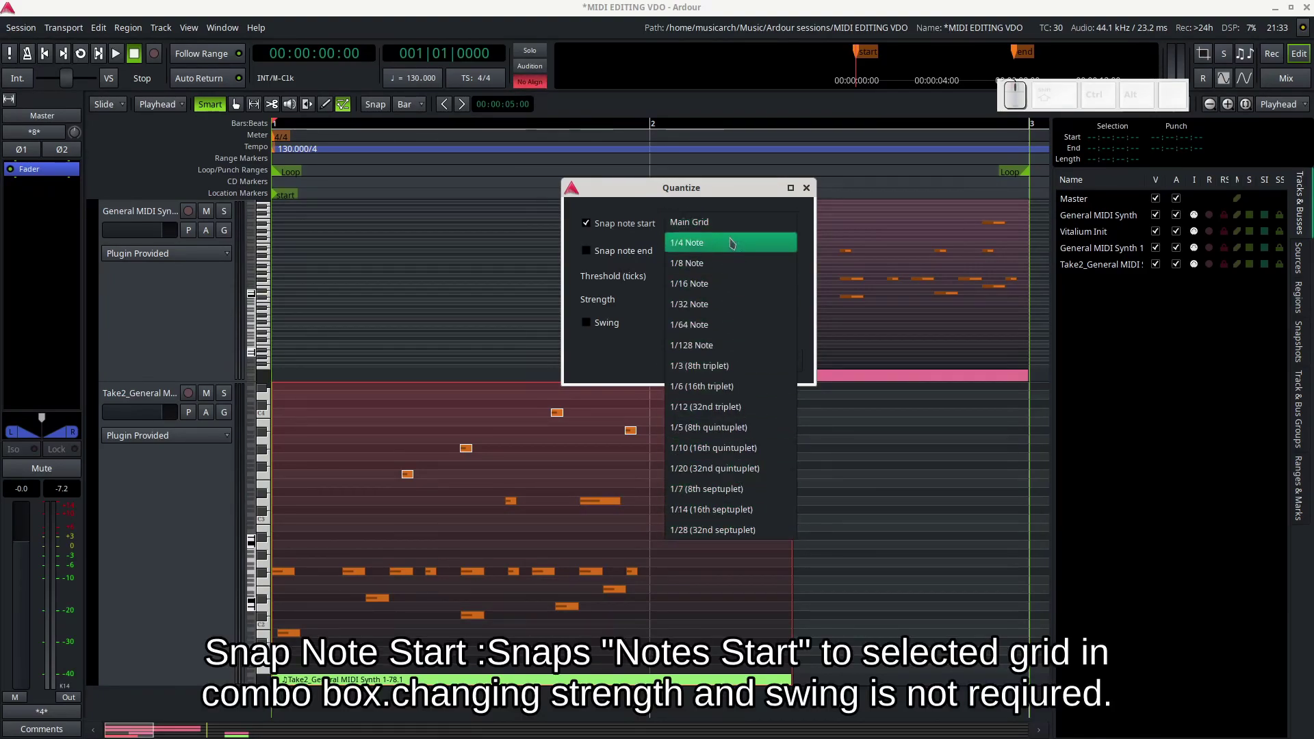
left_click(636, 209)
left_click(759, 256)
left_click(757, 253)
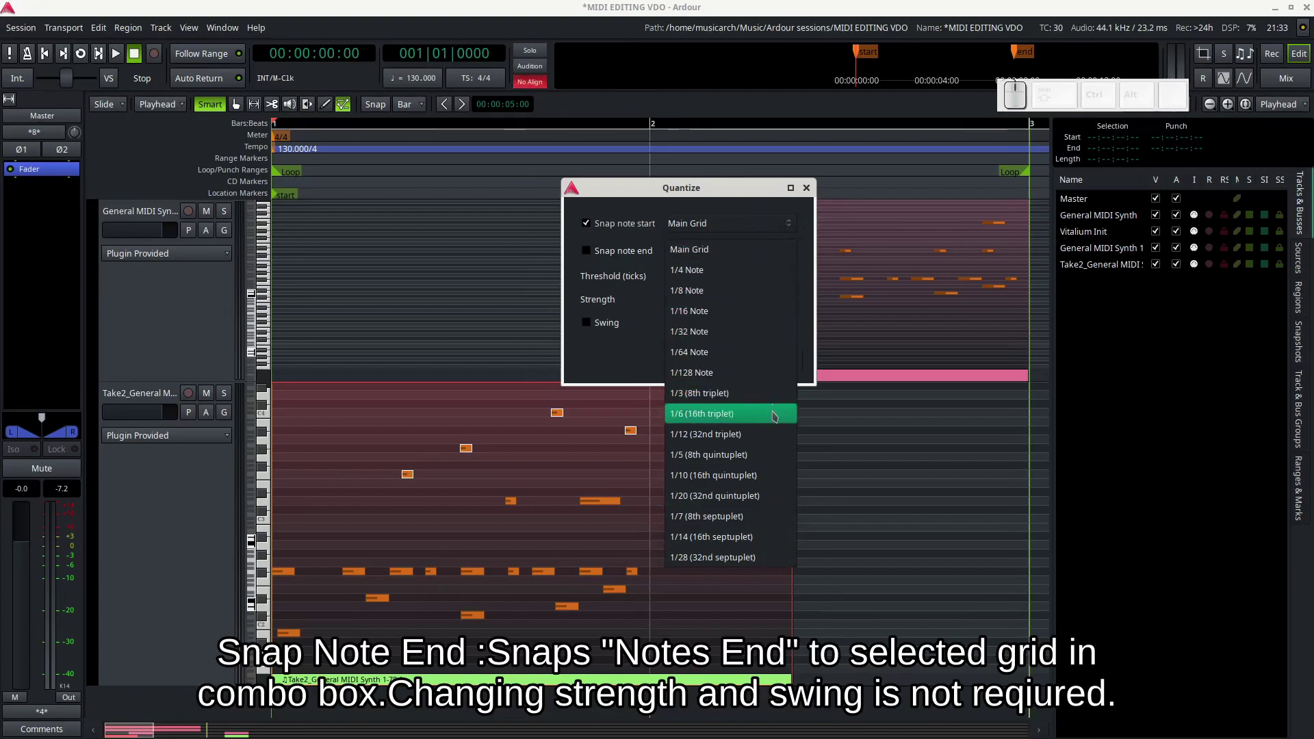
left_click(767, 247)
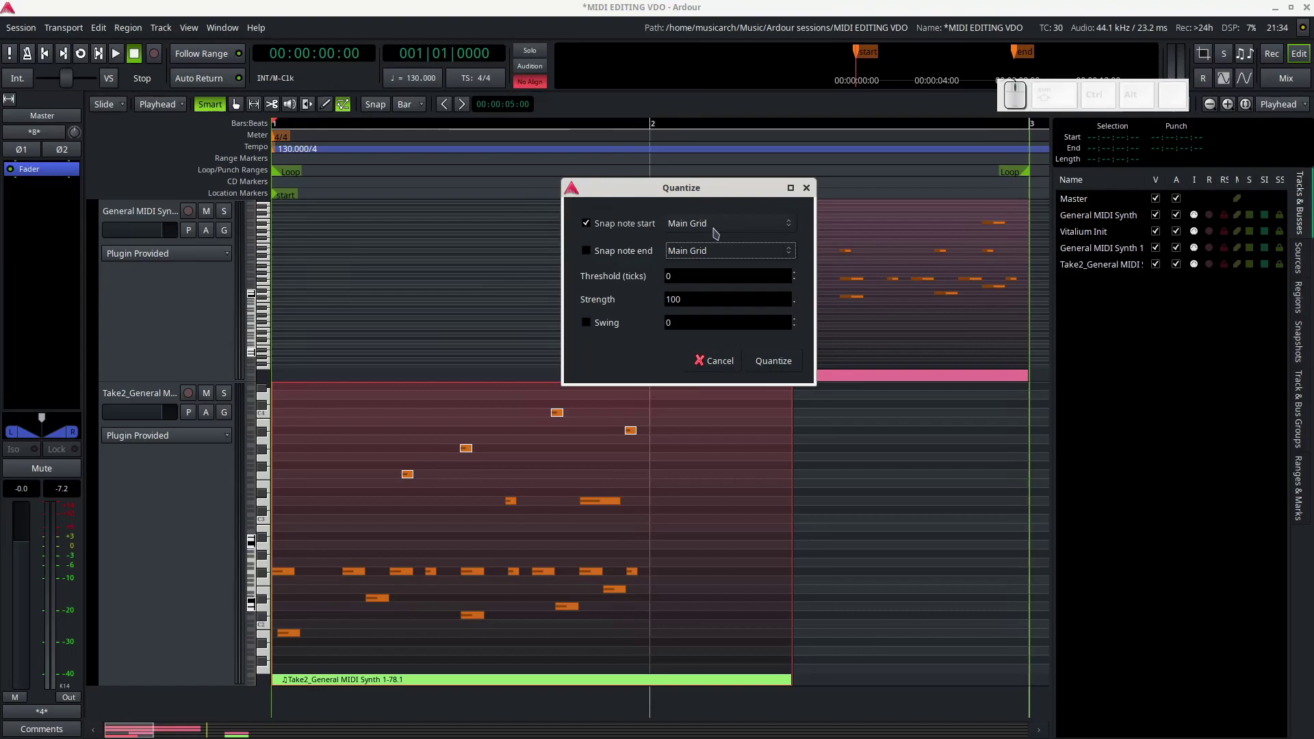
left_click(715, 198)
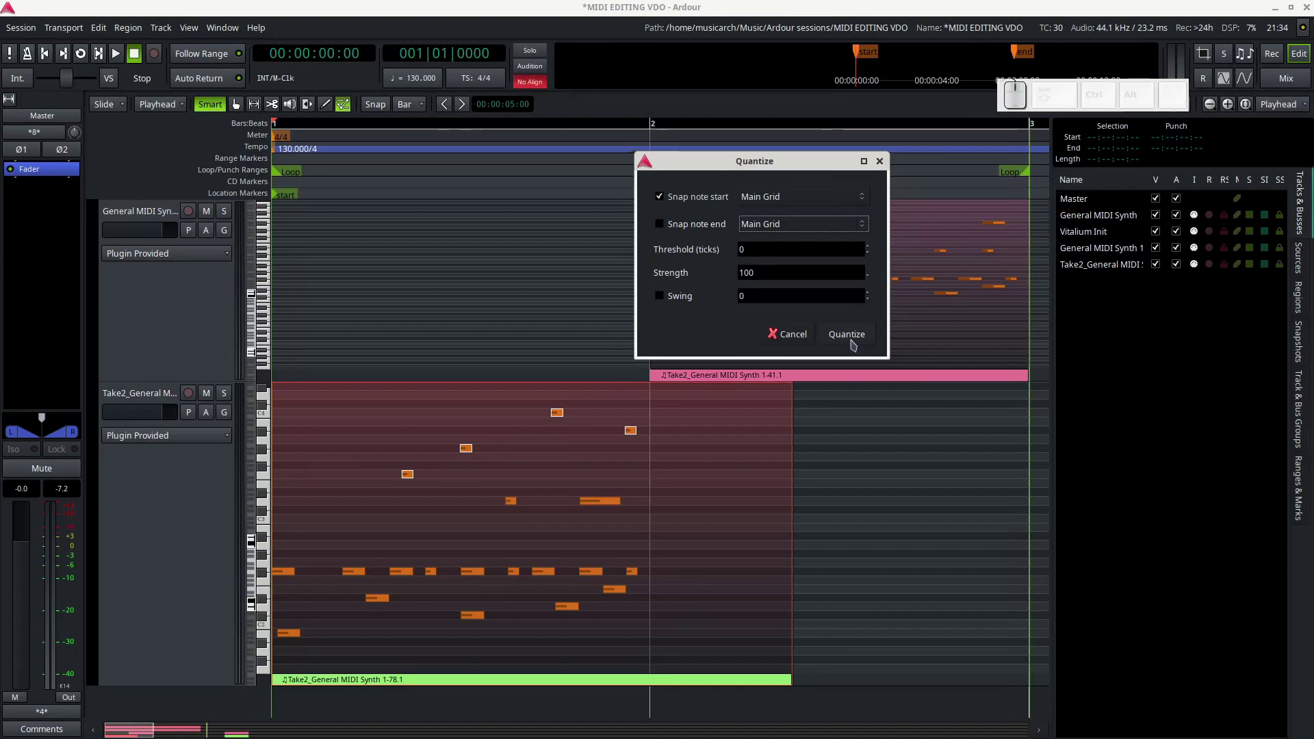
left_click(855, 343)
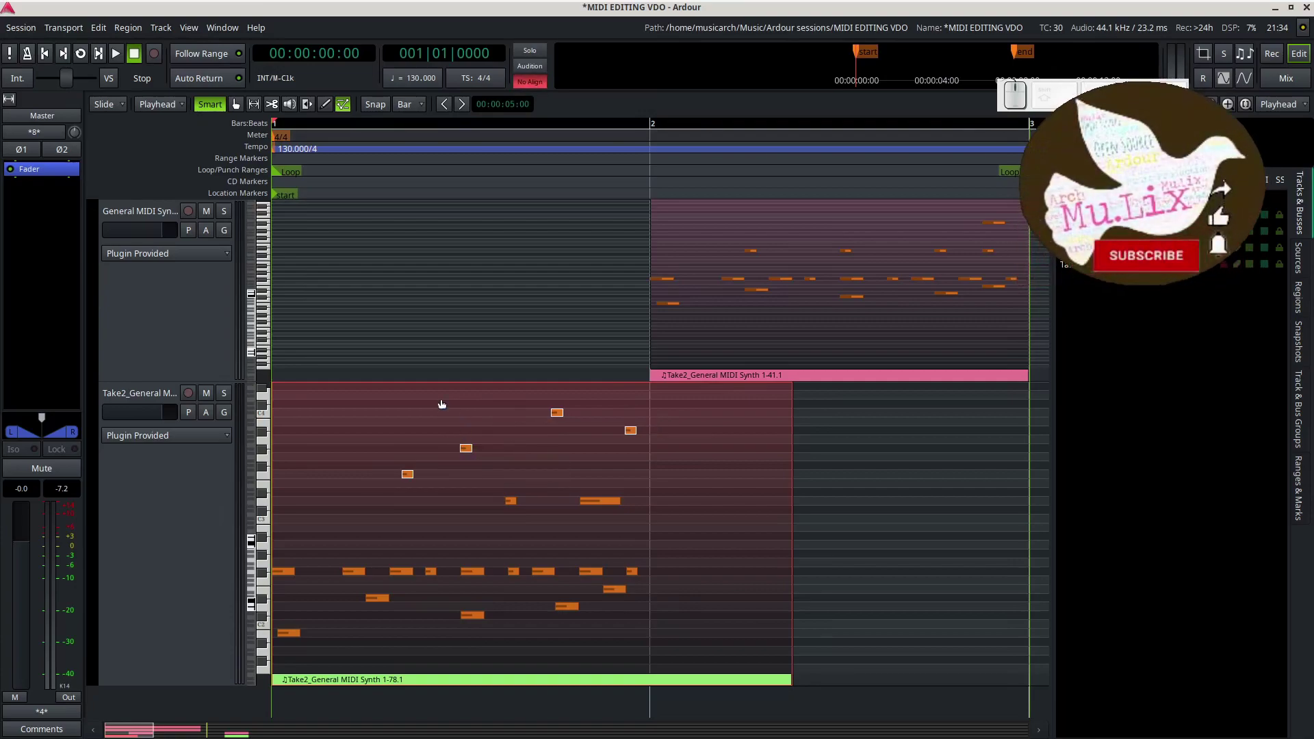
Quantize the selected upper notes with starts and ends snapped to 1/4 Note
left_click(558, 419)
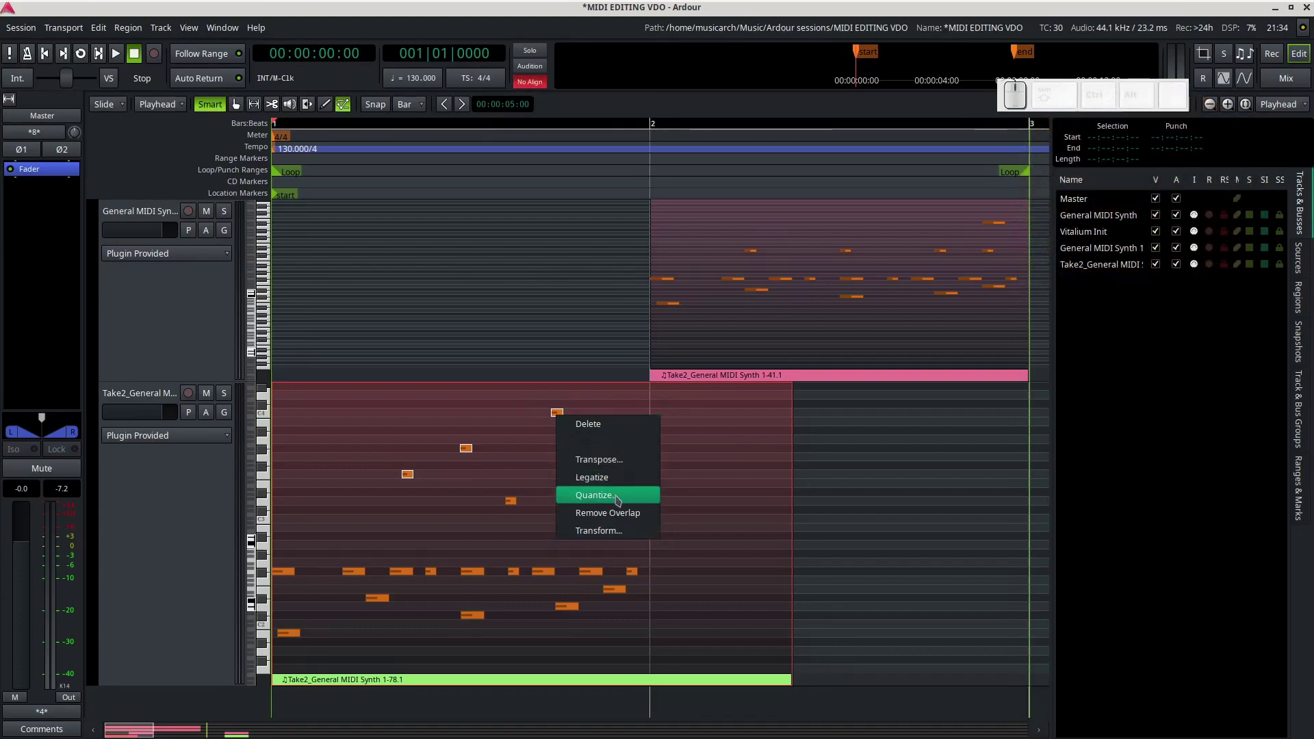
left_click(620, 502)
left_click(638, 424)
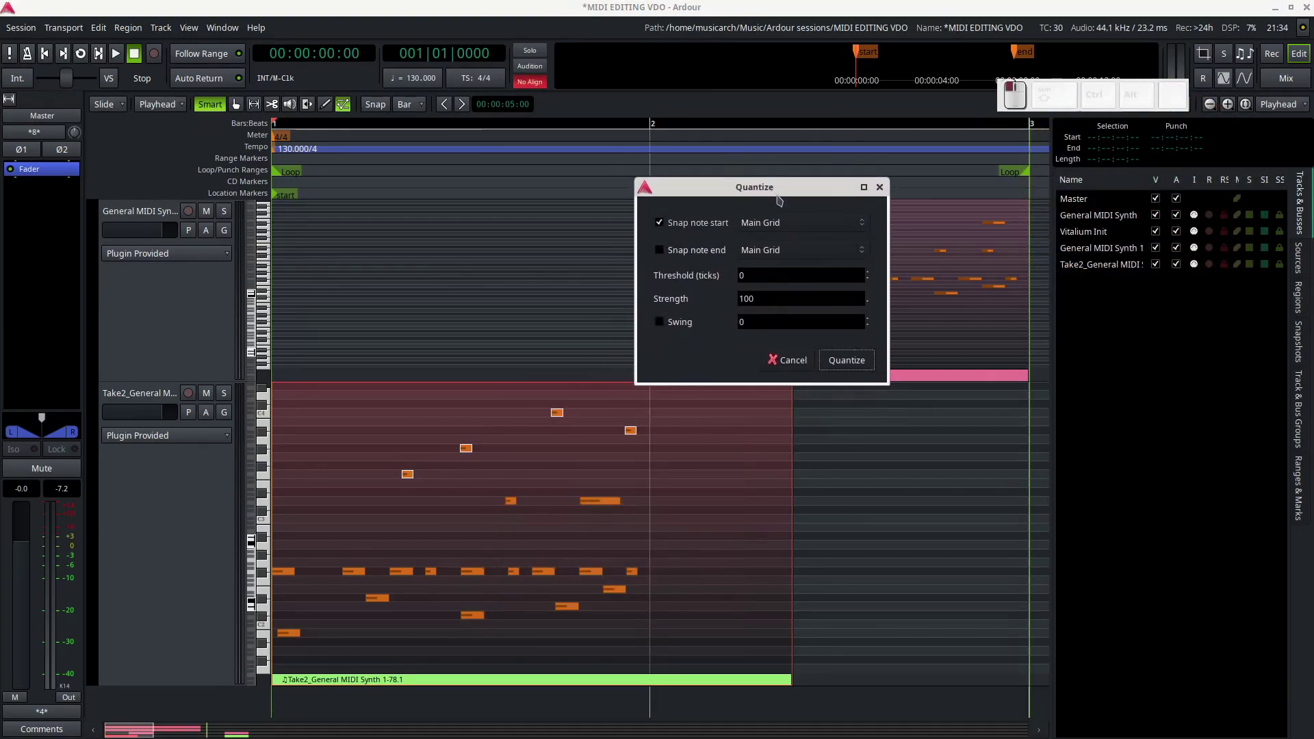
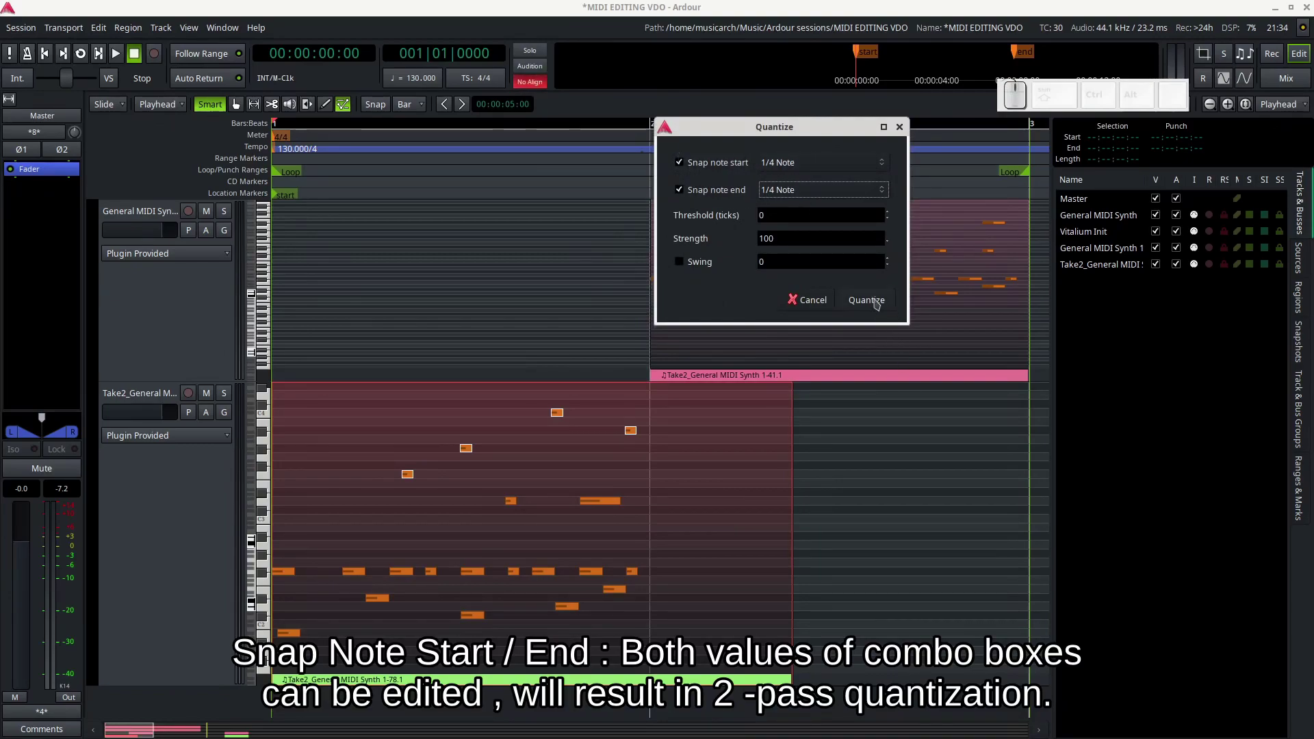
left_click(879, 301)
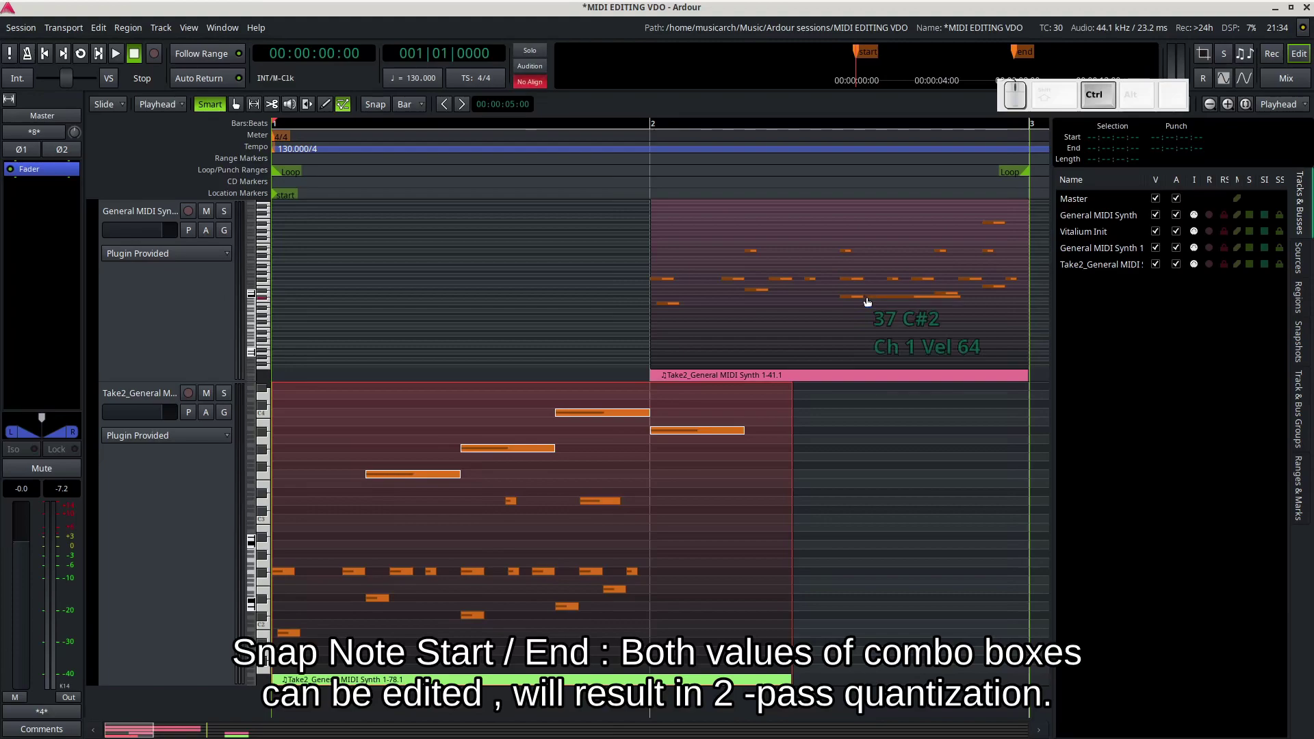
Undo the quarter-note quantize, retry with 1/16 Note ends, and undo that too
key("ctrl+z")
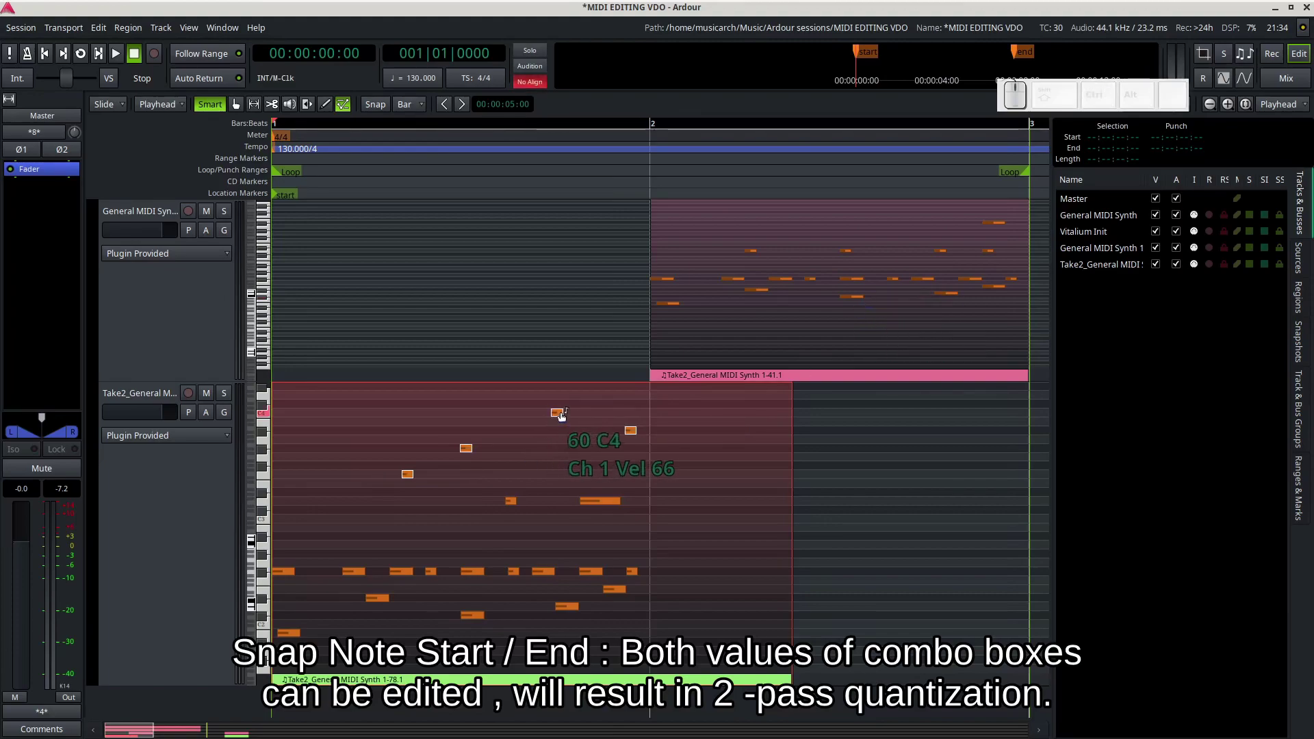
left_click(561, 415)
left_click(626, 497)
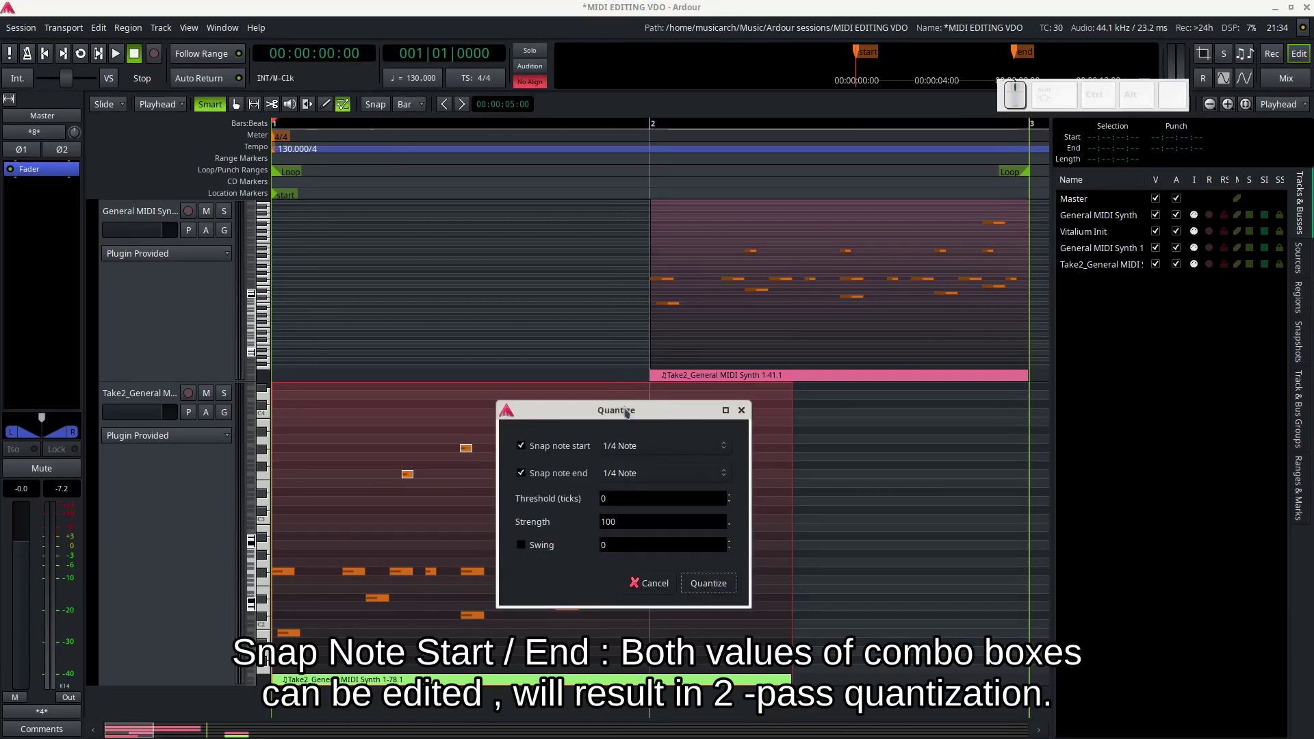
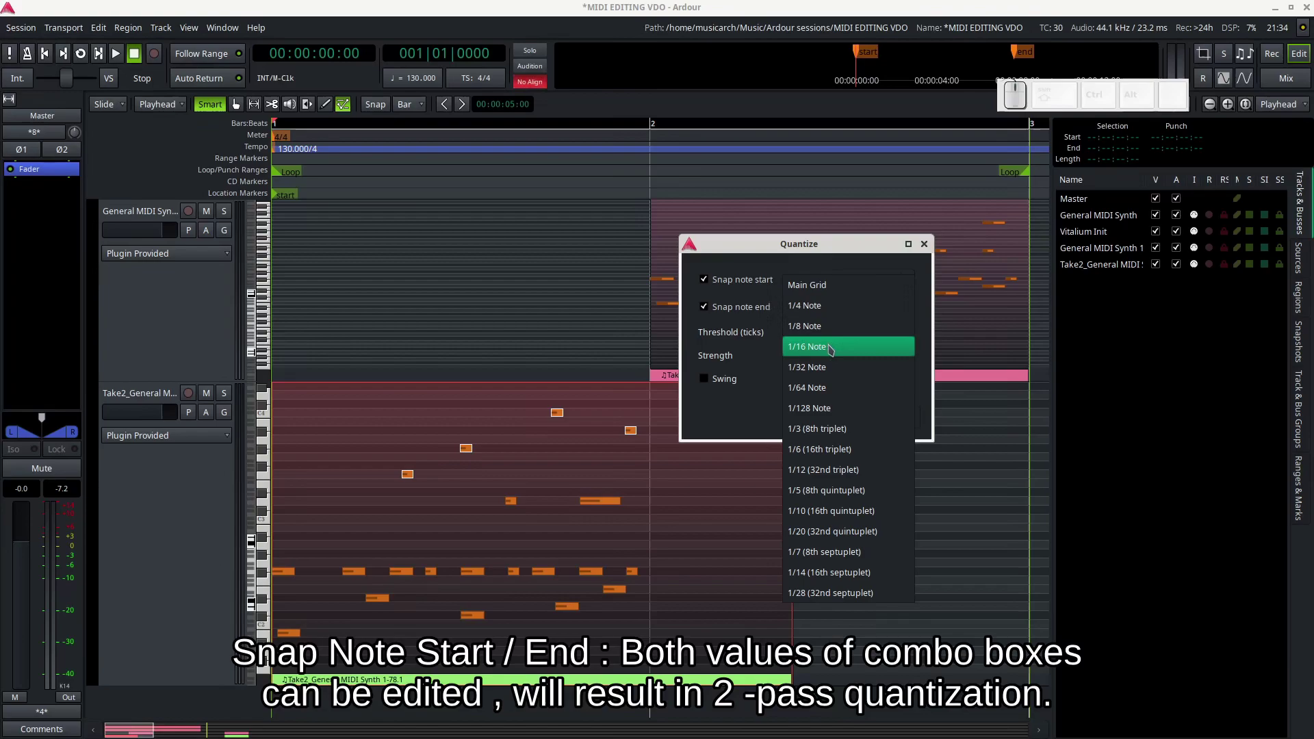
left_click(833, 348)
left_click(883, 429)
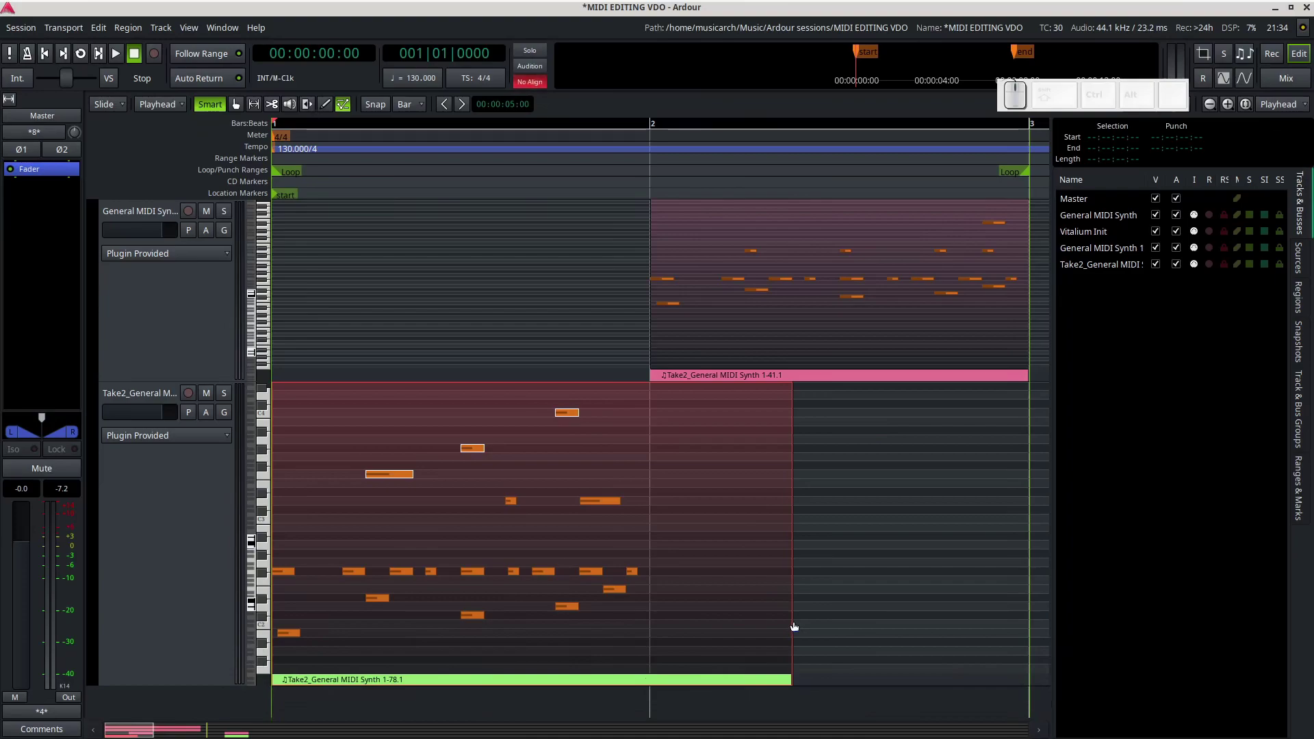
key("ctrl+z")
Reselect the upper Take2 notes and reopen their Quantize settings
left_click(562, 419)
left_click(627, 502)
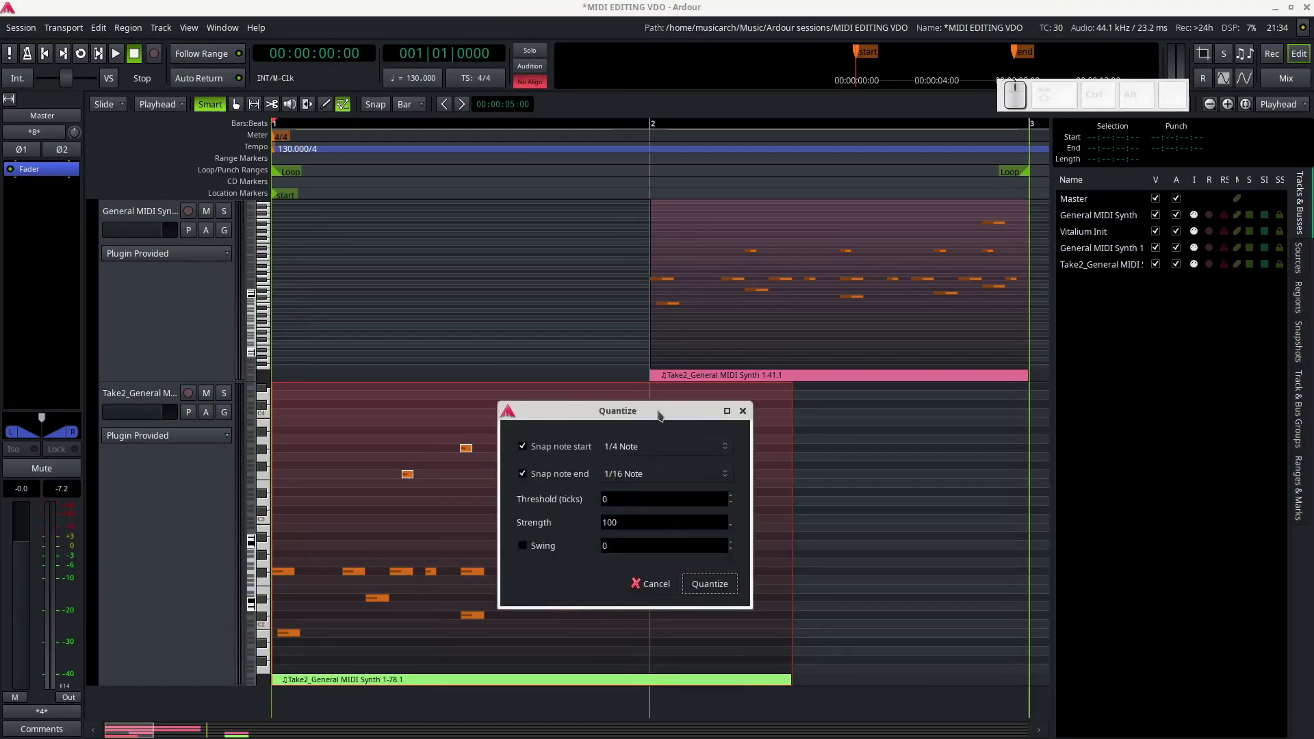
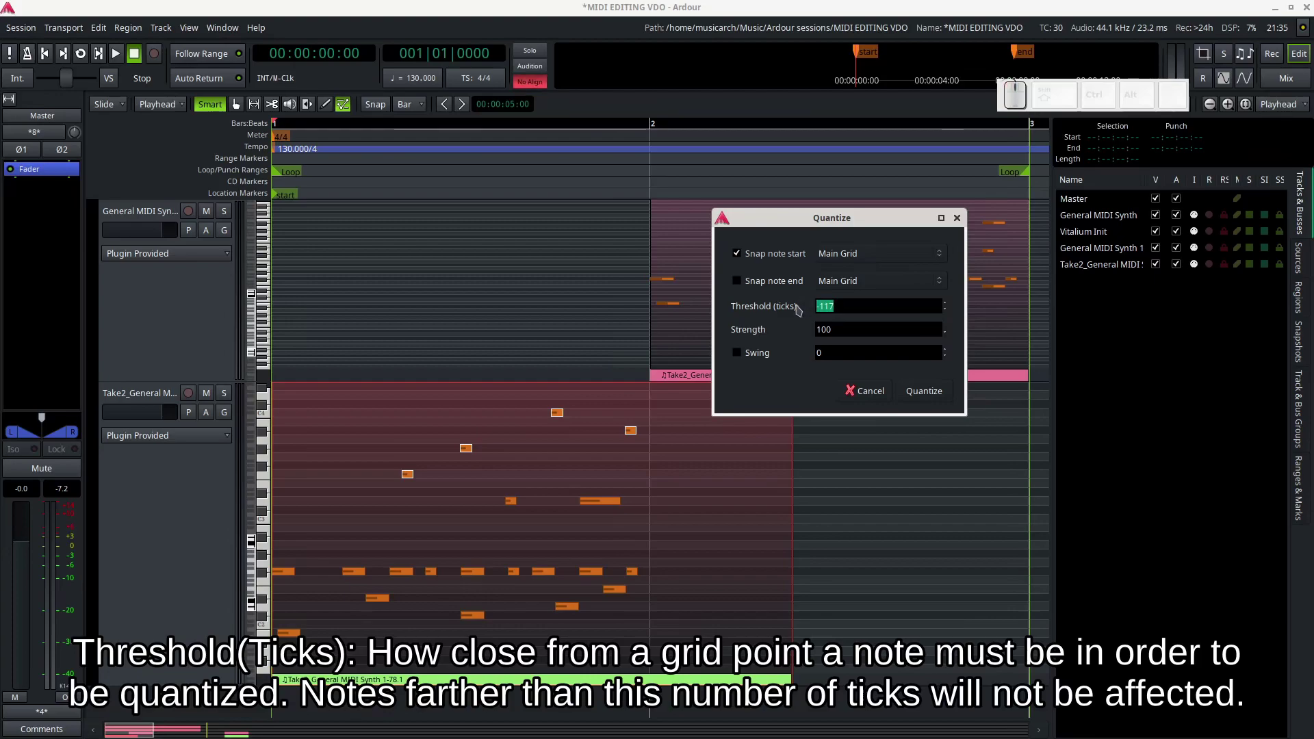
Reset threshold to 0 ticks, strength to 100 and swing to 0, then quantize the note starts
key("0")
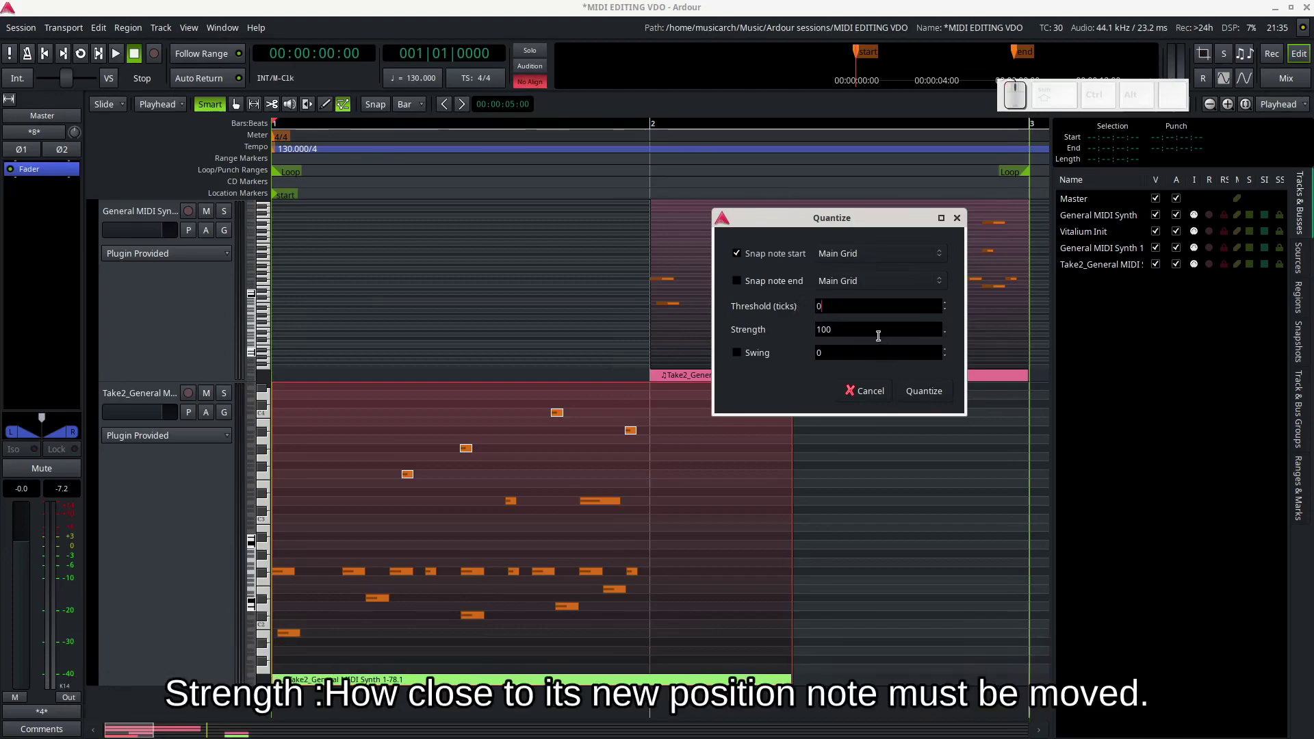
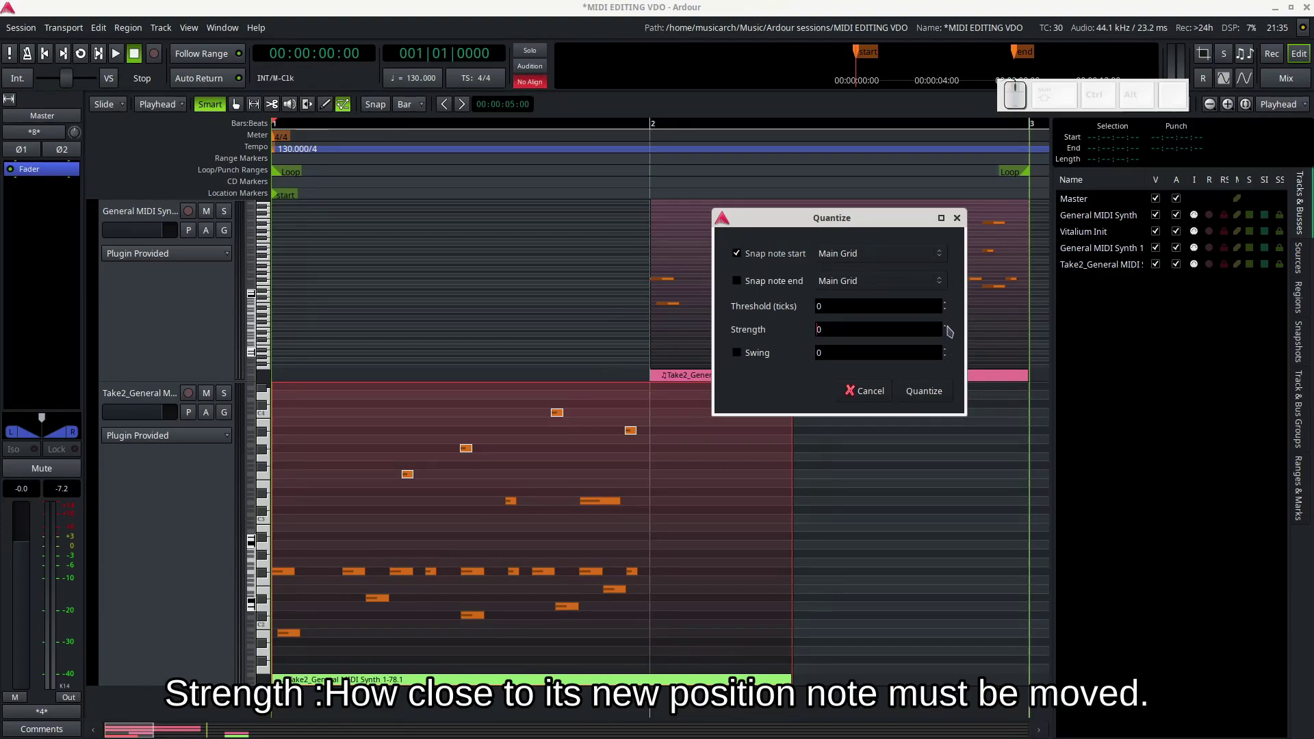
left_click(951, 331)
left_click_drag(951, 332, 953, 364)
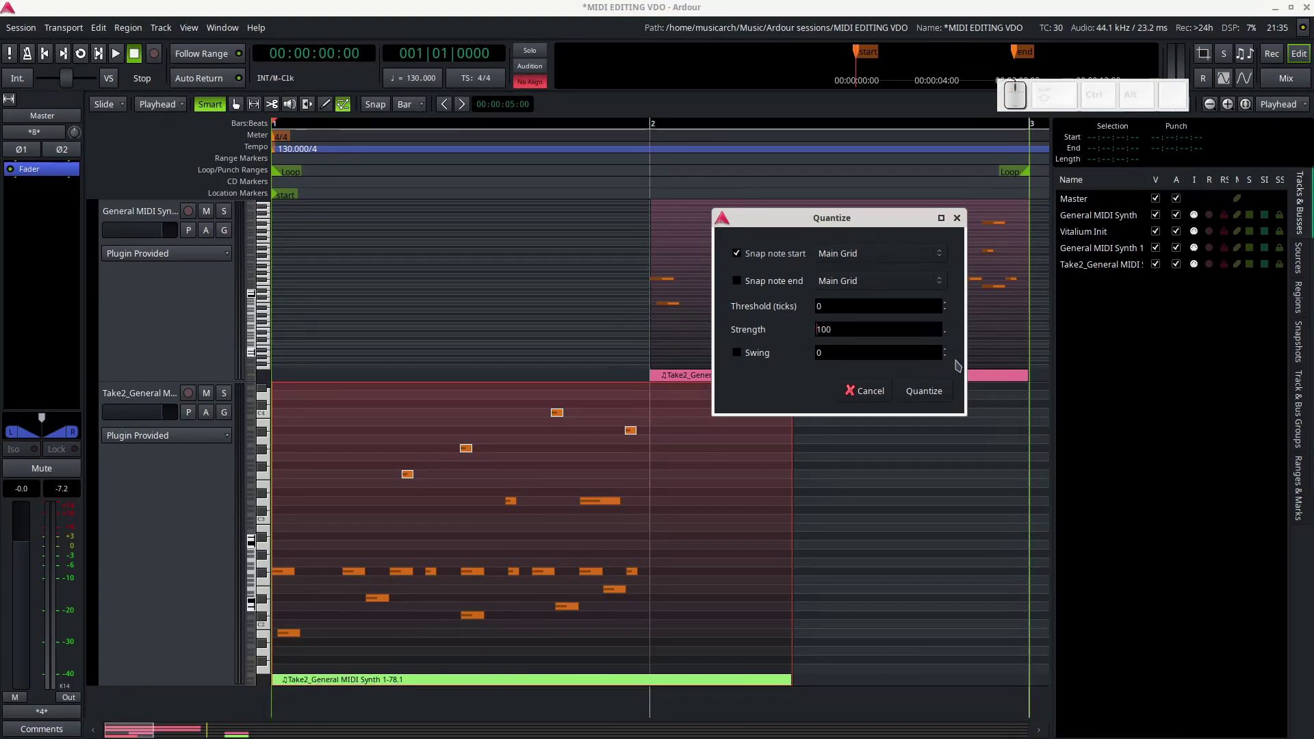
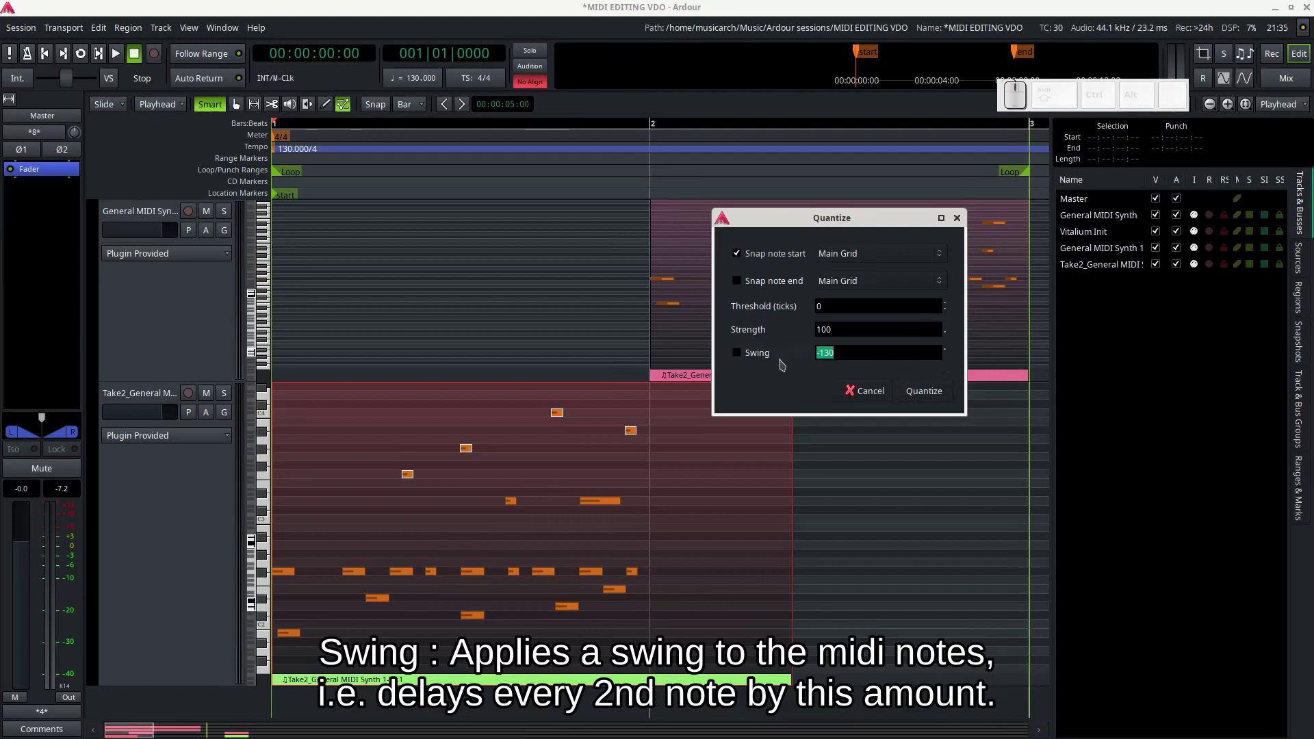
key("0")
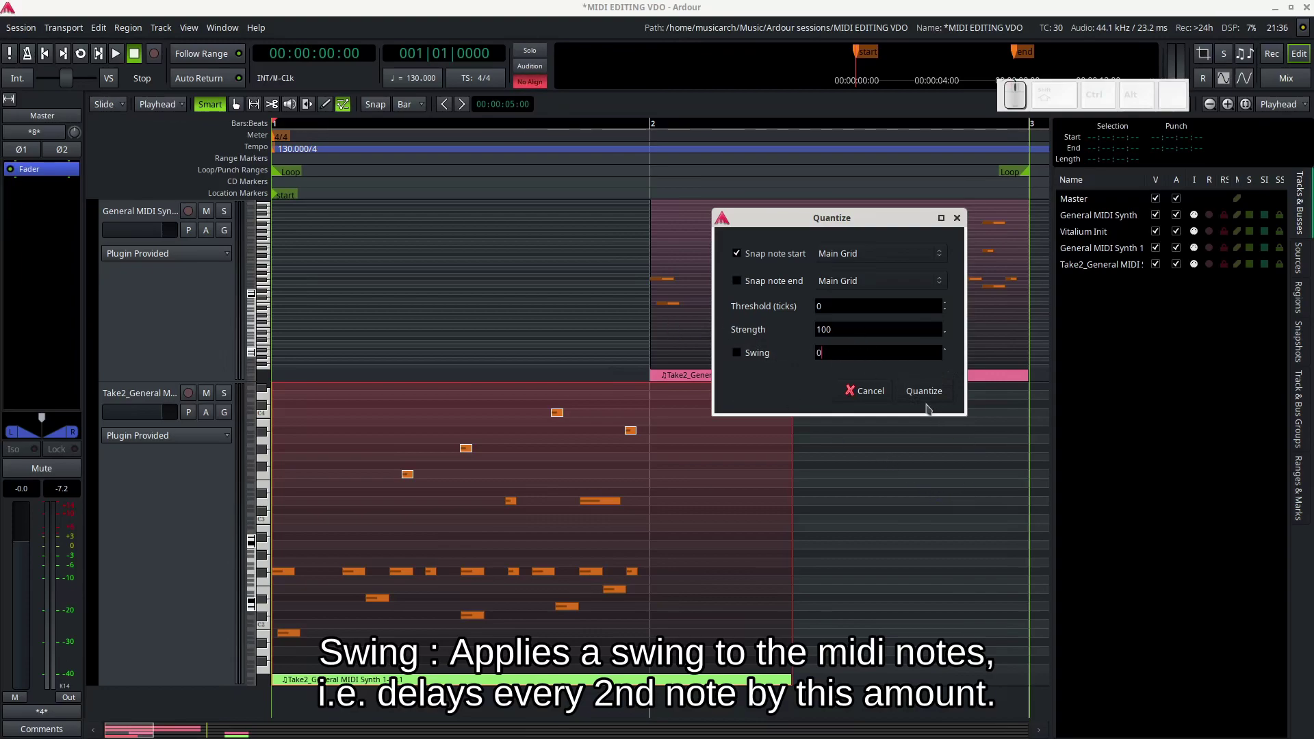
left_click(931, 394)
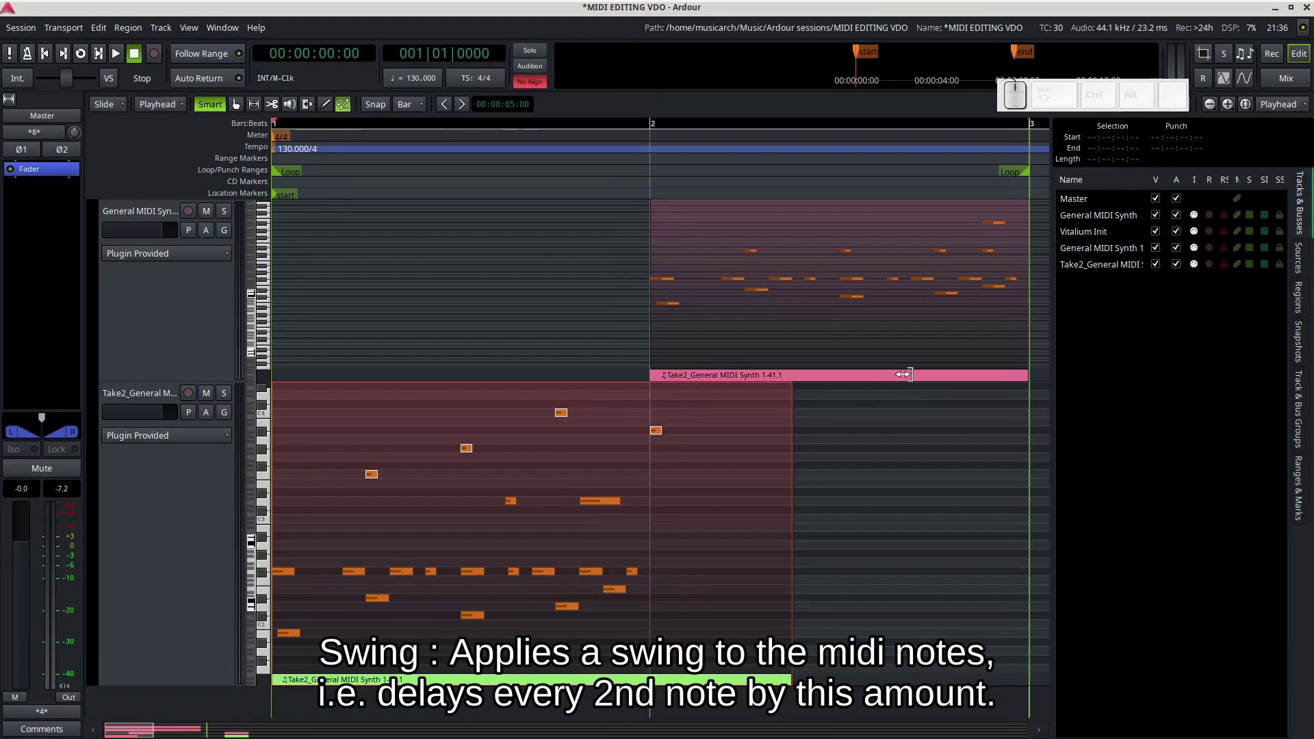
Undo the quantize and reopen Quantize with Snap note end ticked as well
key("ctrl+z")
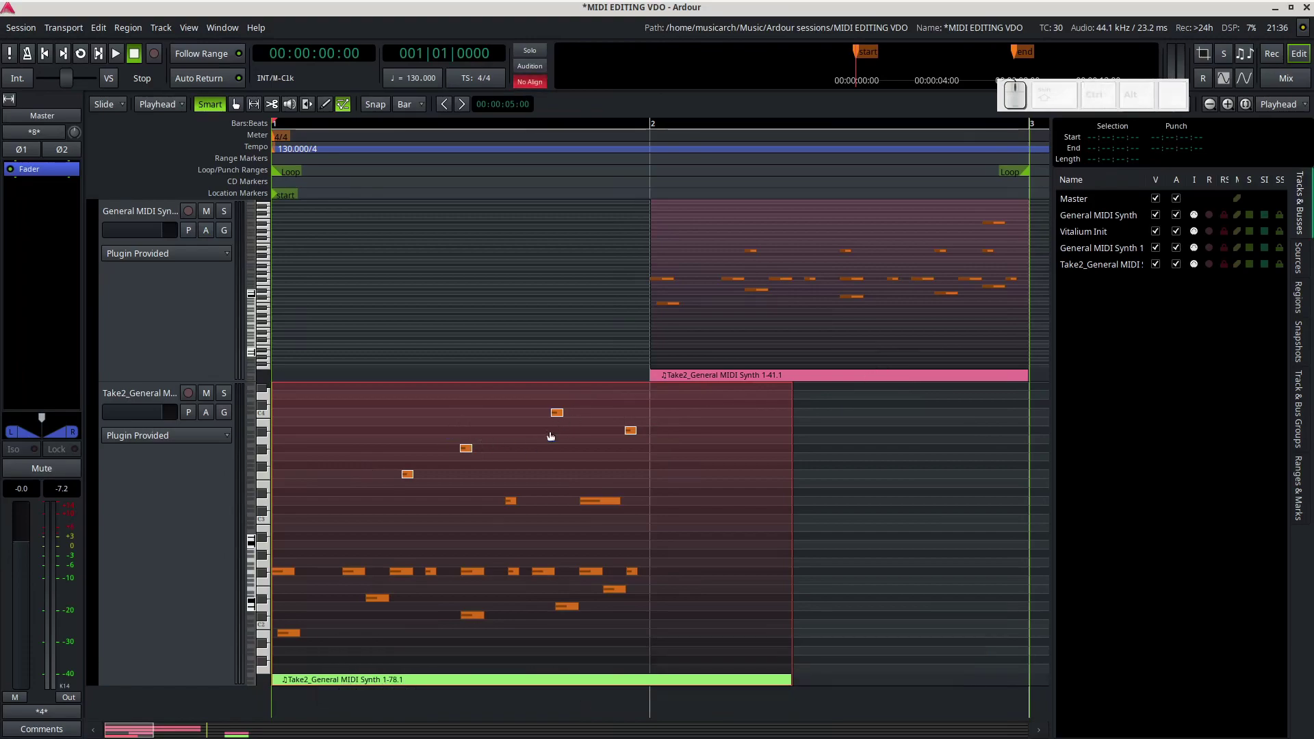
right_click(561, 416)
left_click(617, 499)
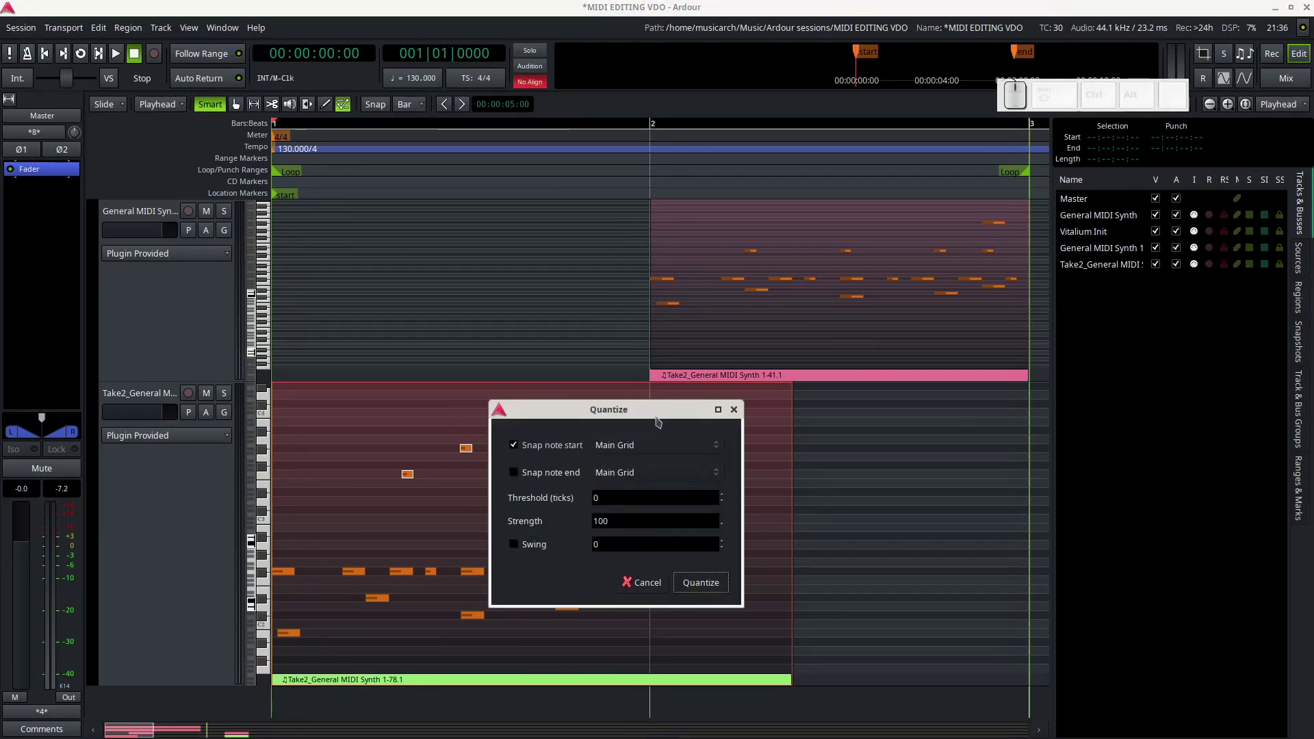
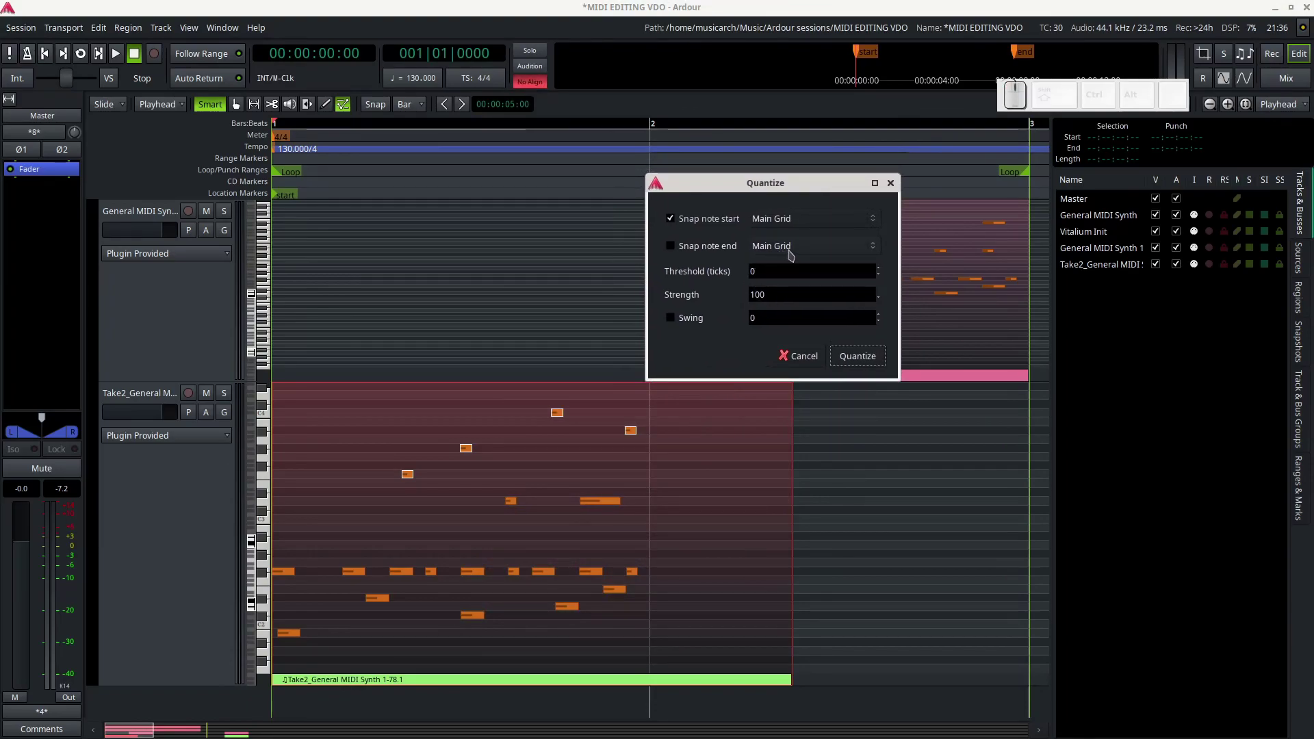
left_click(673, 251)
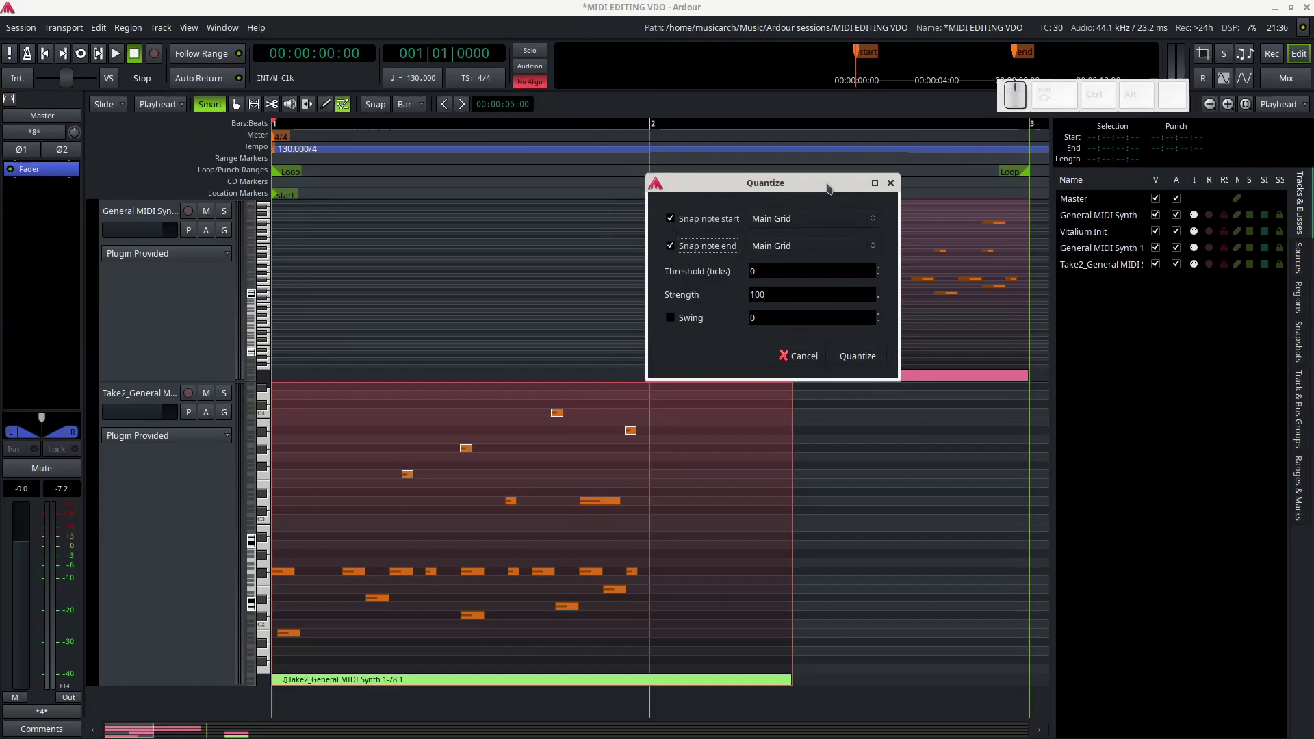
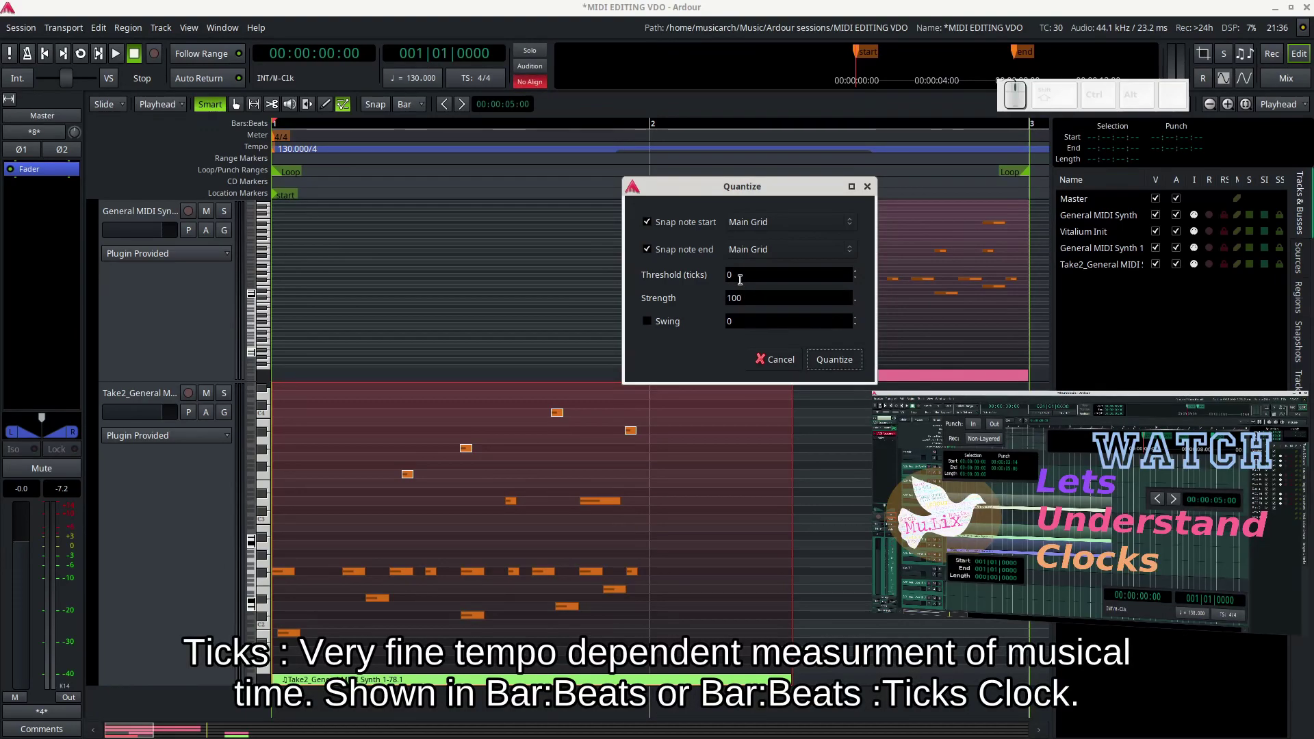
Quantize the notes with a 30-tick threshold
left_click(862, 277)
left_click(861, 276)
left_click(861, 276)
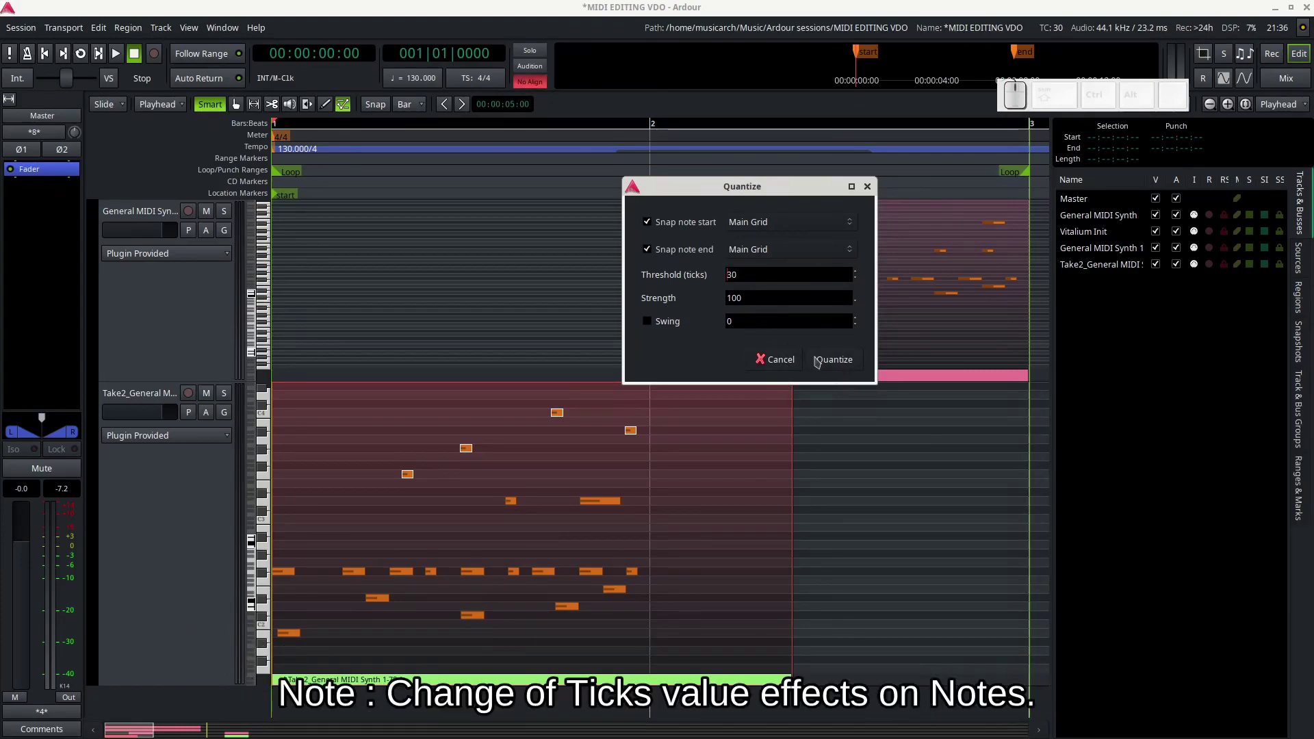
left_click(839, 365)
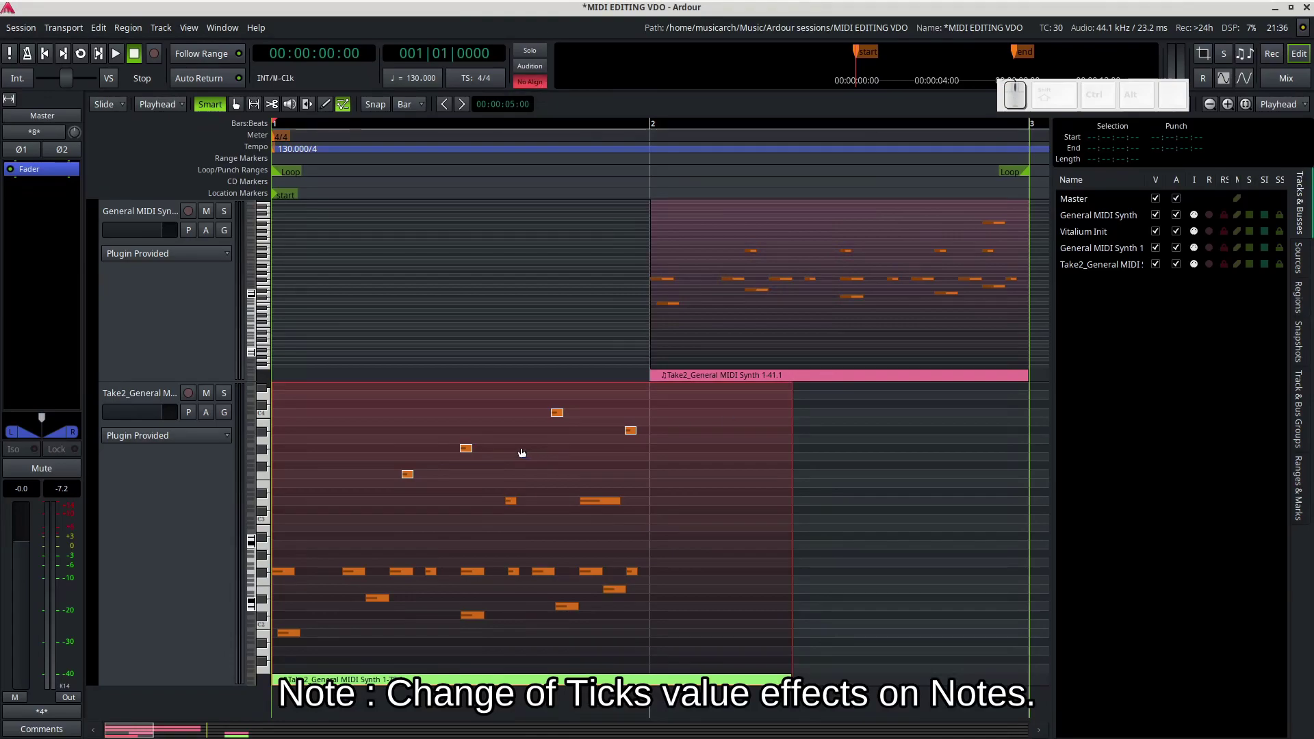
Reselect the upper notes and reopen Quantize with the threshold back at 0
left_click(355, 386)
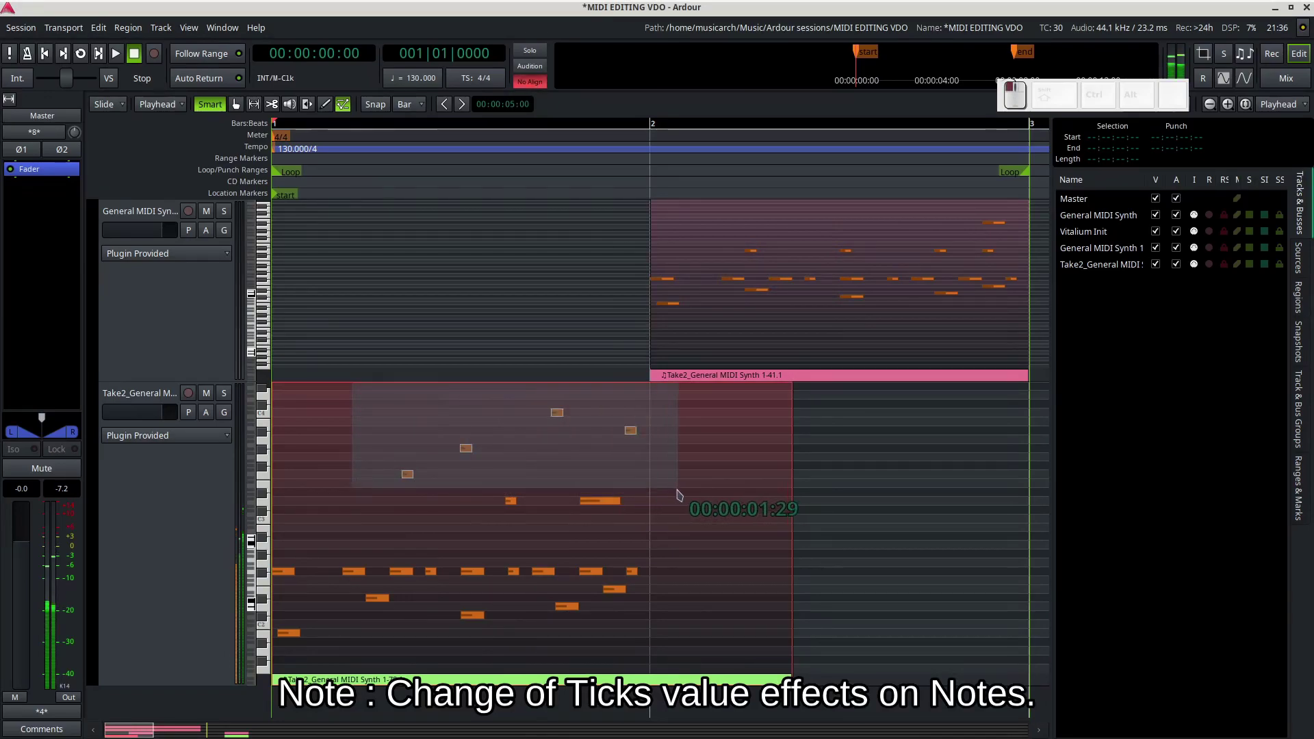
right_click(631, 434)
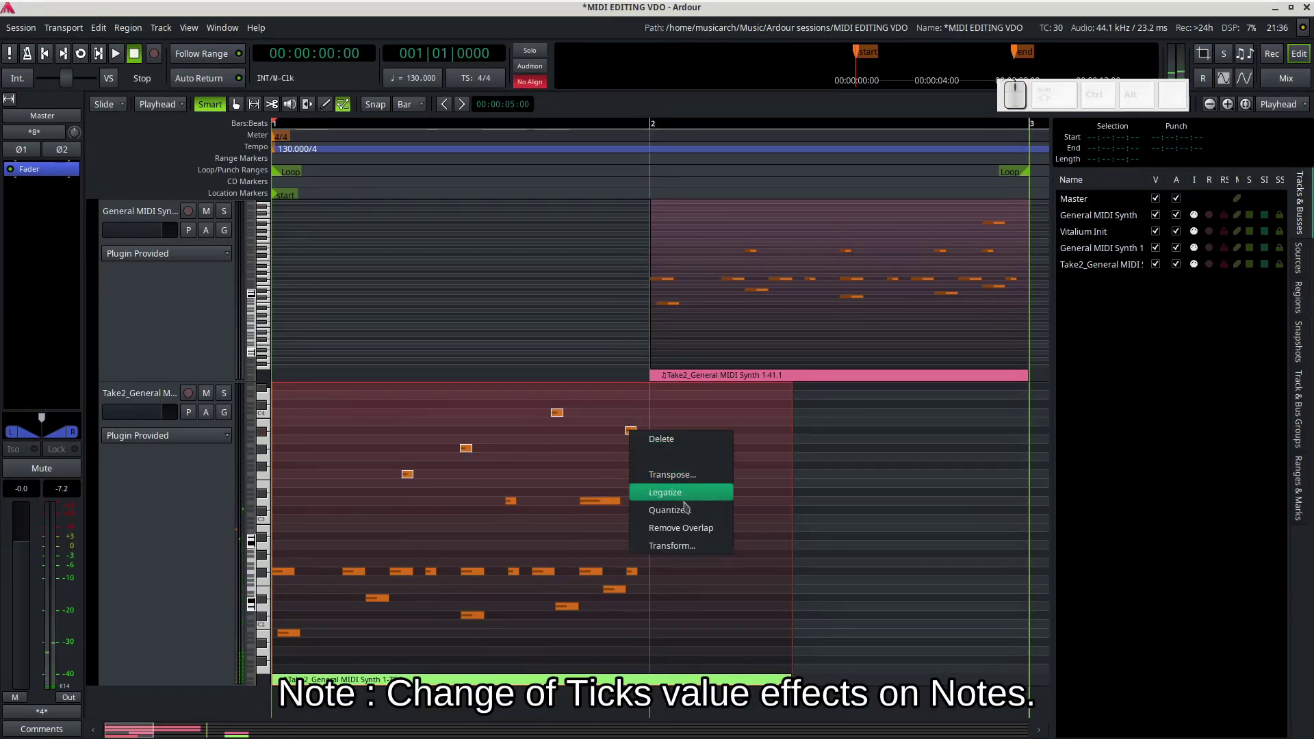
left_click(692, 513)
left_click(687, 435)
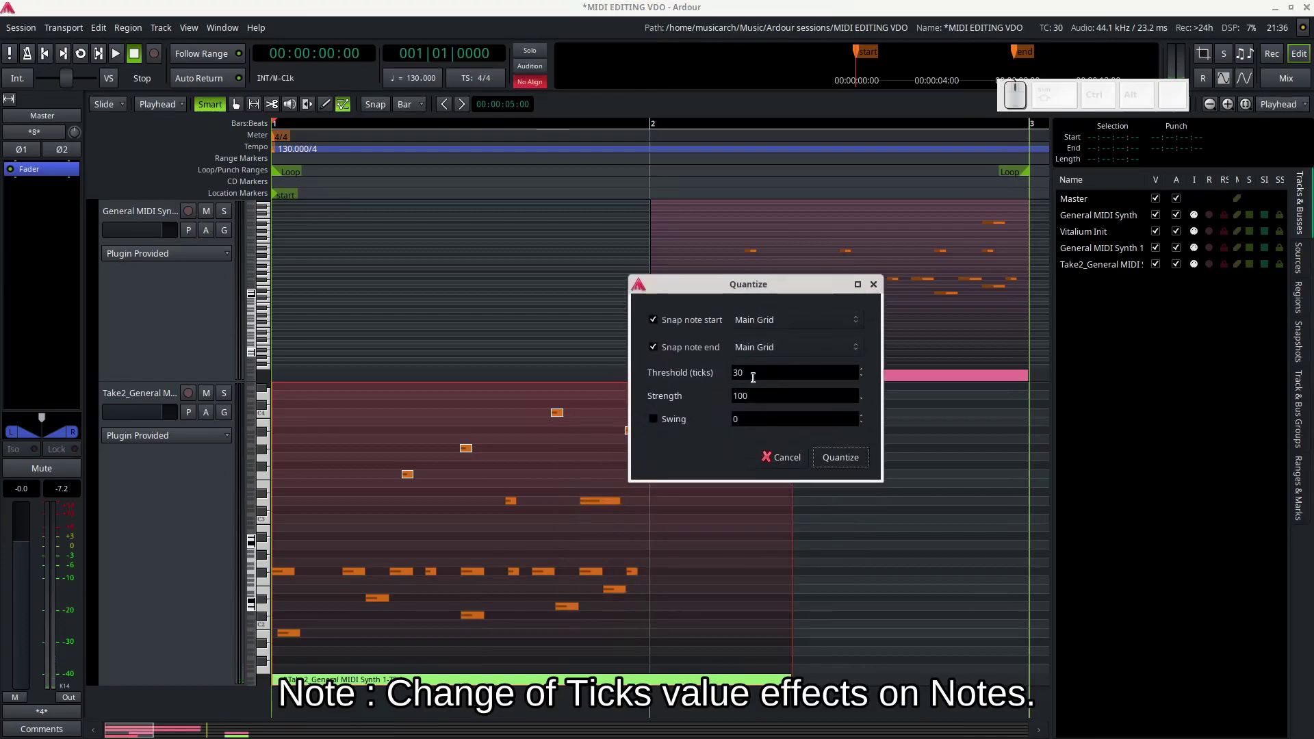
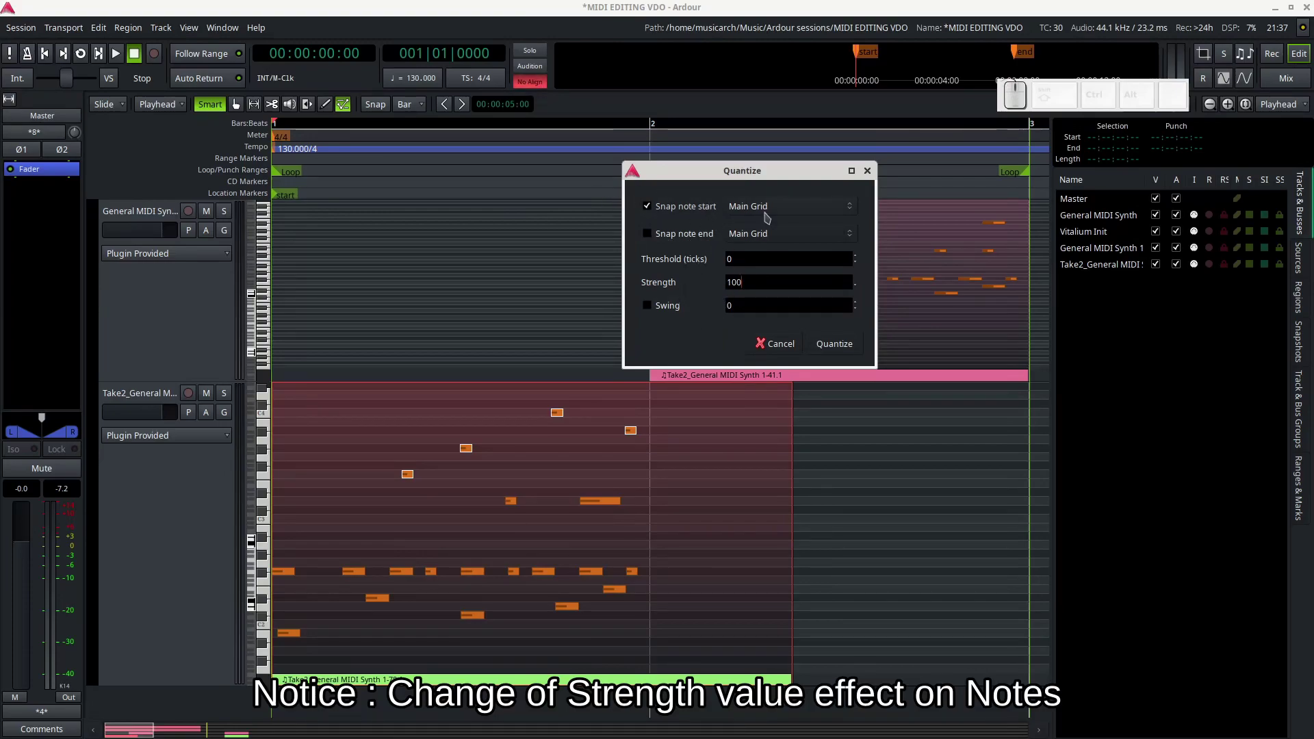
Quantize snapping note starts only, undo it, and return to the Quantize settings
left_click(844, 348)
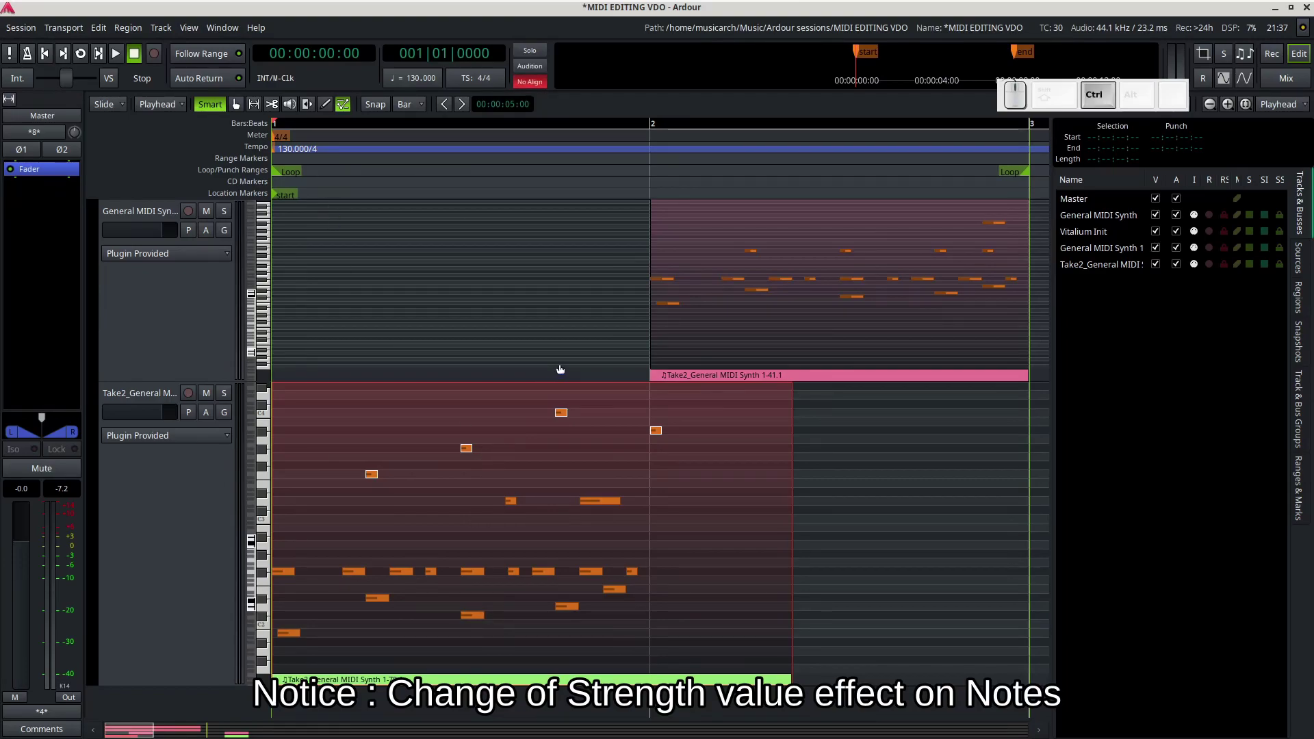
key("ctrl+z")
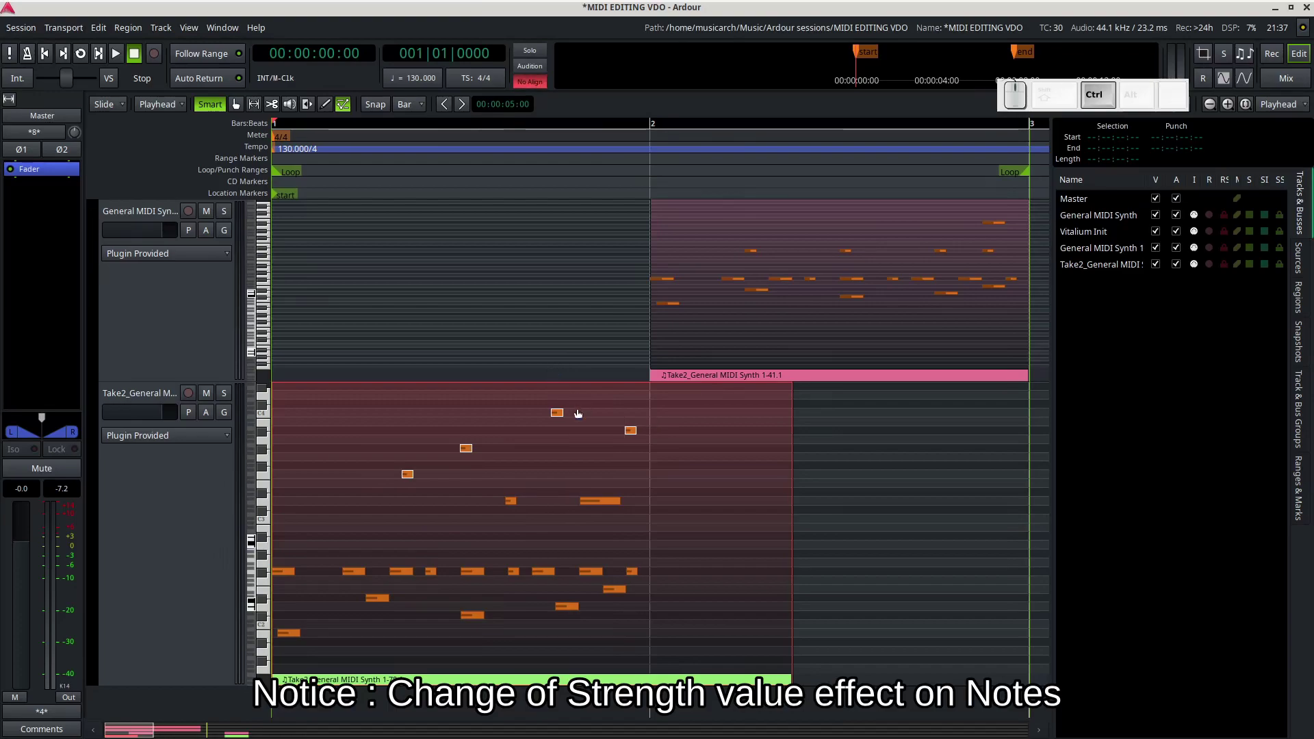
left_click(633, 434)
left_click(712, 519)
left_click(719, 438)
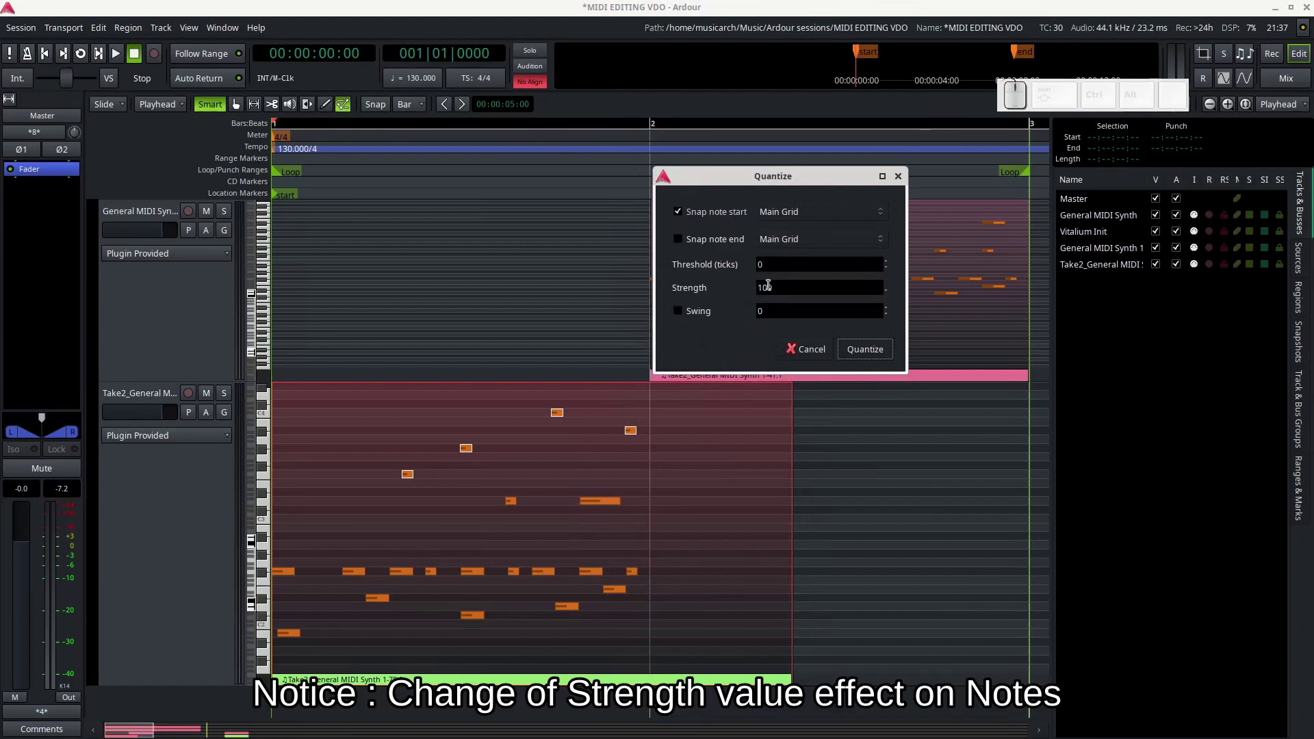
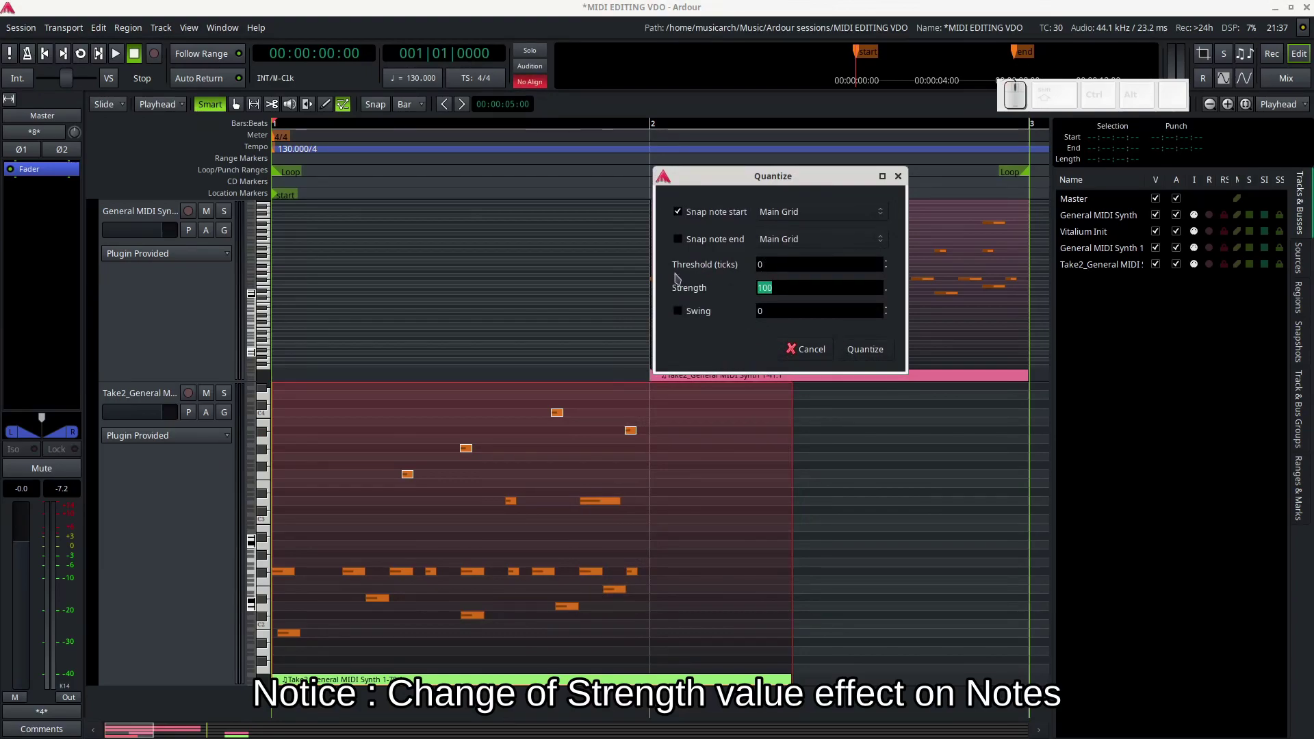
Quantize the notes at Strength 50, undo it, and reopen the note operations list
key("5")
key("0")
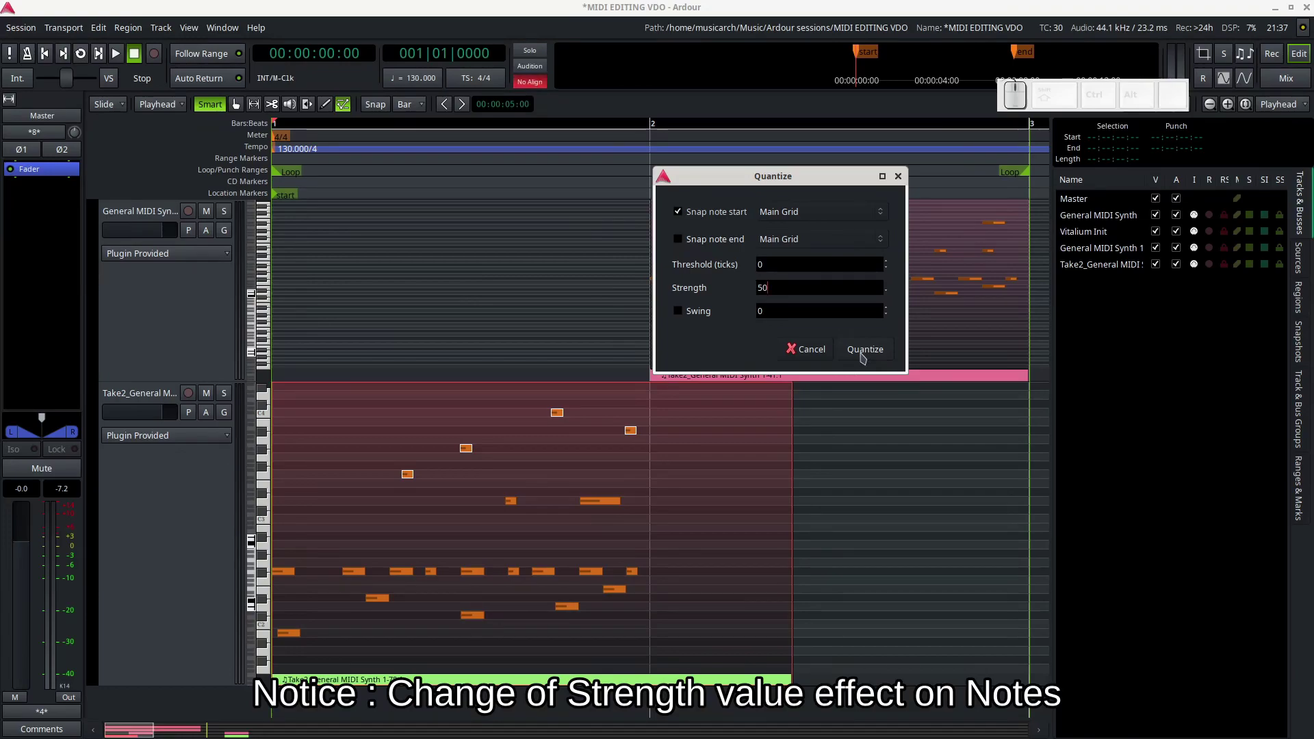
left_click(865, 356)
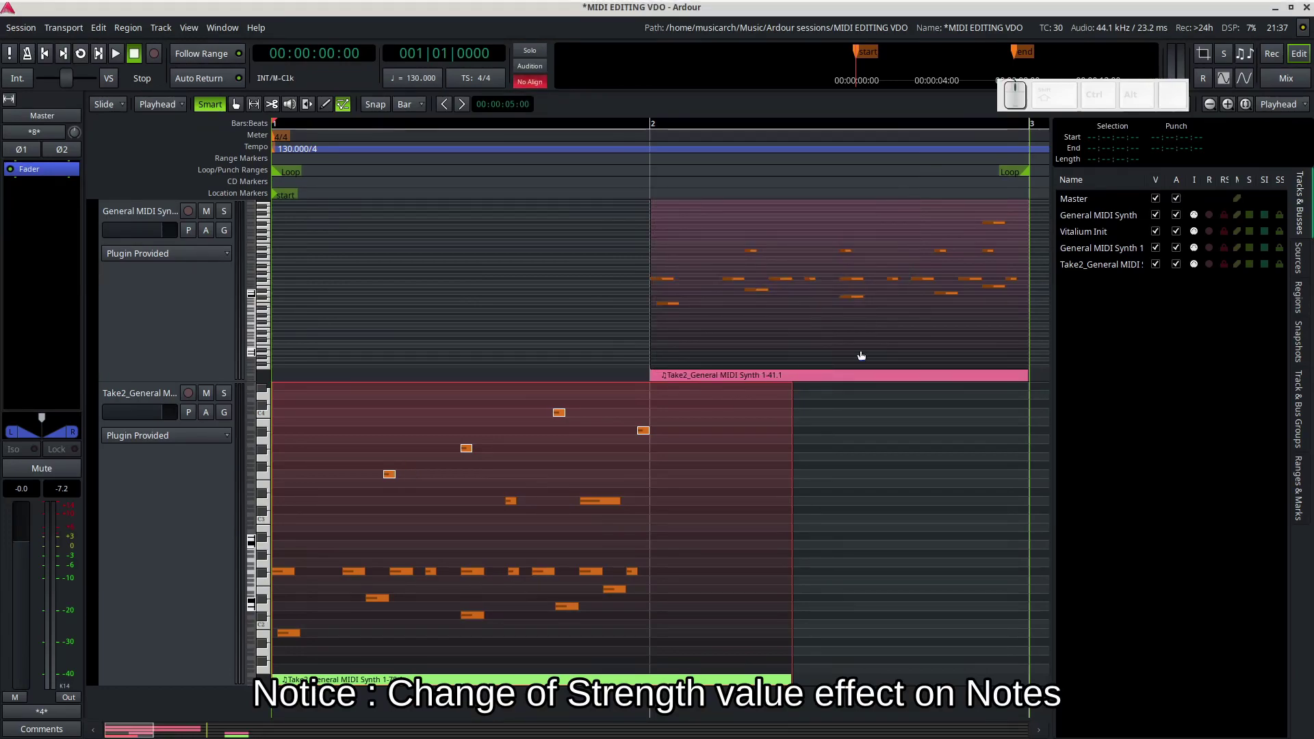
key("ctrl+z")
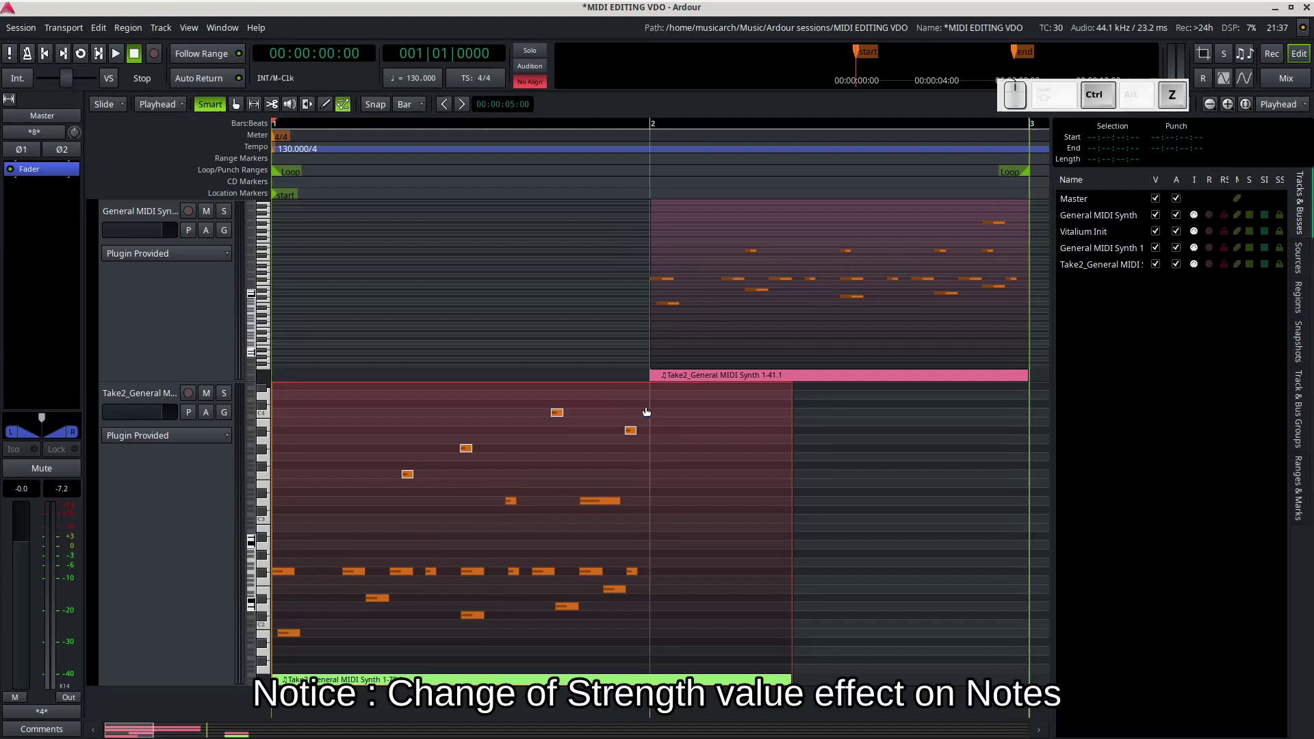
left_click(561, 417)
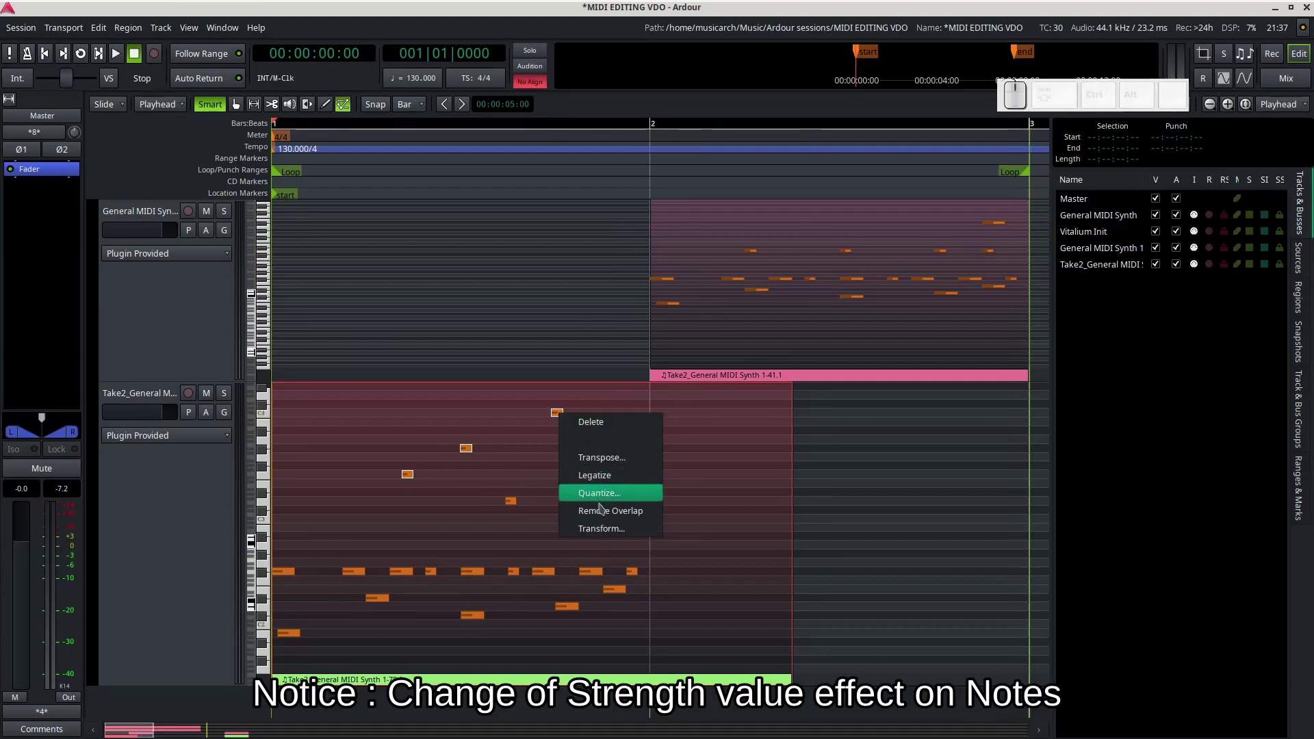
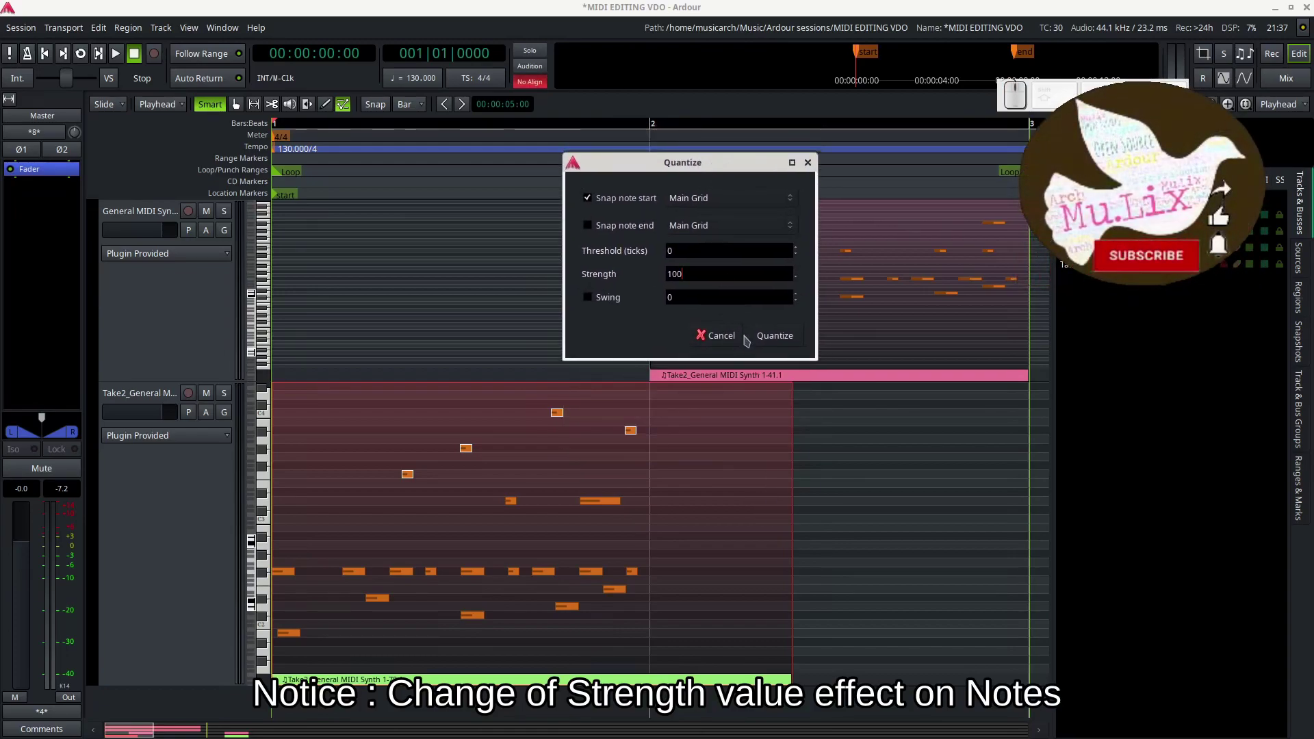
Apply a full-strength quantize, then reopen the Quantize settings from the note operations list
left_click(768, 336)
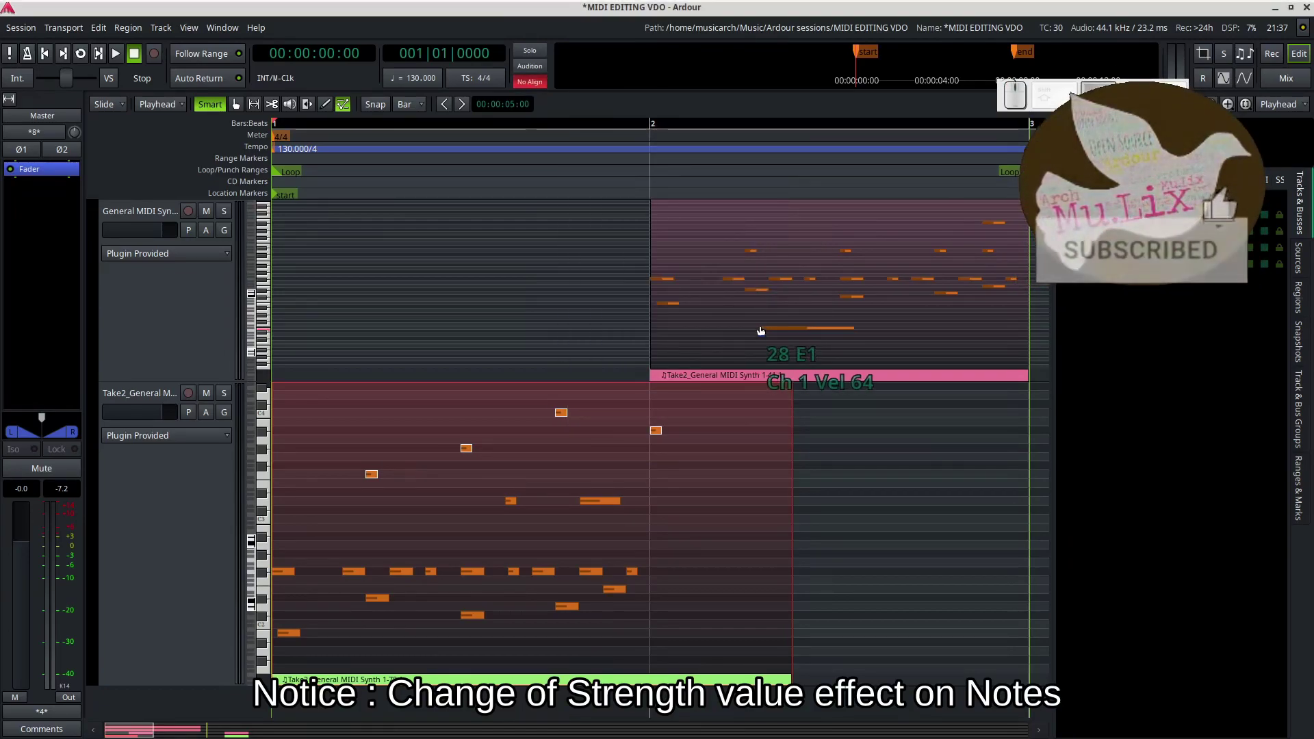
left_click(562, 419)
left_click(649, 498)
left_click(717, 395)
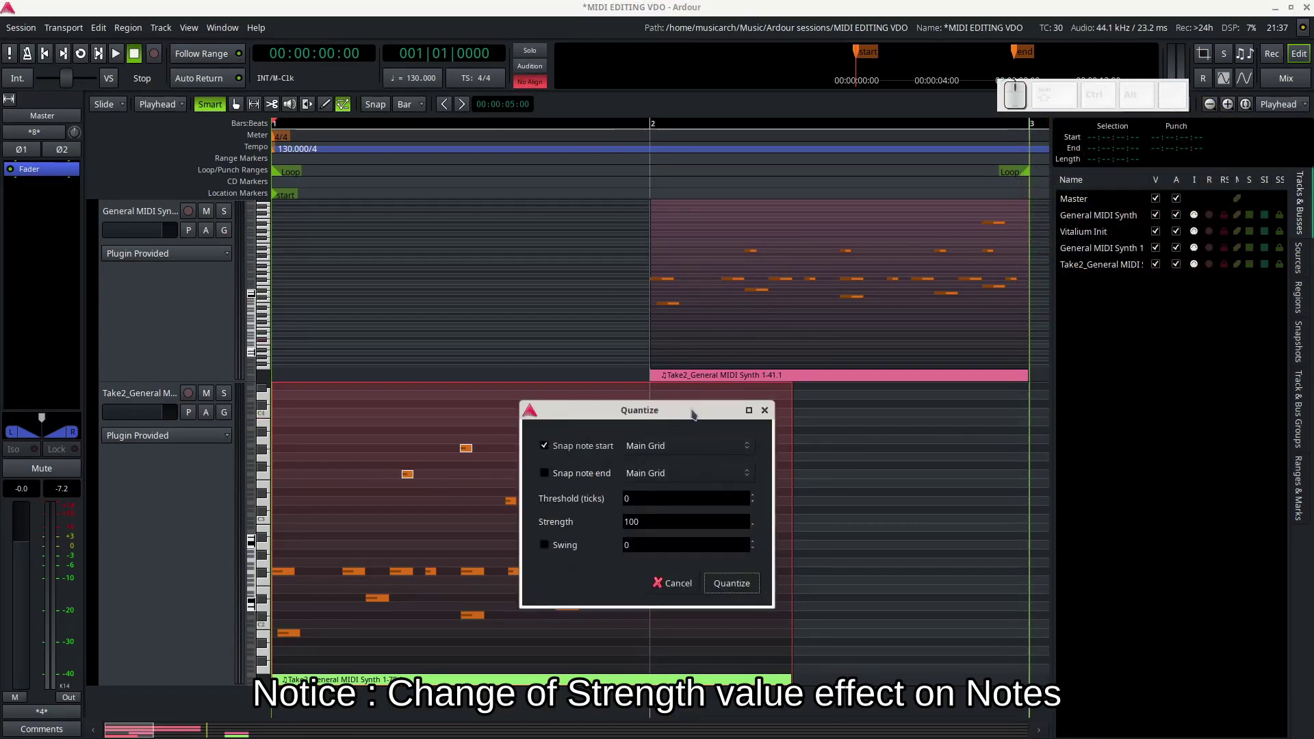
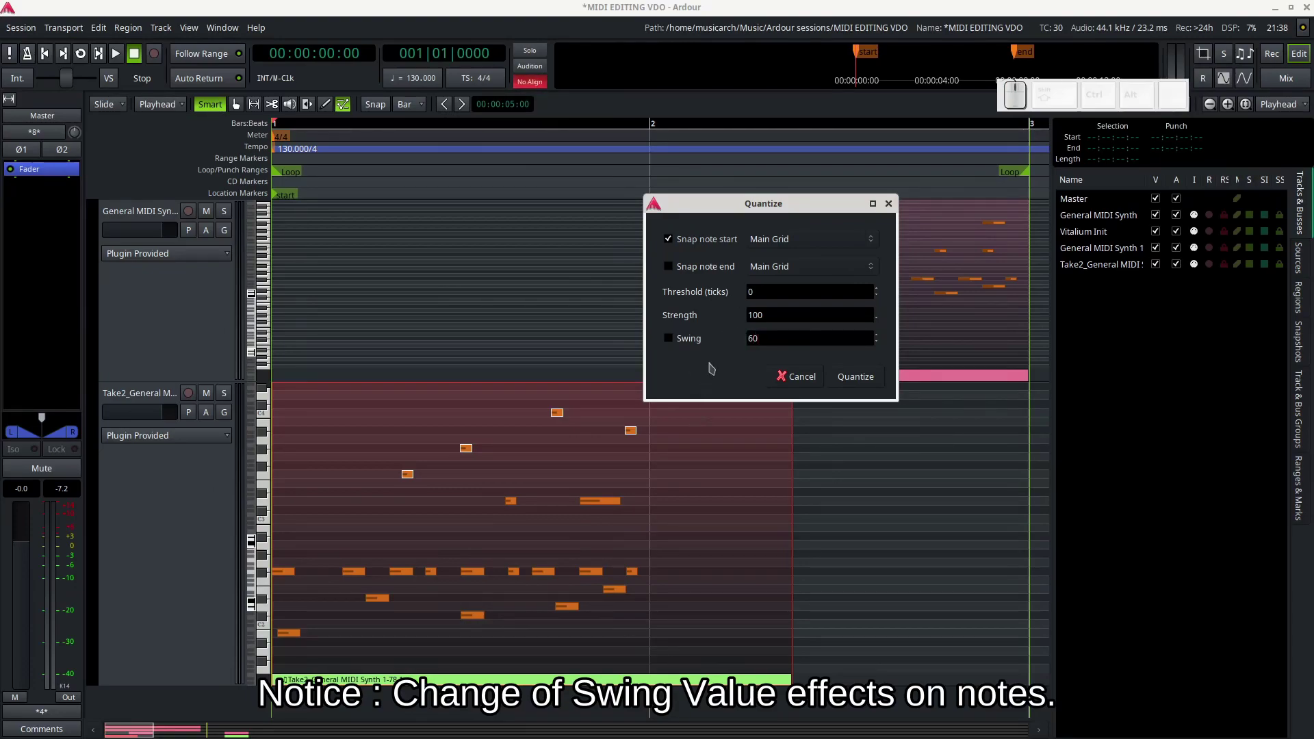
Enable Swing 60, quantize the notes with it, then undo the swing quantize
left_click(674, 341)
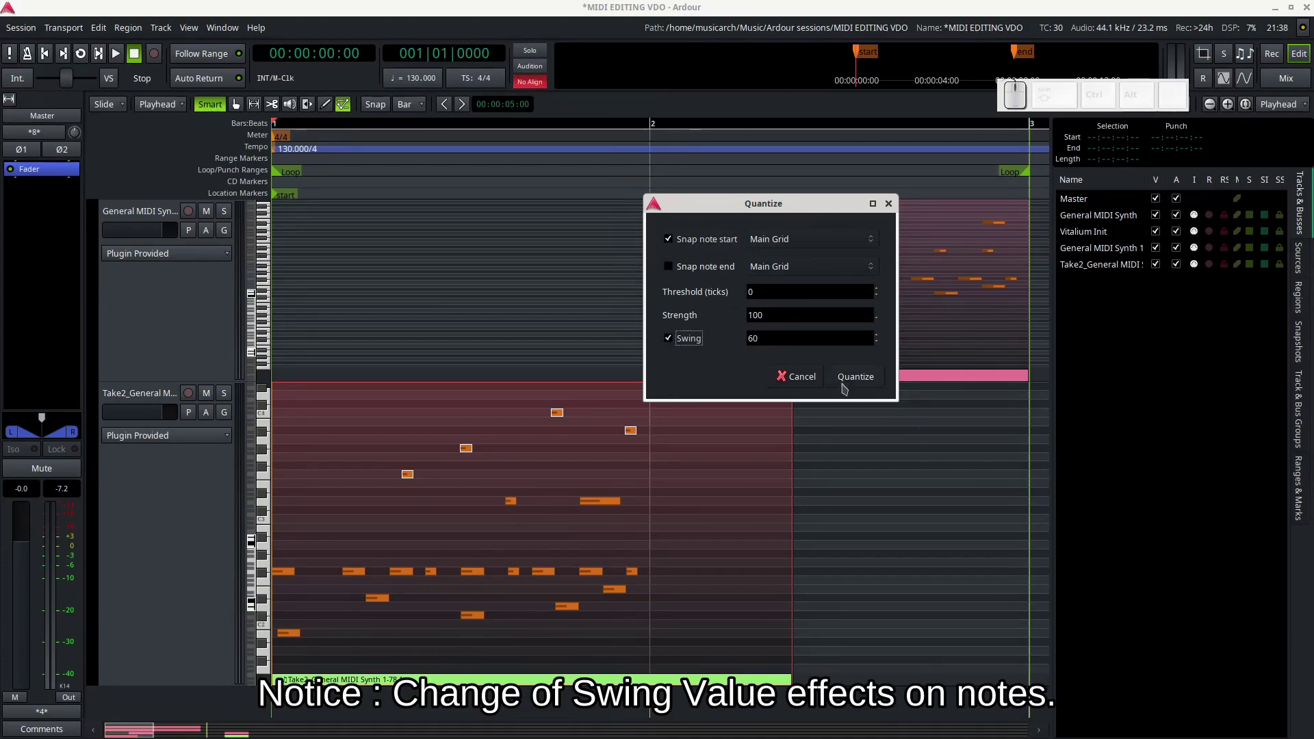
left_click(865, 381)
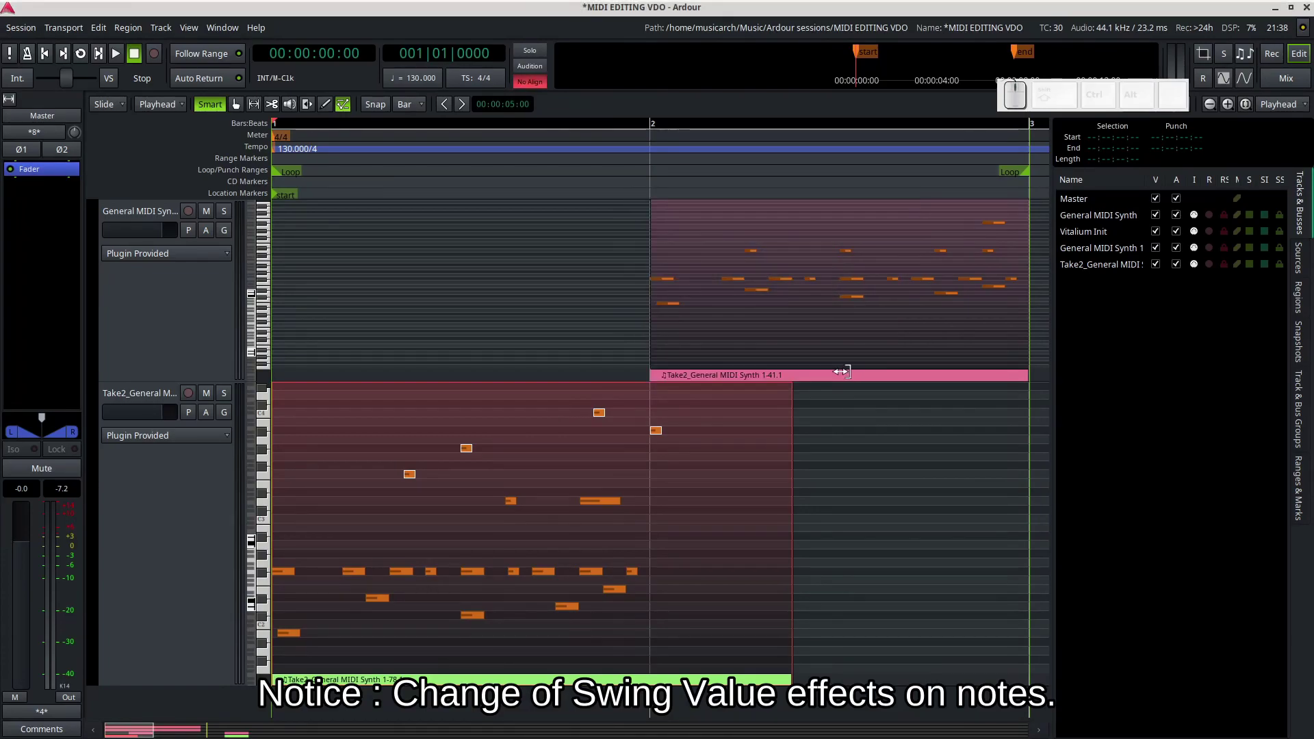
key("ctrl+z")
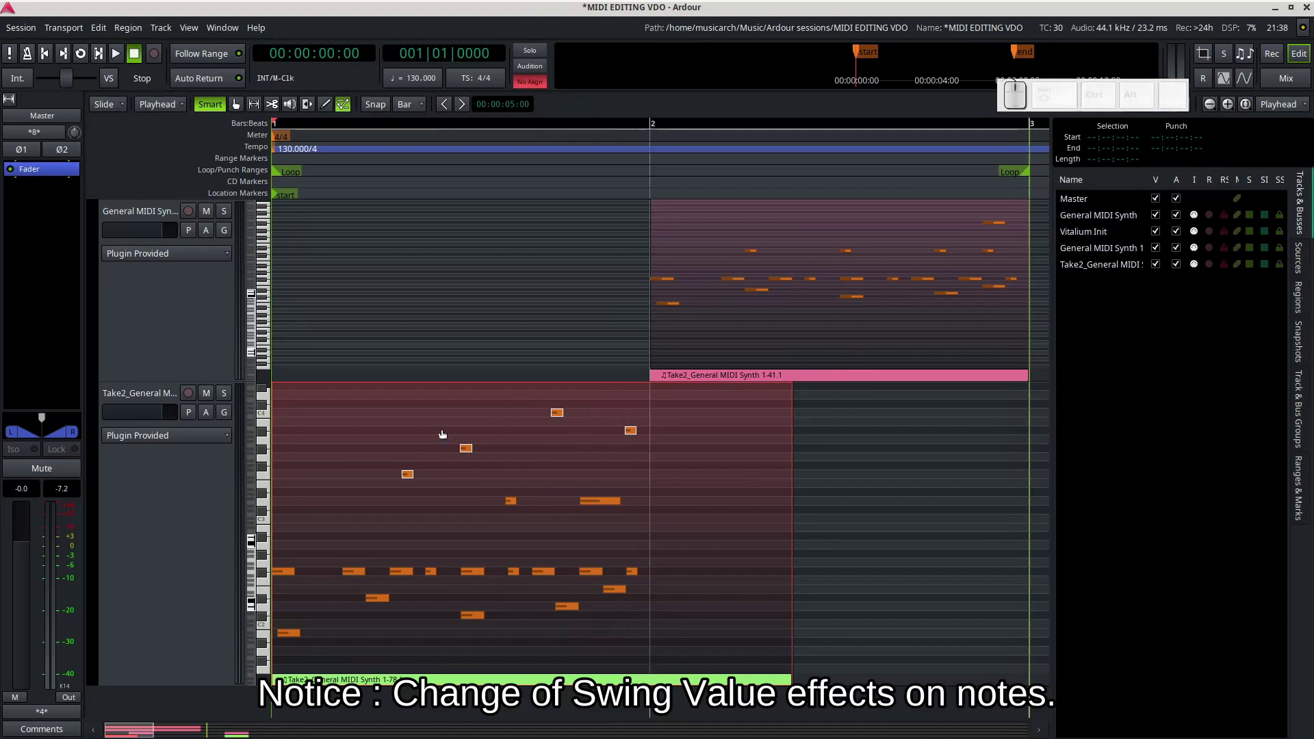
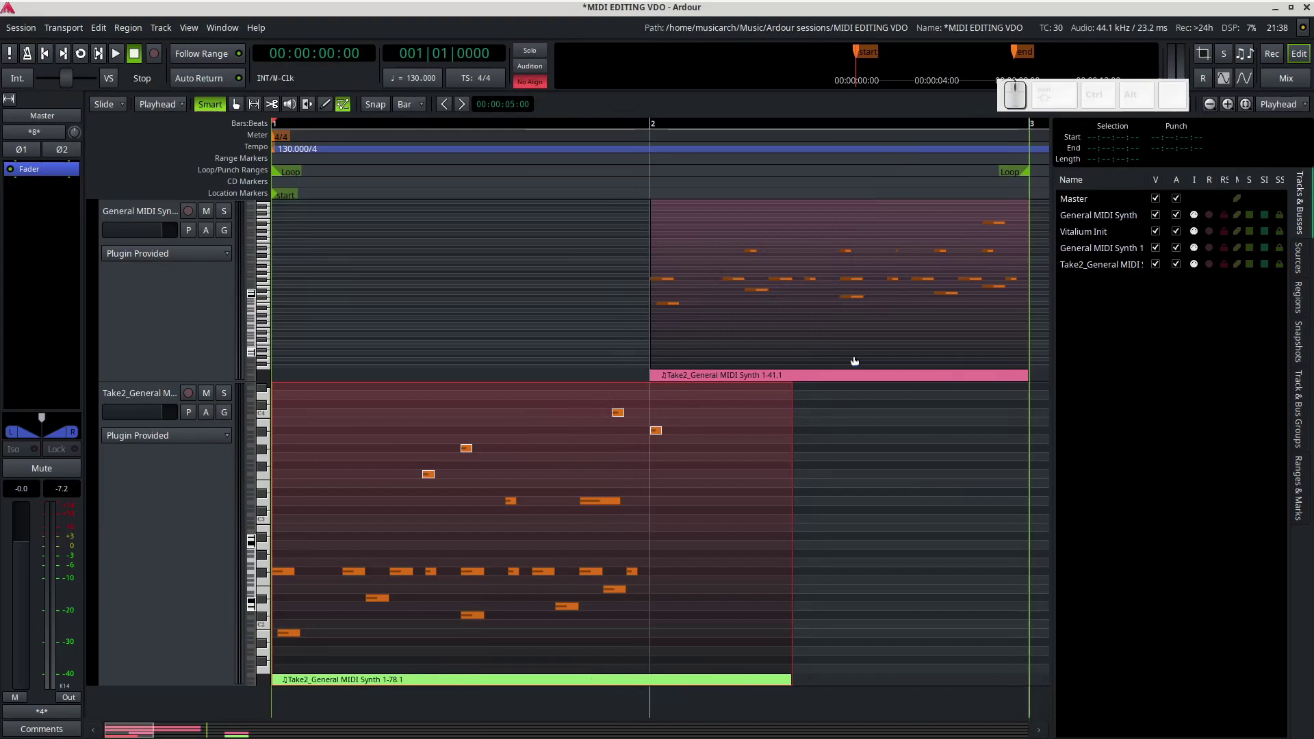
Undo again, poke at the region's notes and dismiss the note actions menu unused
key("ctrl+z")
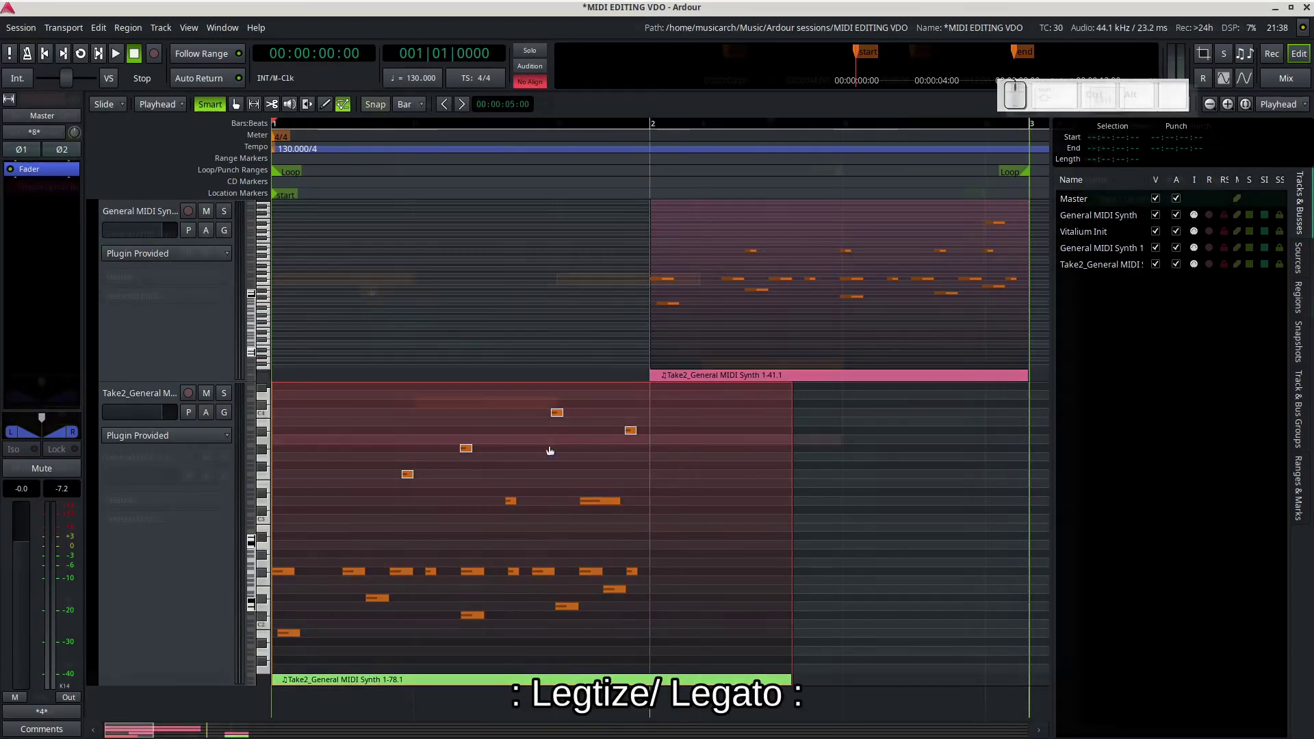
left_click(378, 285)
left_click(374, 285)
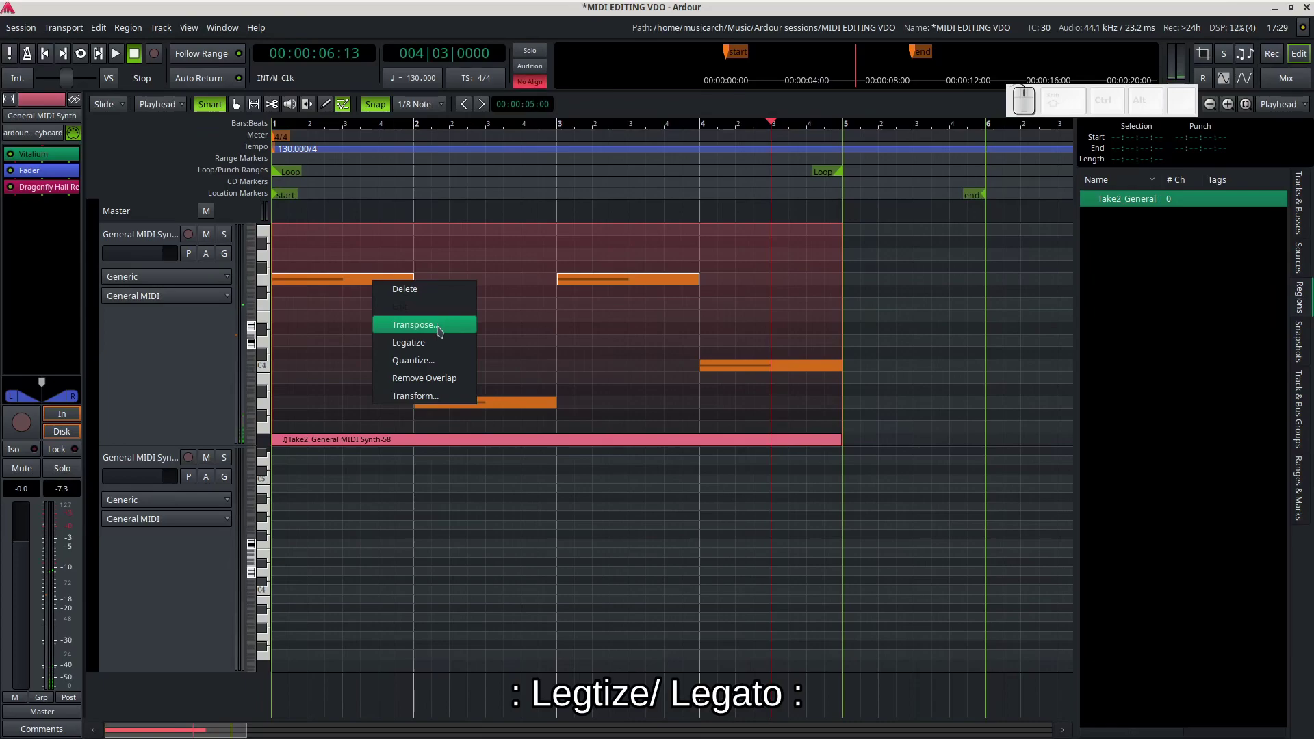
left_click(441, 351)
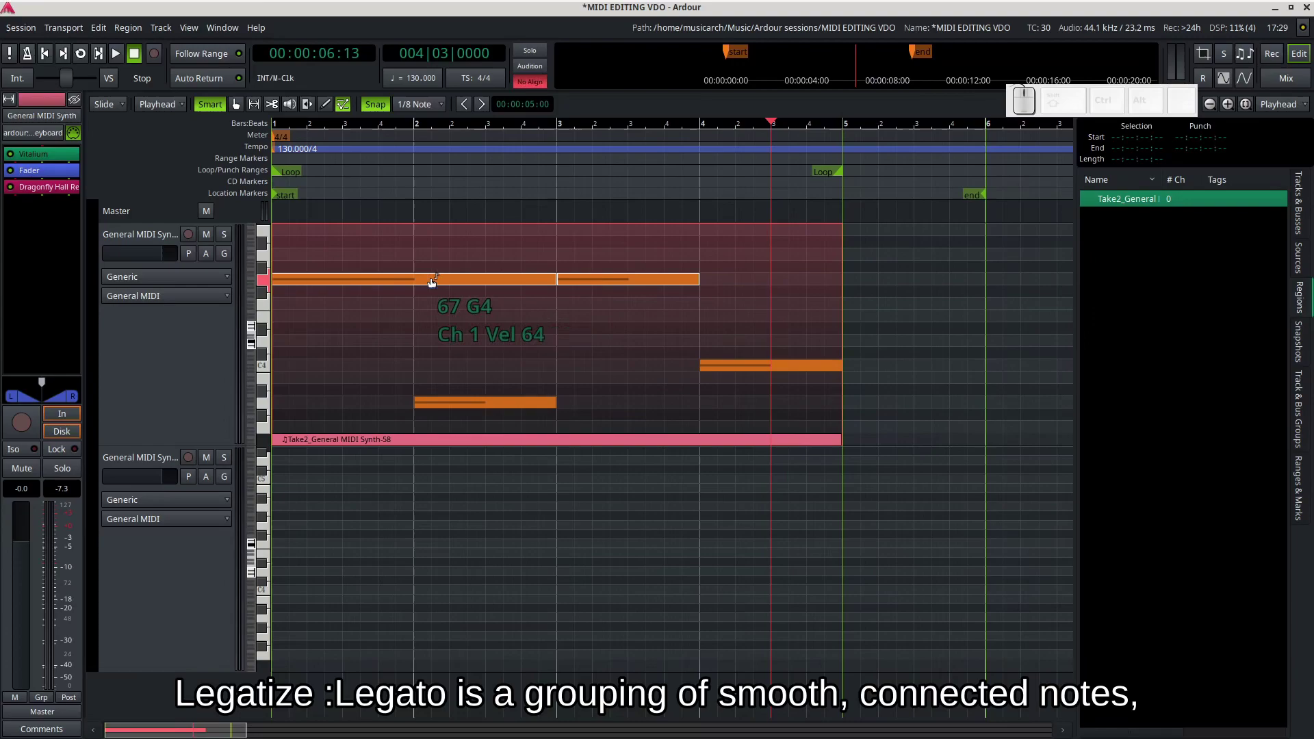
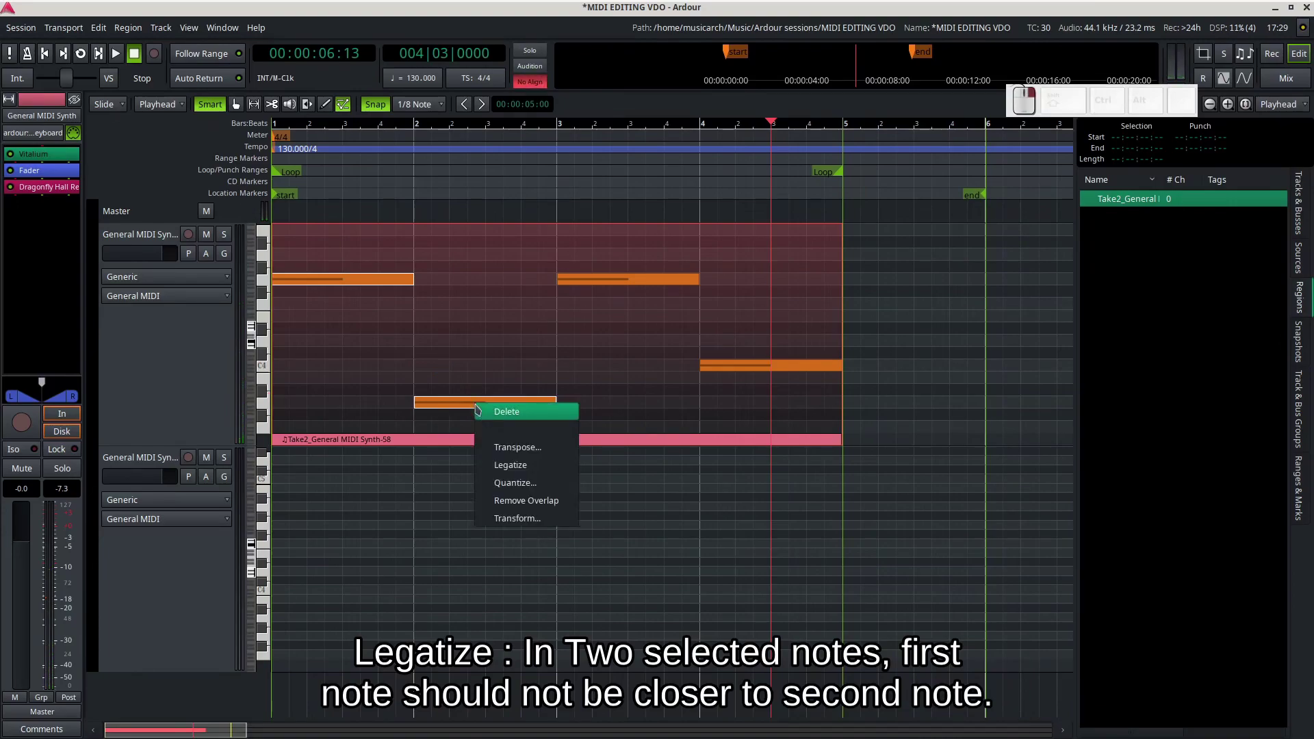
left_click(535, 471)
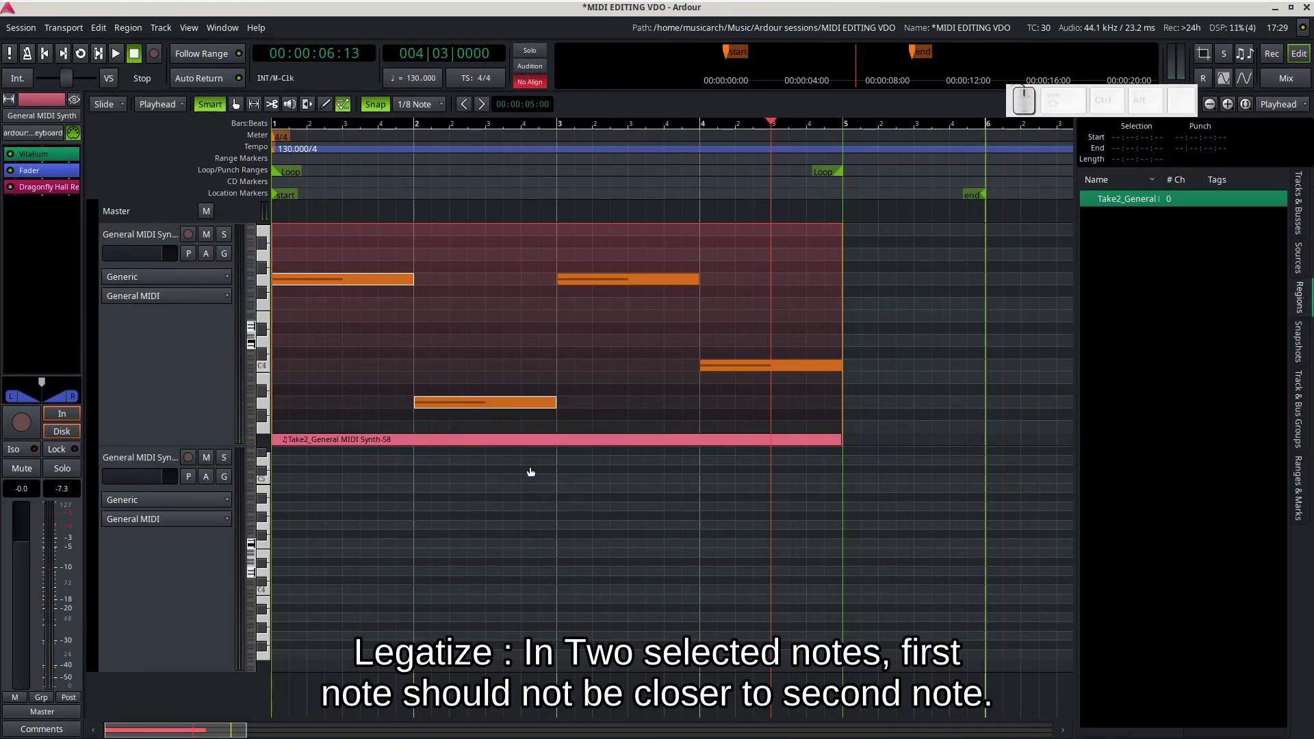
Select the low note and its neighbour and Legatize so the low note meets the next one
left_click(528, 351)
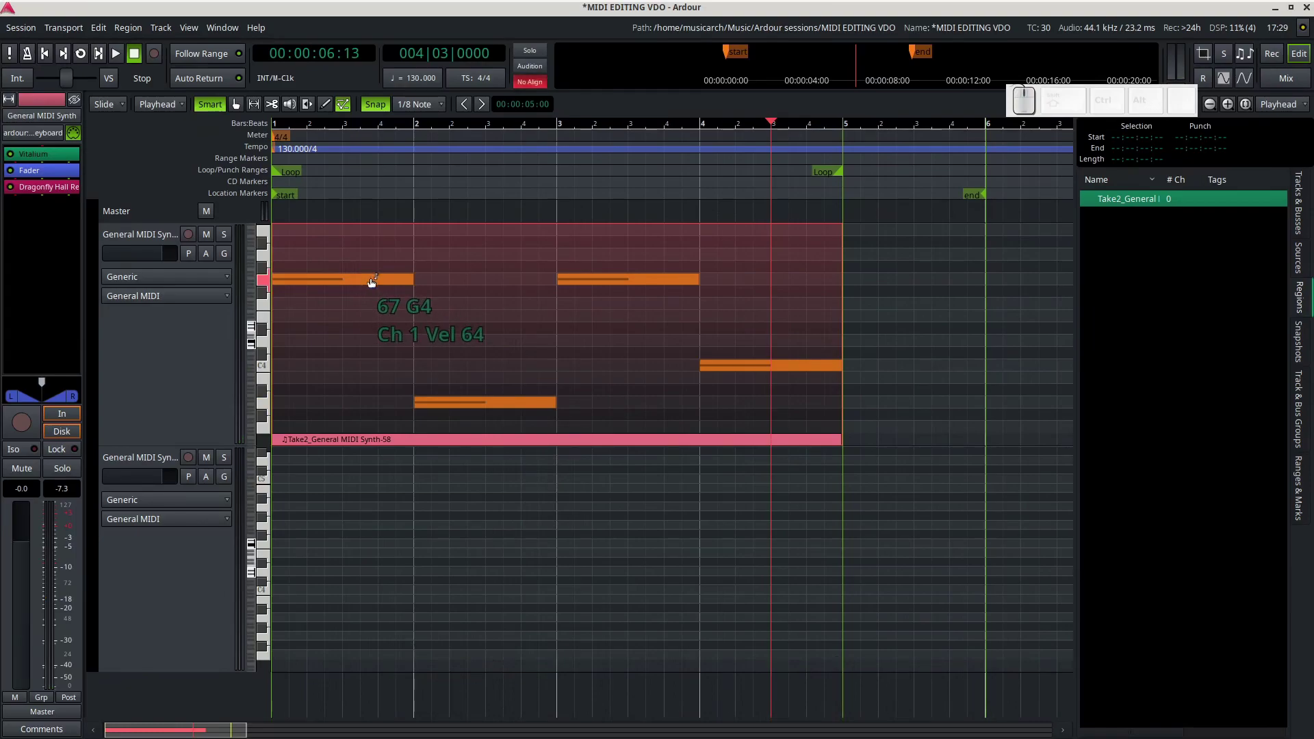
left_click(491, 406)
left_click(731, 375)
right_click(731, 375)
left_click(770, 441)
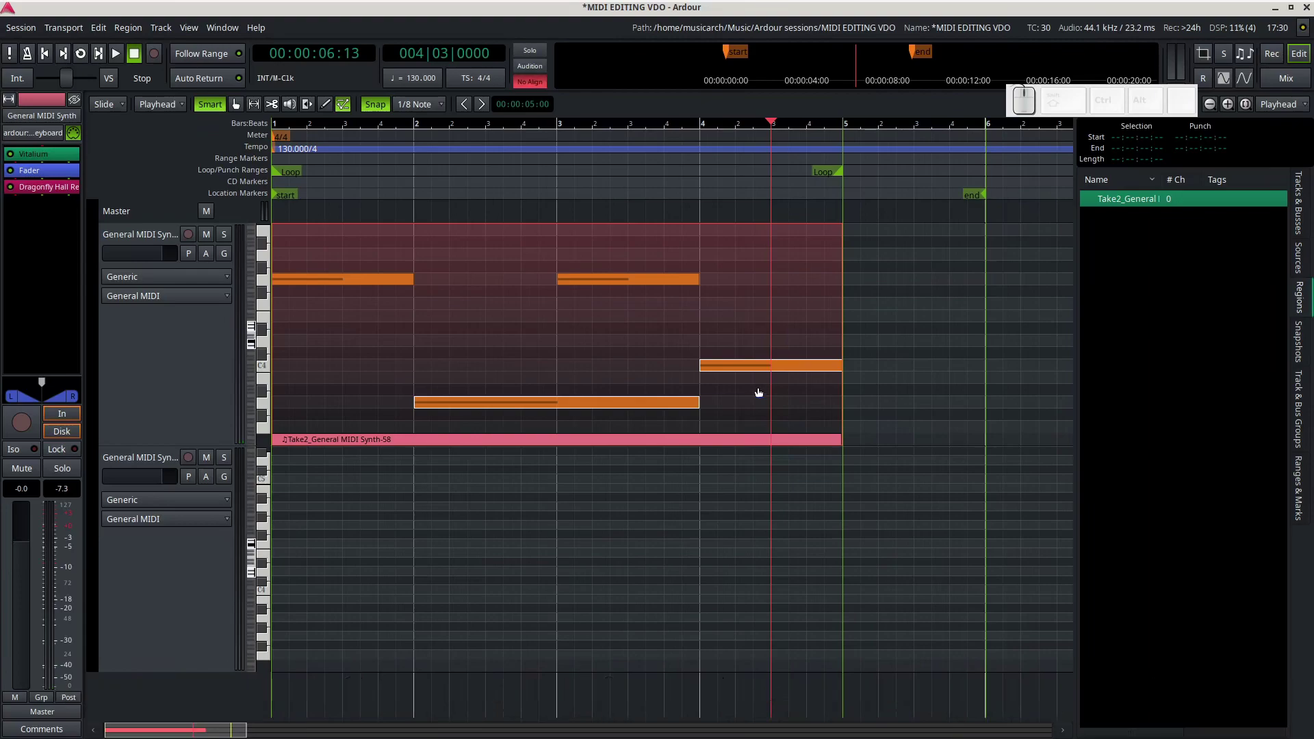
Undo the legato stretch, rubber-band select the notes and apply Remove Overlap
key("ctrl+z")
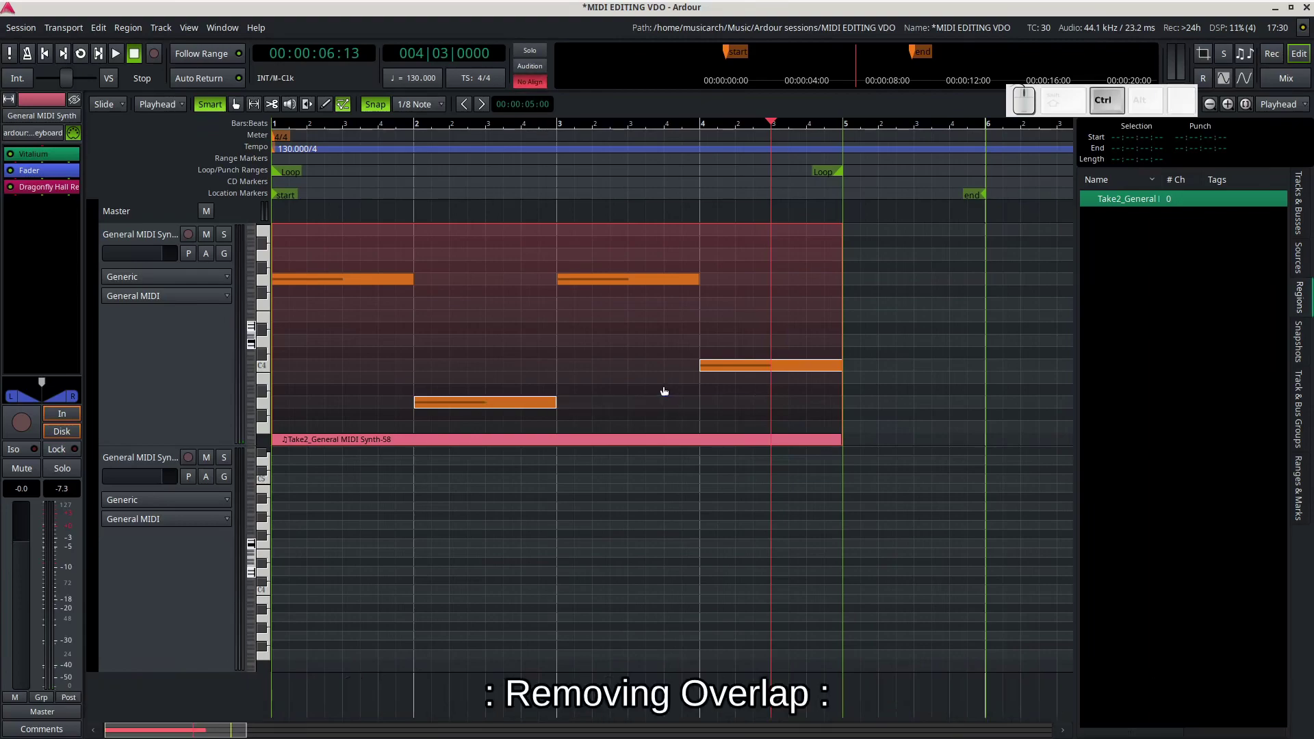
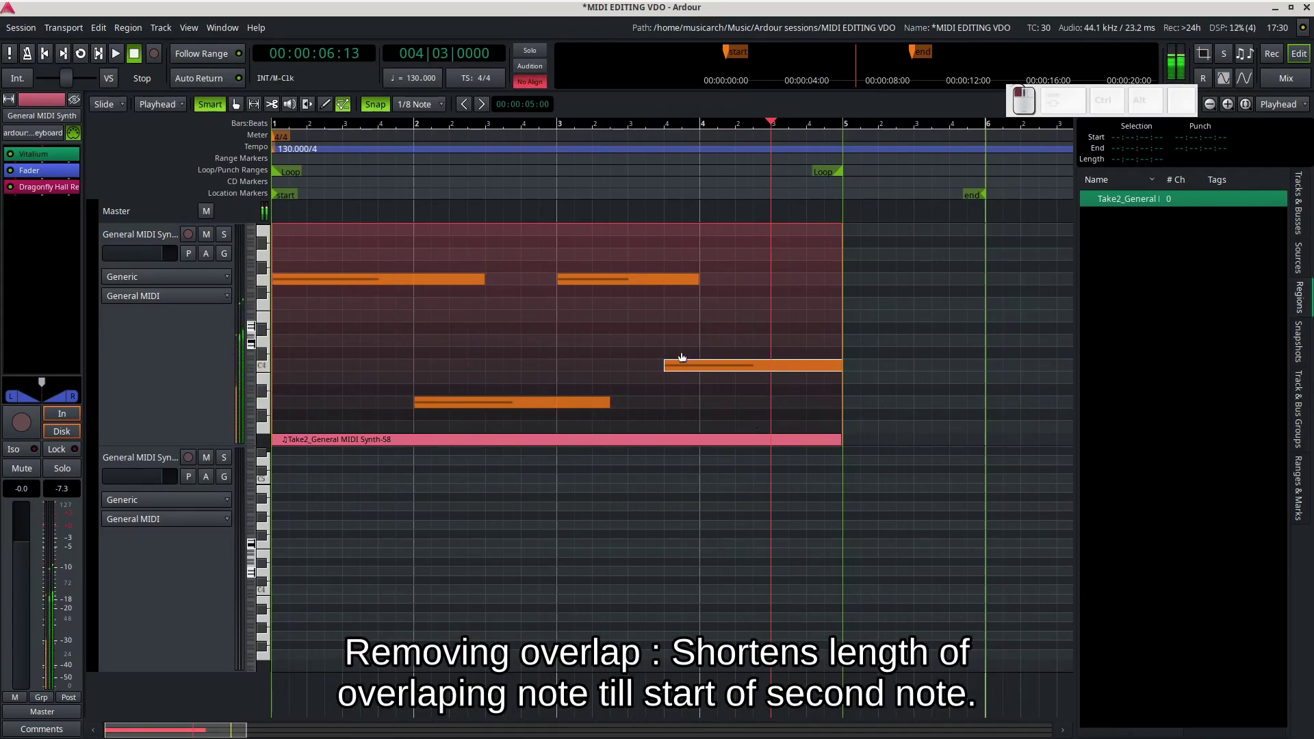
left_click_drag(402, 259, 778, 397)
right_click(776, 368)
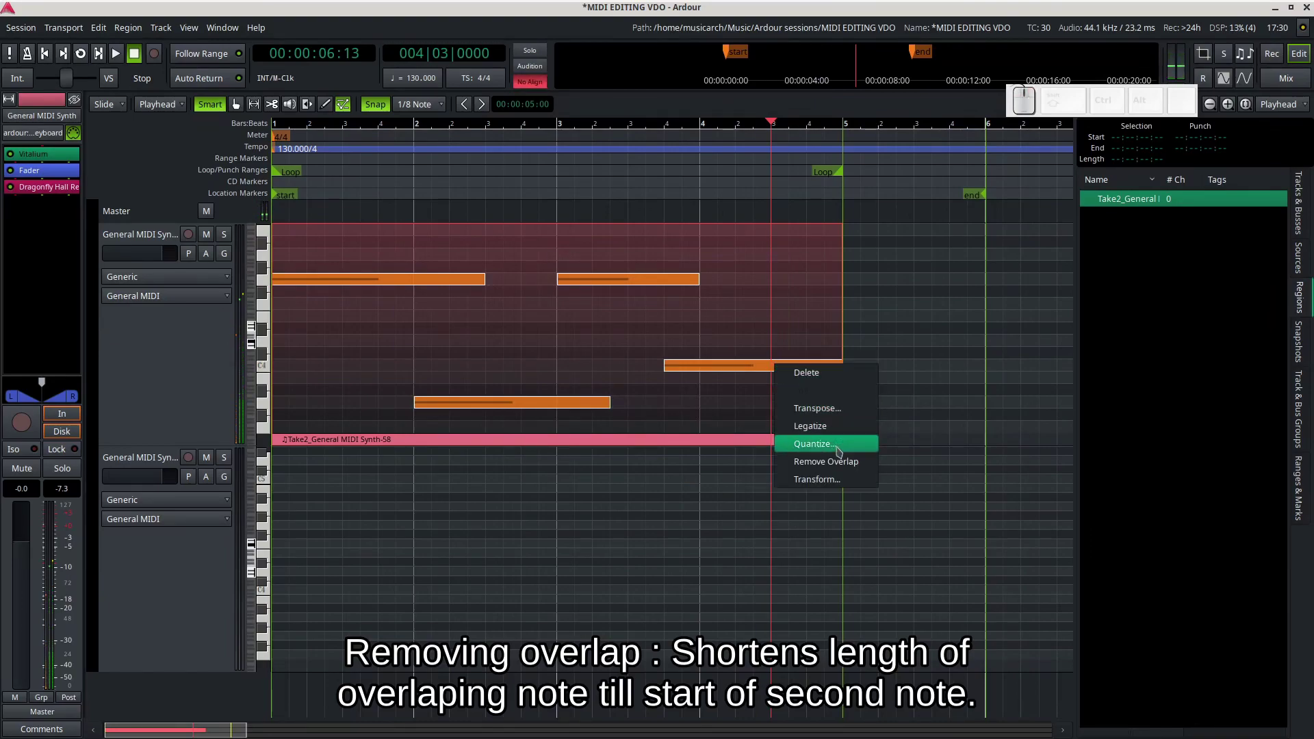
left_click(842, 462)
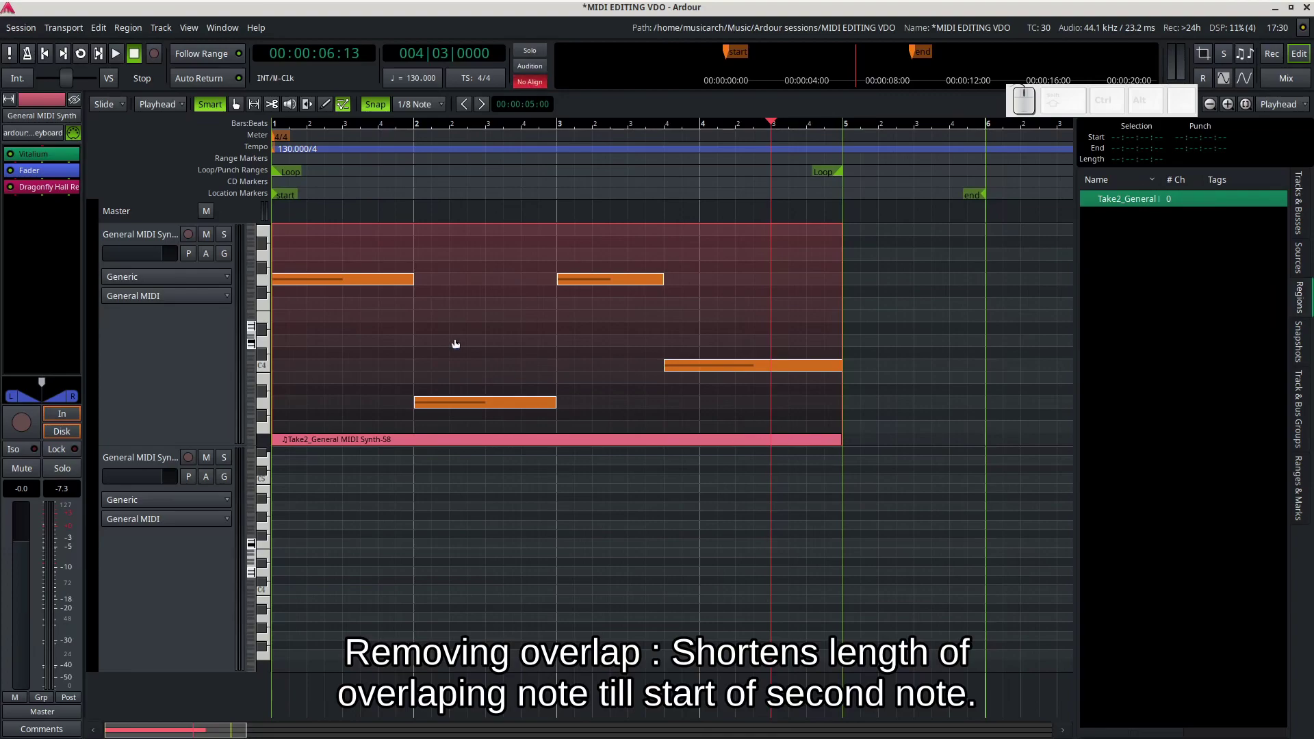
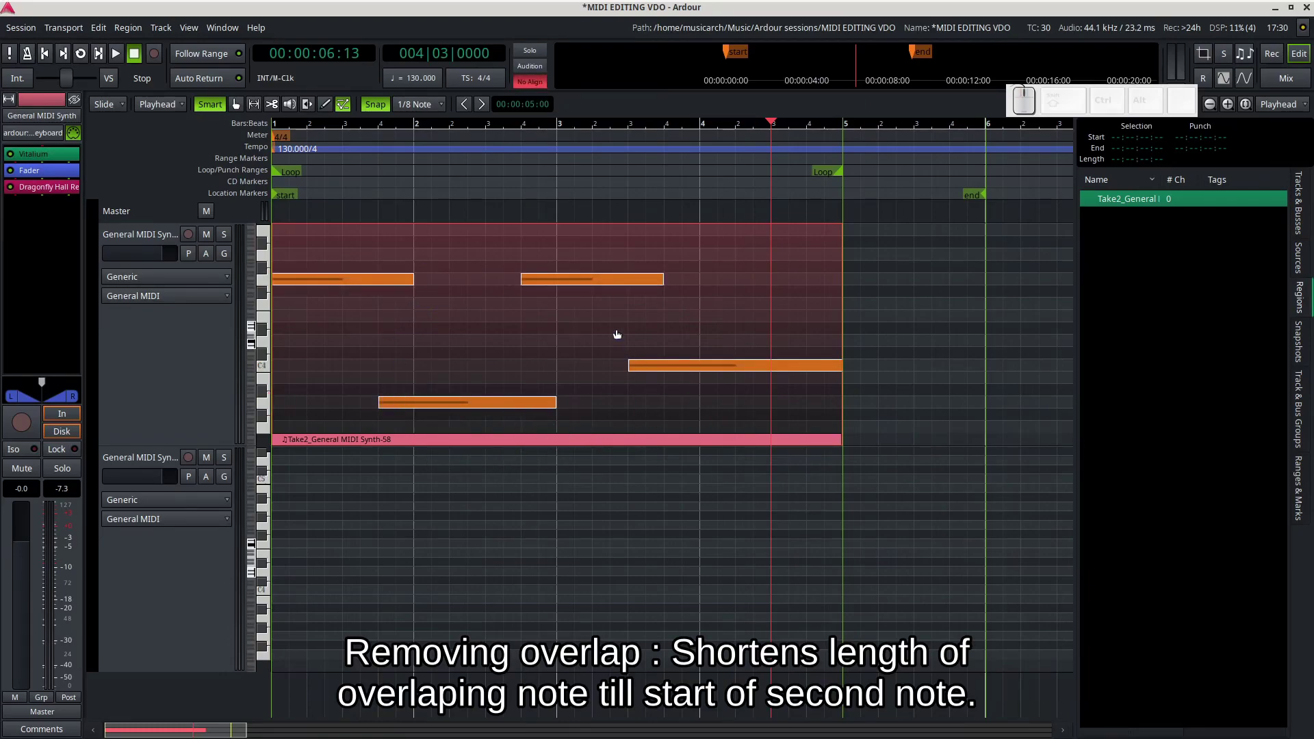
Apply Remove Overlap then Legatize so the four notes run end to end, one bar each
right_click(563, 281)
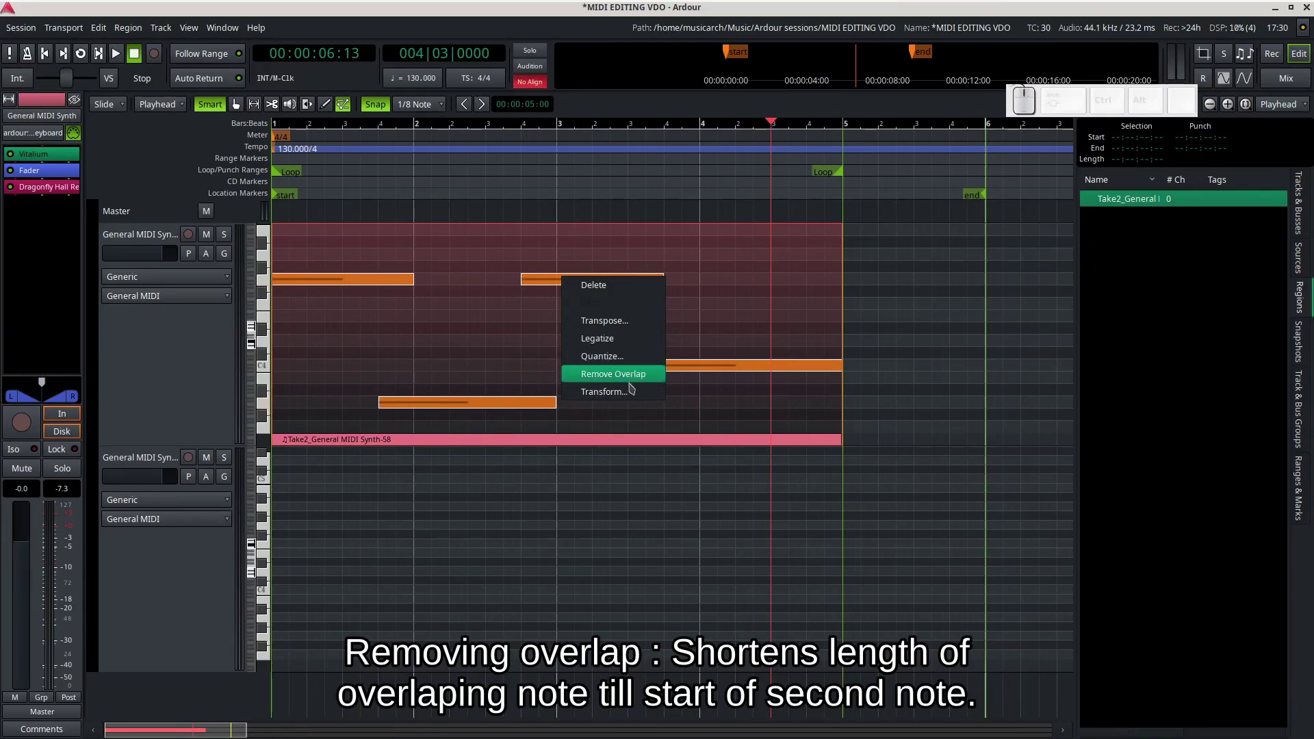
left_click(641, 378)
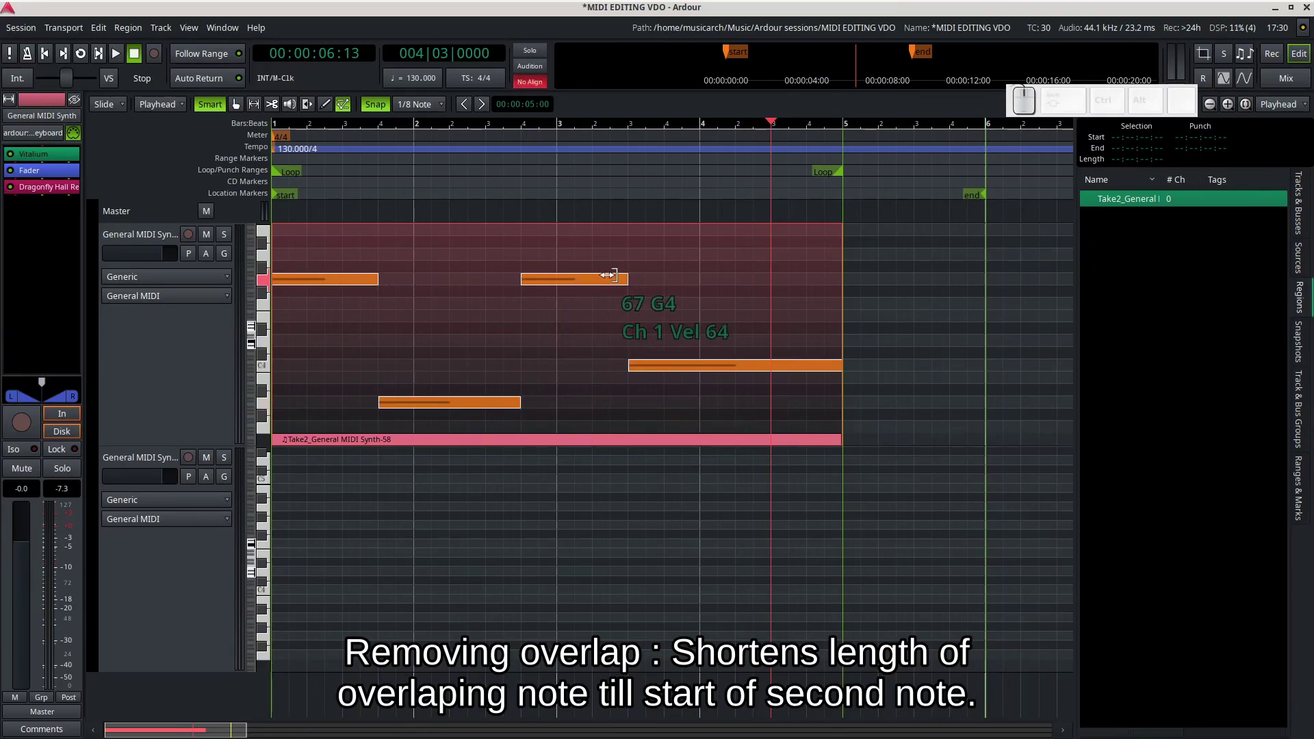
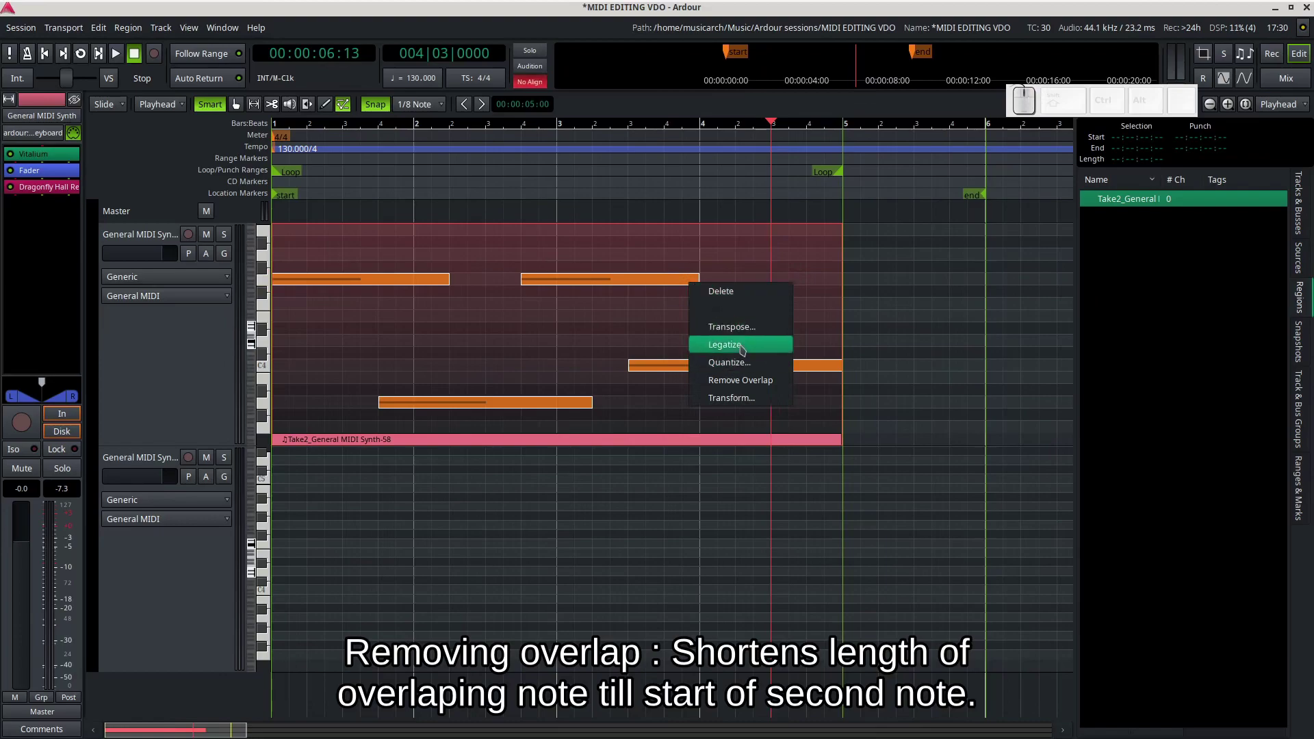
left_click(748, 384)
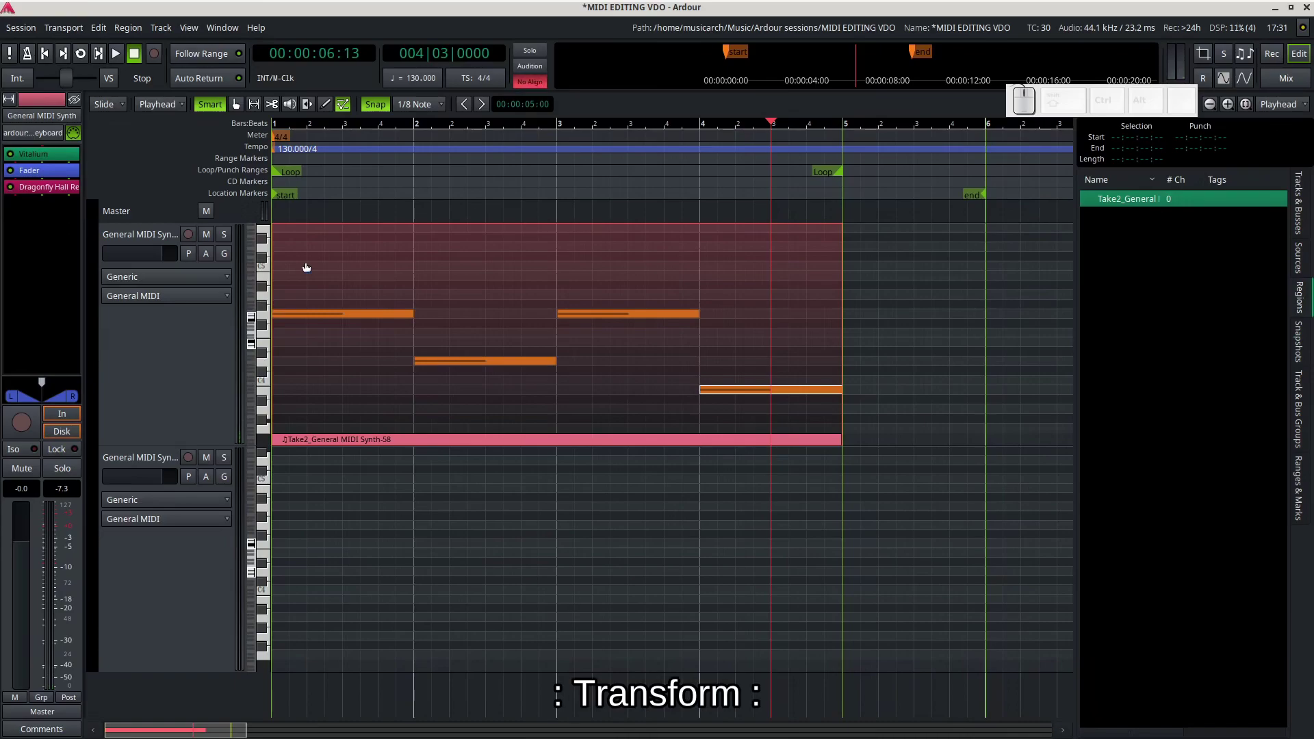
Rubber-band select all four notes in the Take2 region
left_click_drag(307, 267, 822, 406)
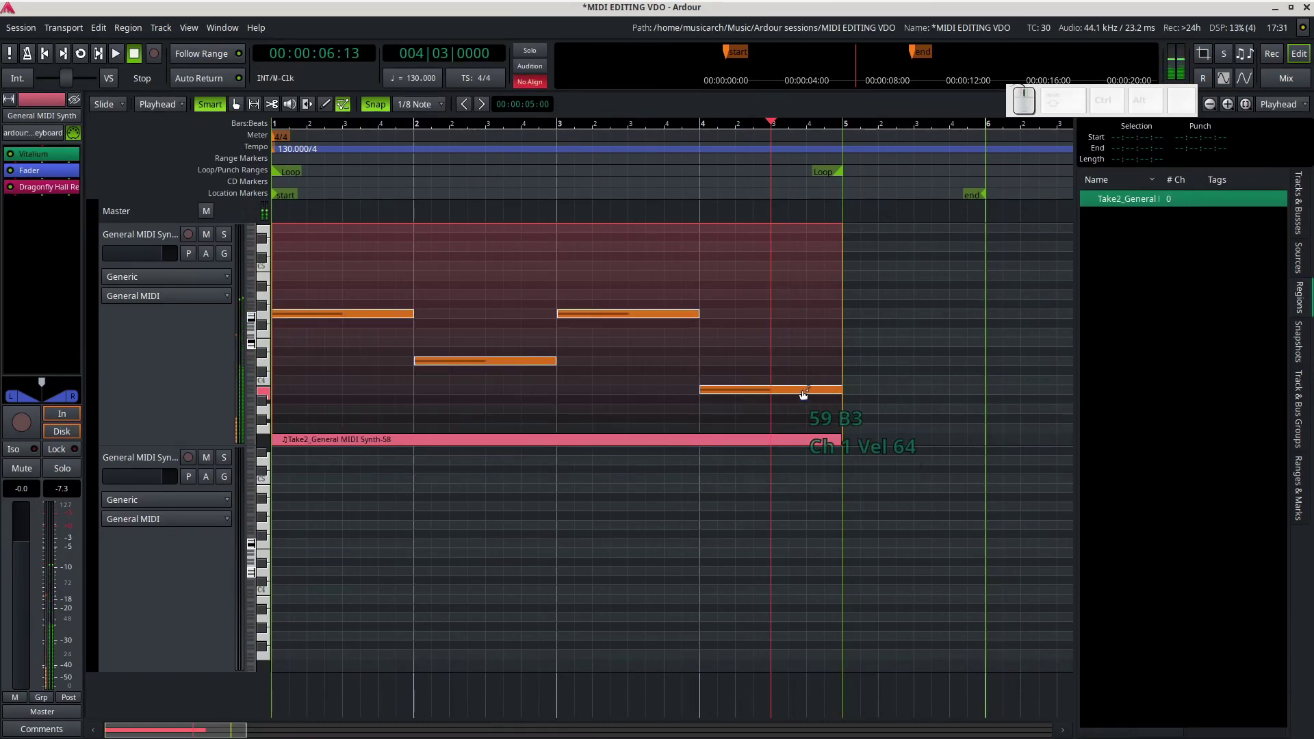
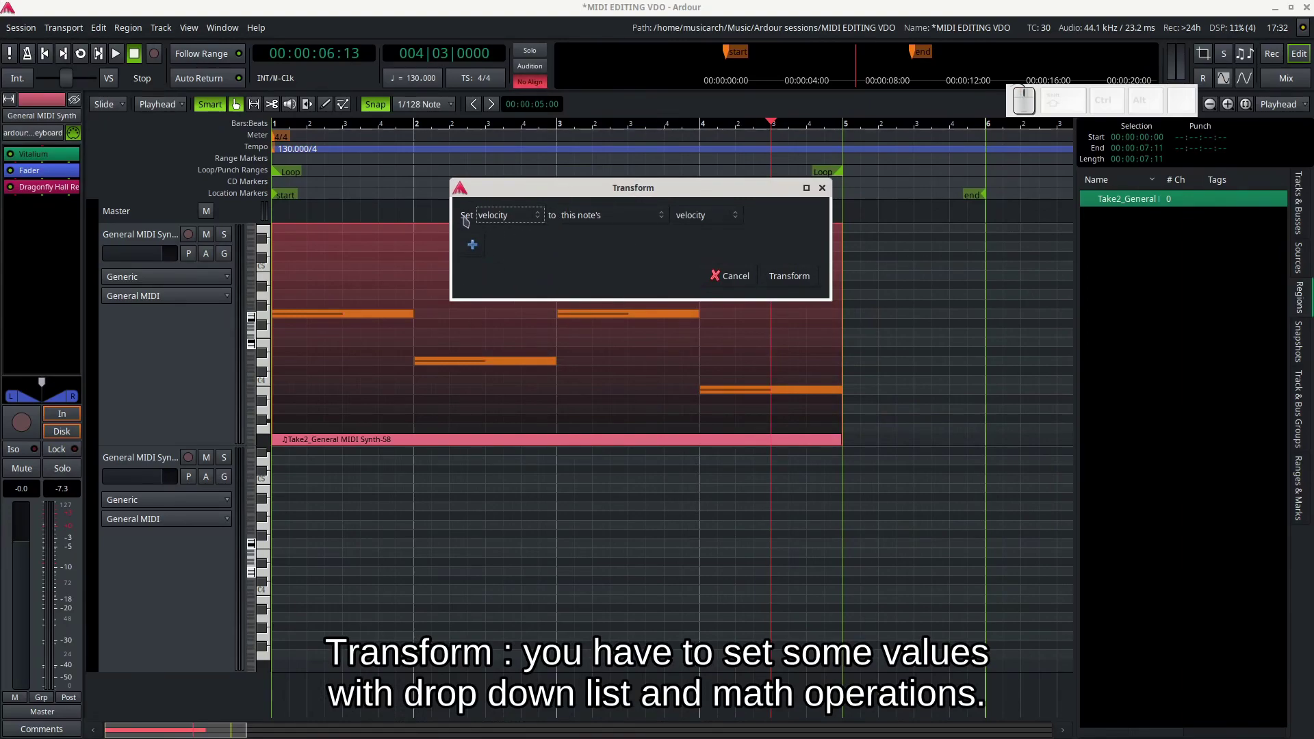
Review the Transform target property list and keep velocity as the property to change
left_click(536, 220)
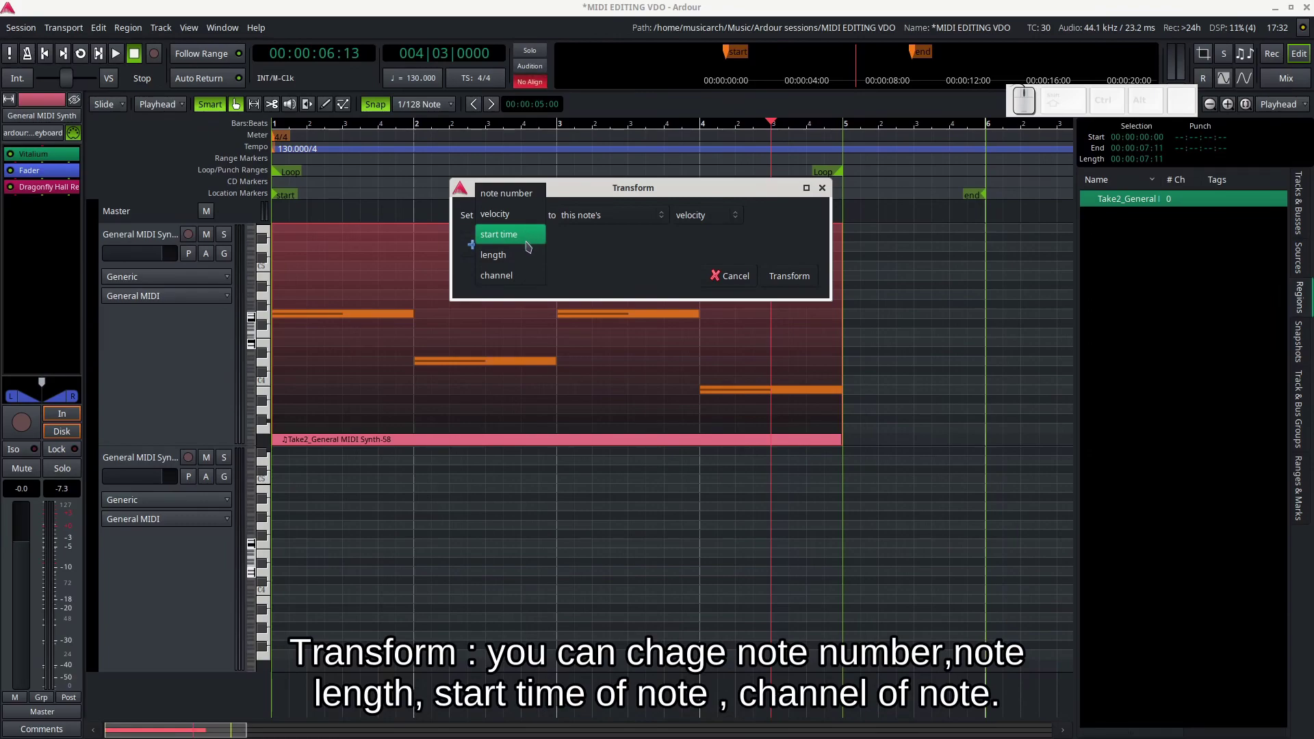
left_click(573, 261)
left_click(596, 218)
left_click(596, 221)
left_click_drag(611, 223, 670, 221)
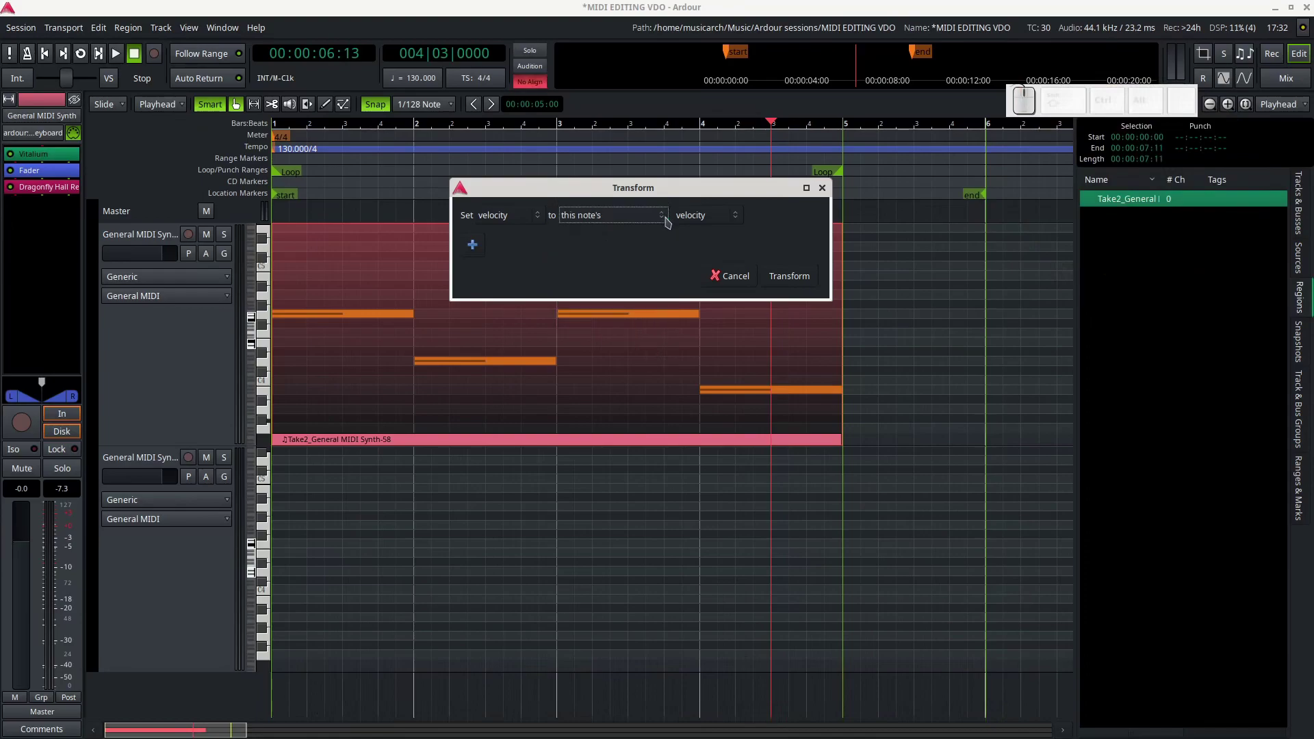
Review the source property dropdown repeatedly, keeping this note's velocity as the source
left_click(739, 220)
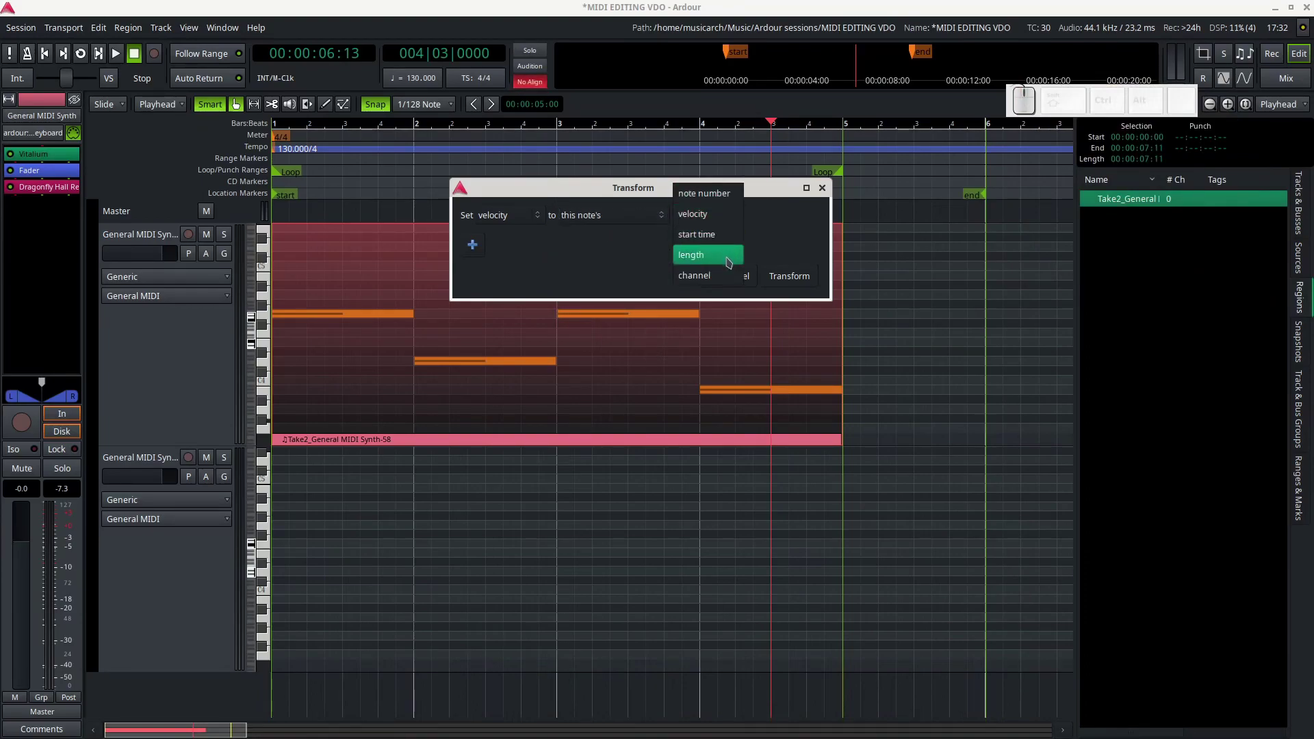
left_click(730, 264)
left_click(725, 219)
left_click(725, 221)
left_click(732, 157)
left_click(722, 214)
left_click(717, 221)
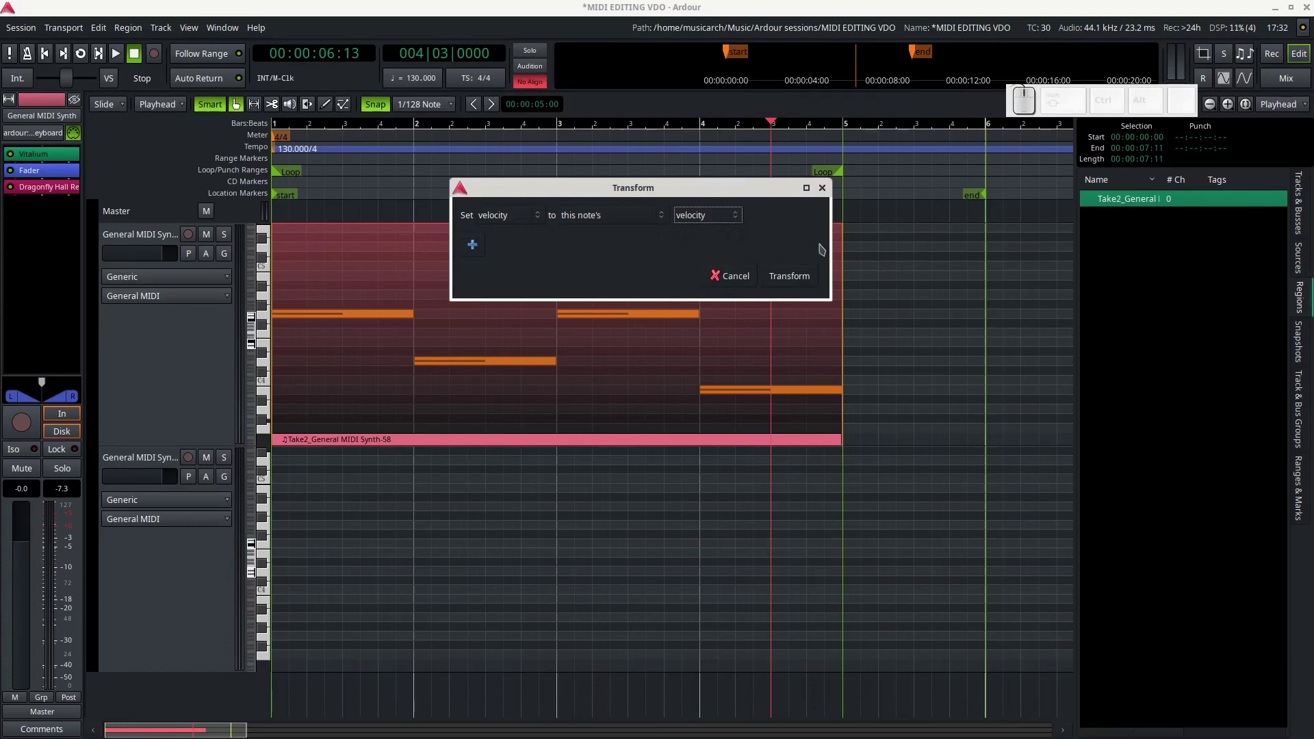
left_click(824, 247)
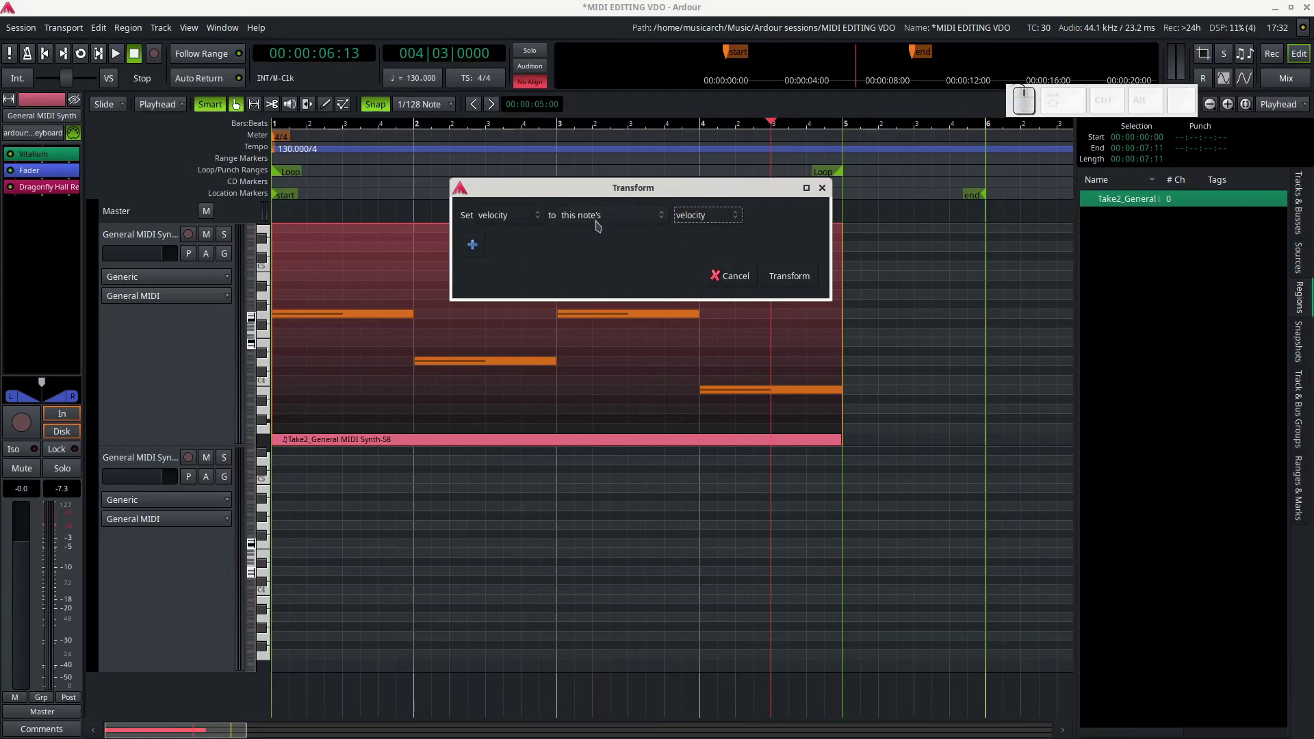
Add a second rule row: plus this note's velocity, after reviewing the operator and source lists
left_click(480, 252)
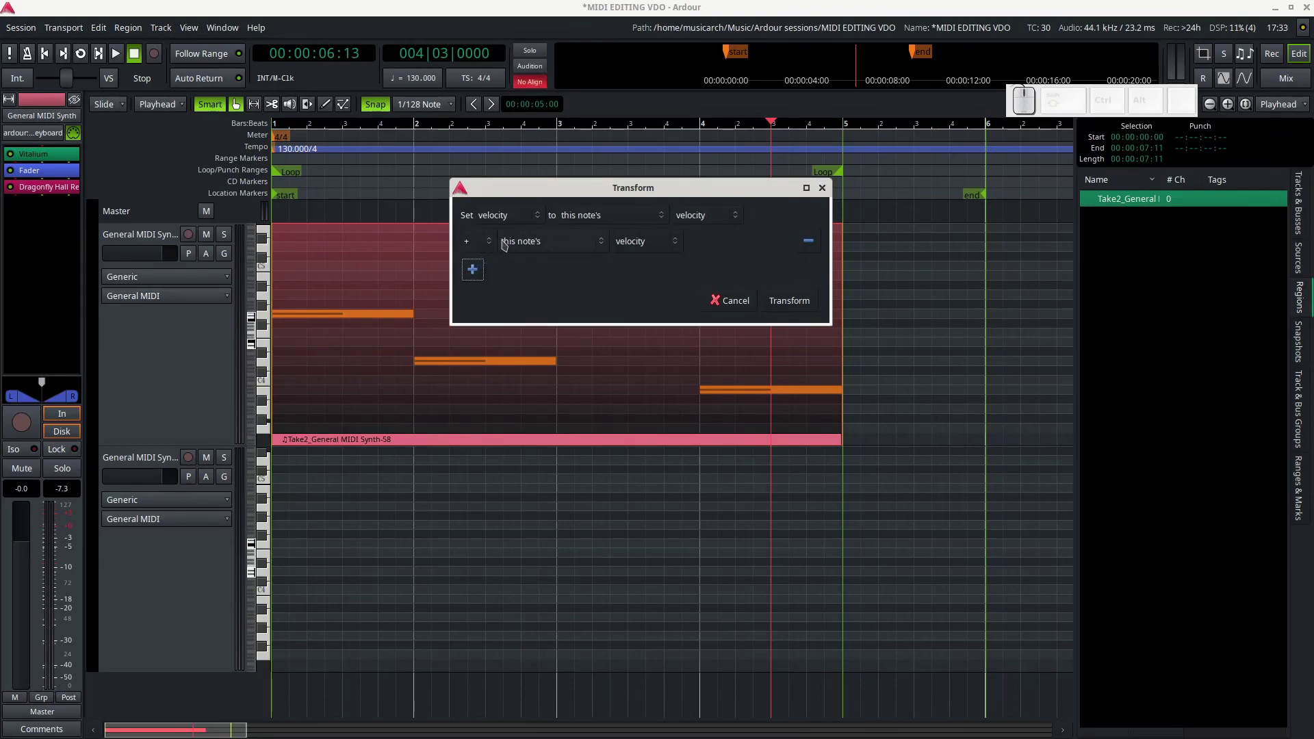
left_click(495, 245)
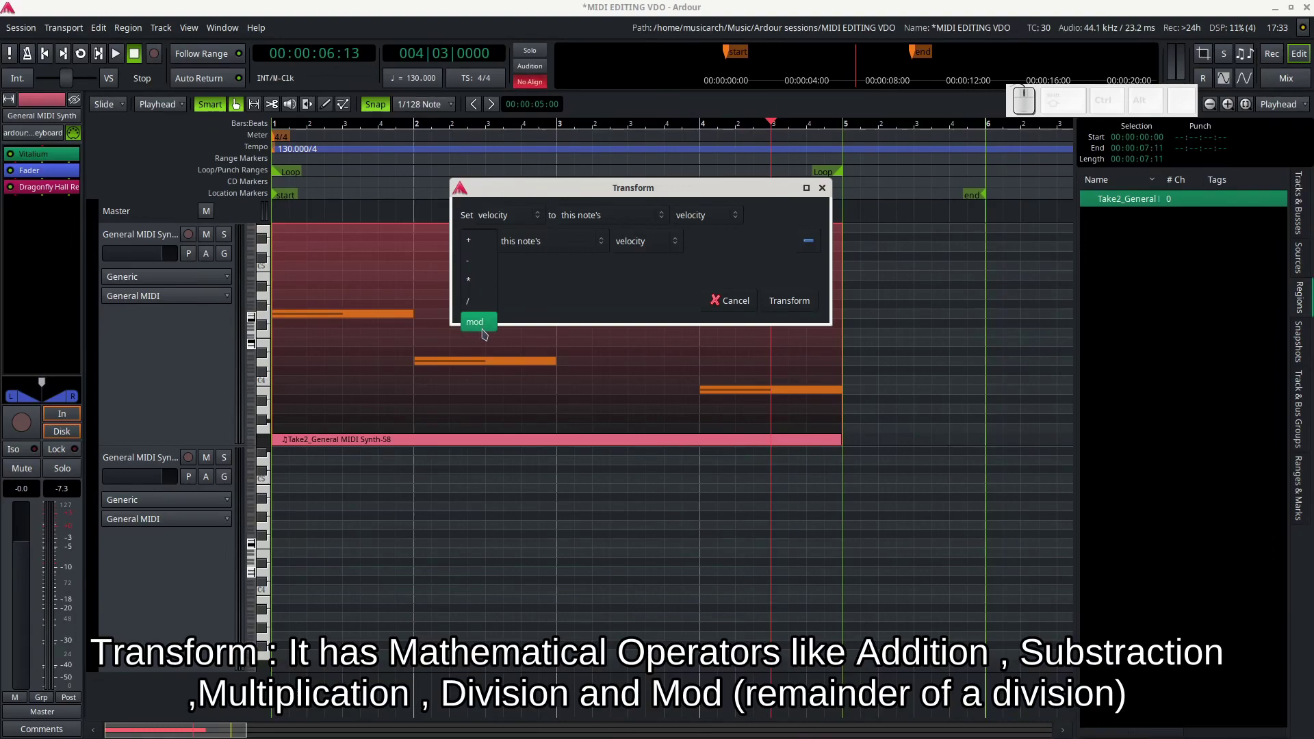
left_click(538, 304)
left_click(573, 250)
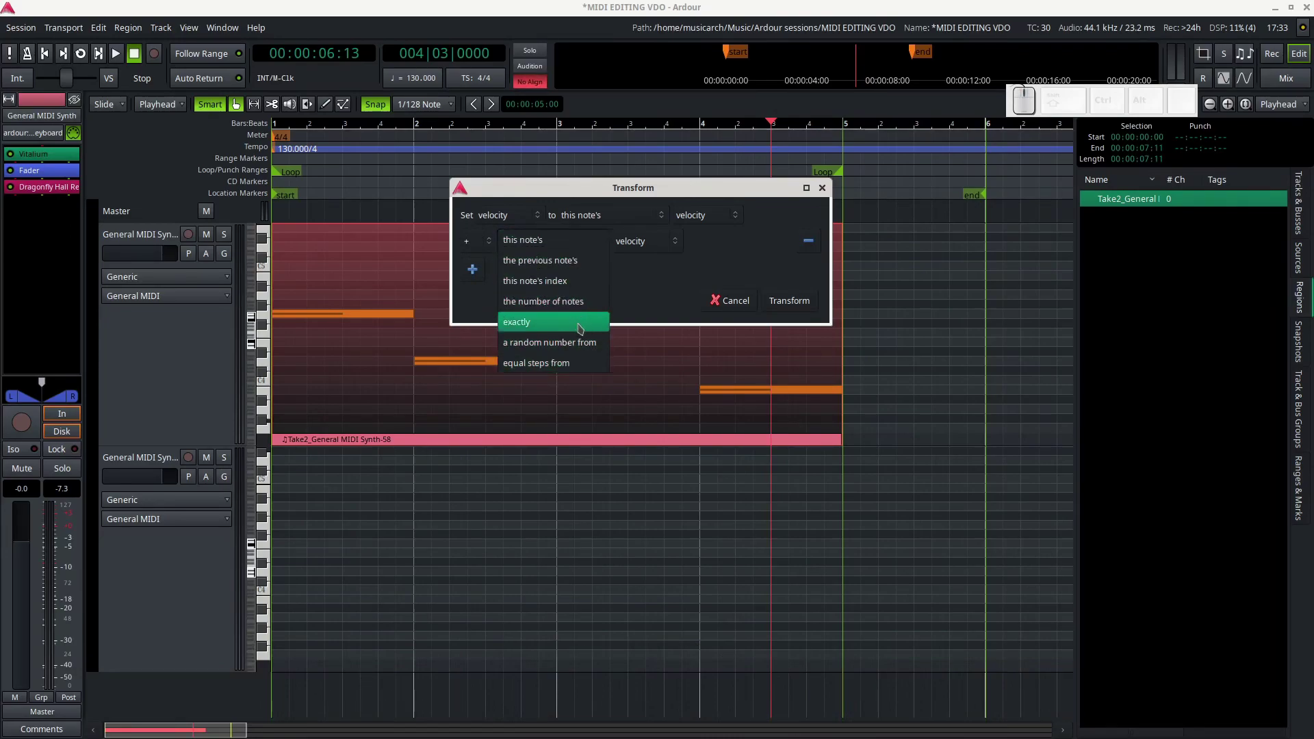
double_click(630, 226)
left_click(630, 226)
left_click(645, 248)
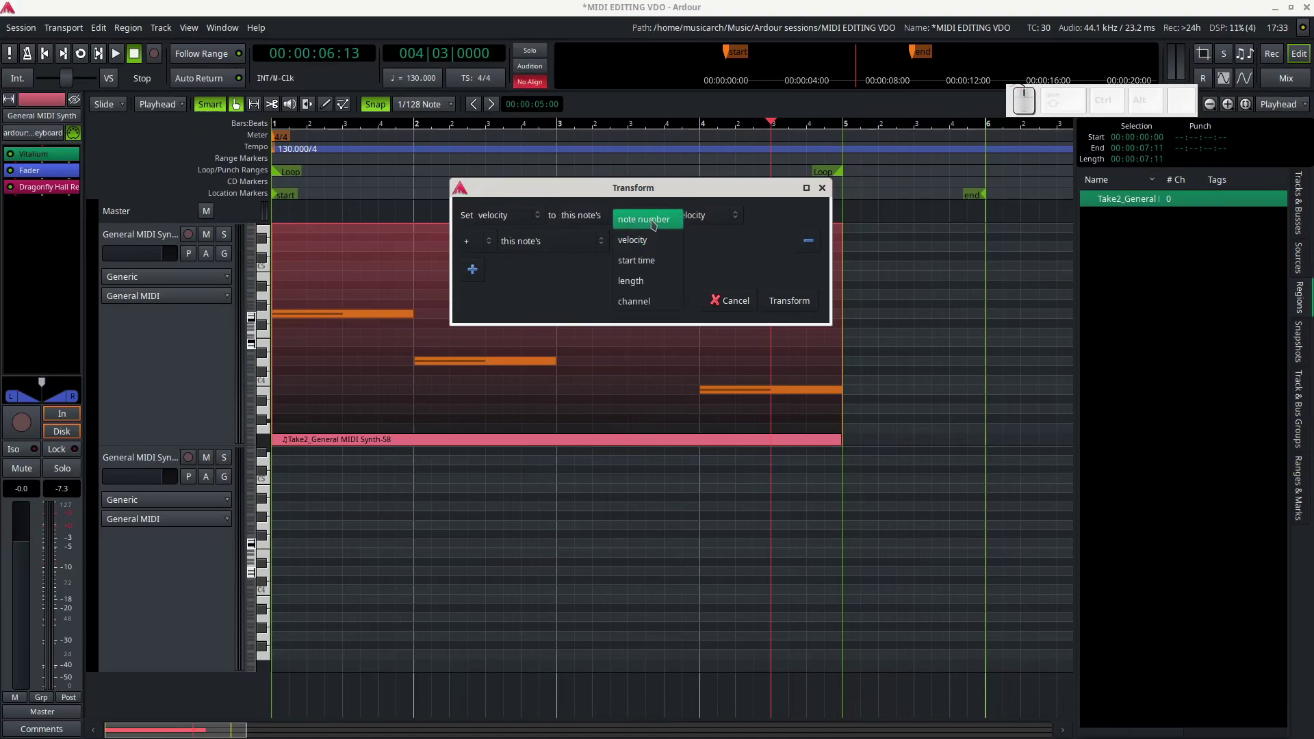
left_click(730, 263)
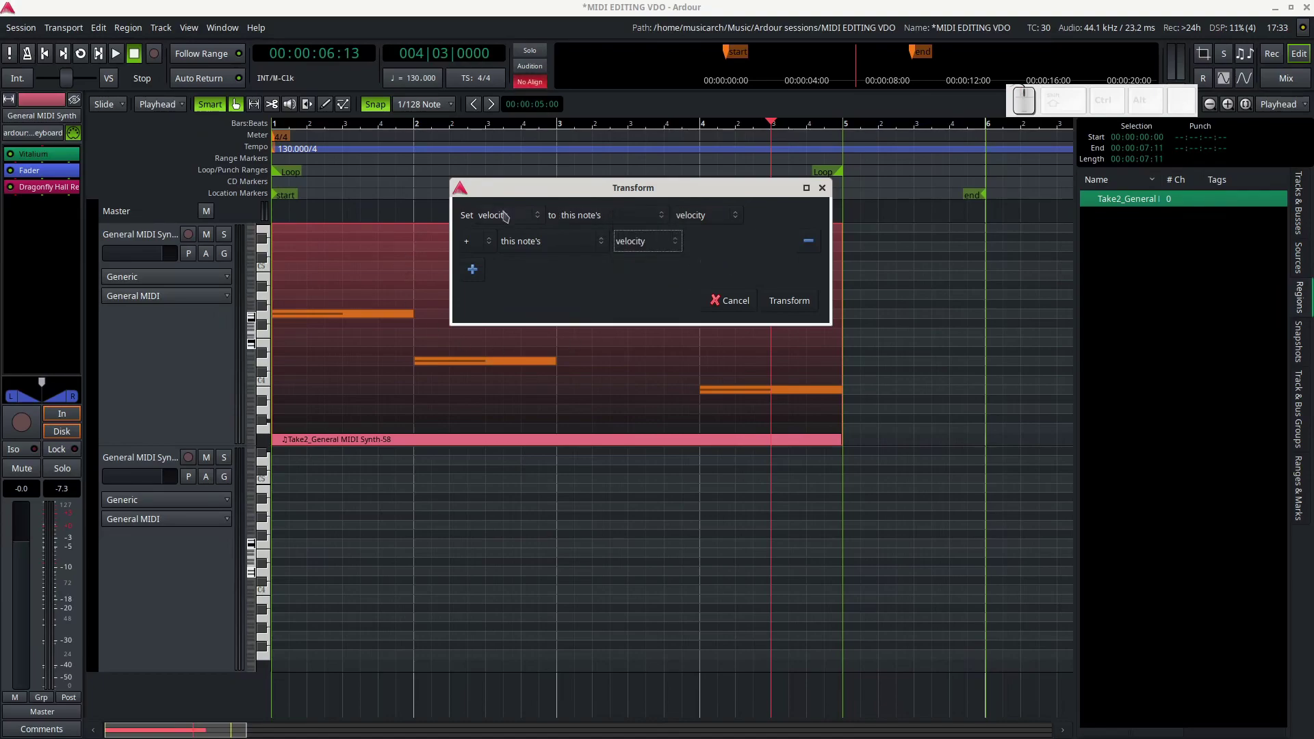
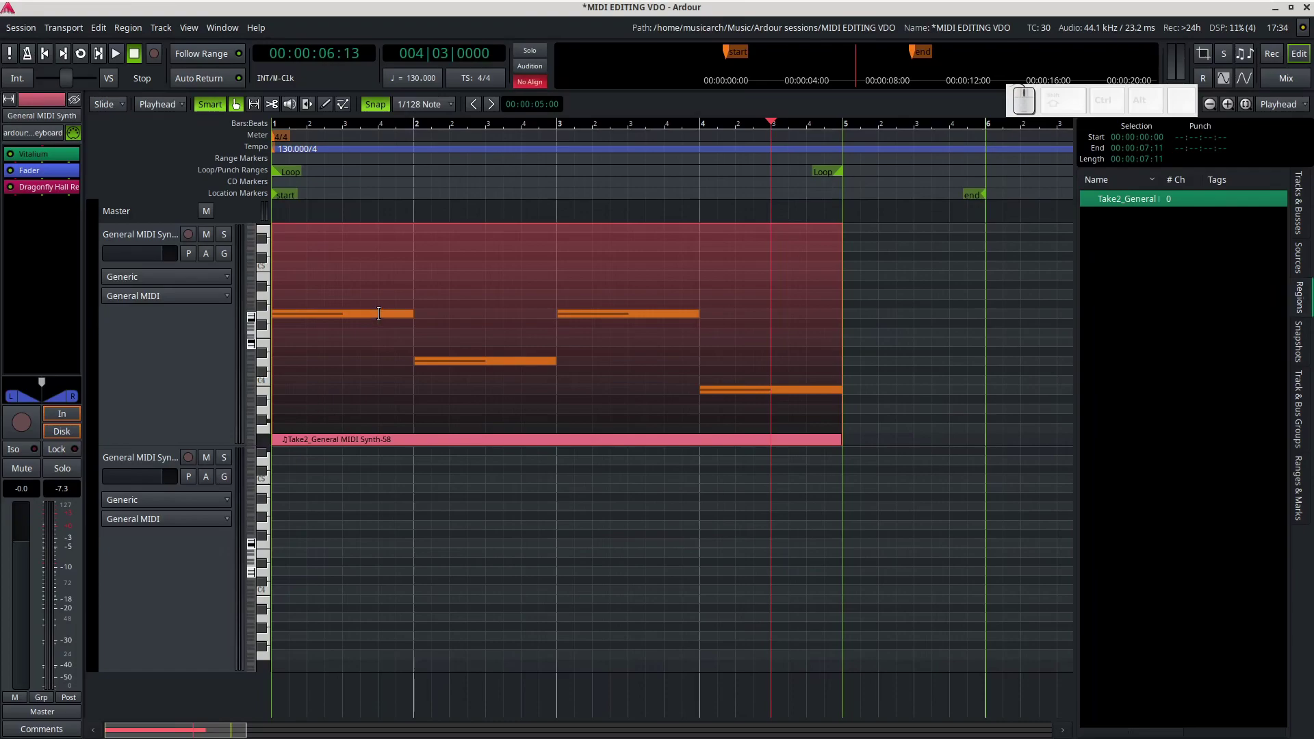
Switch edit modes with E and G and reselect the Take2 notes region
key("e")
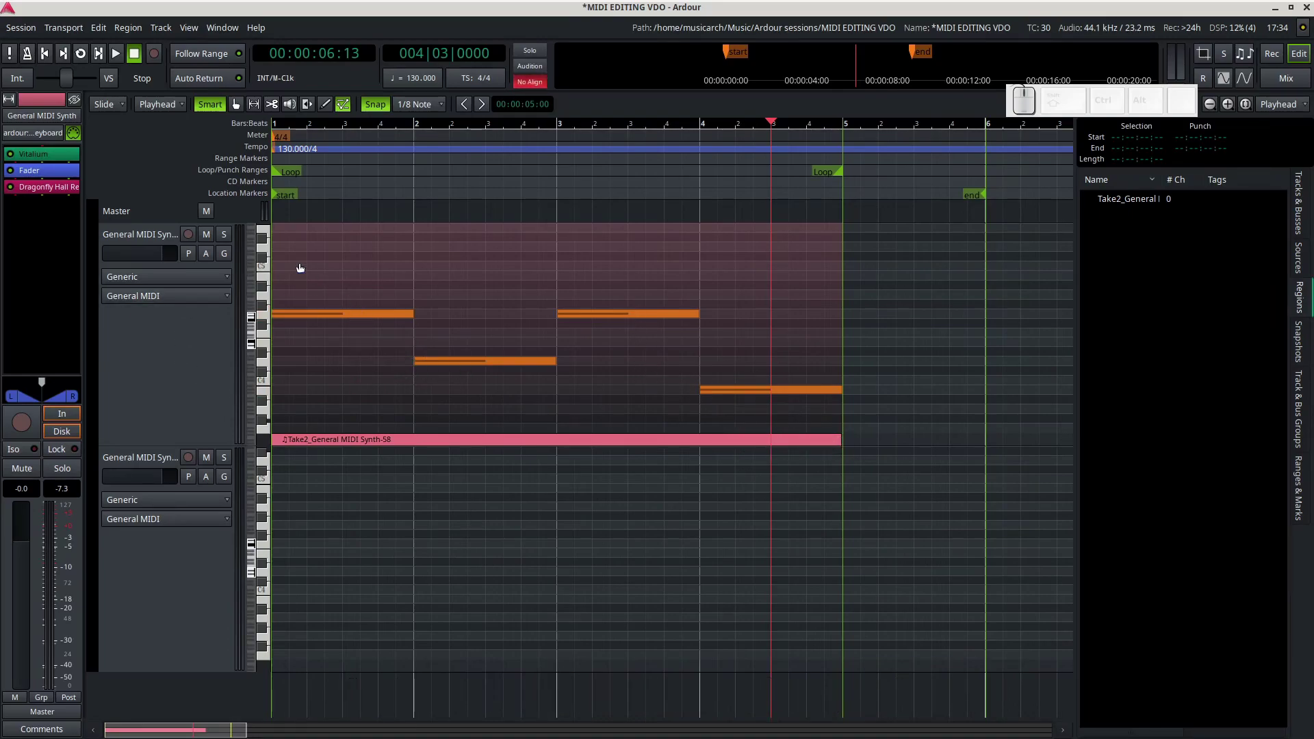
key("g")
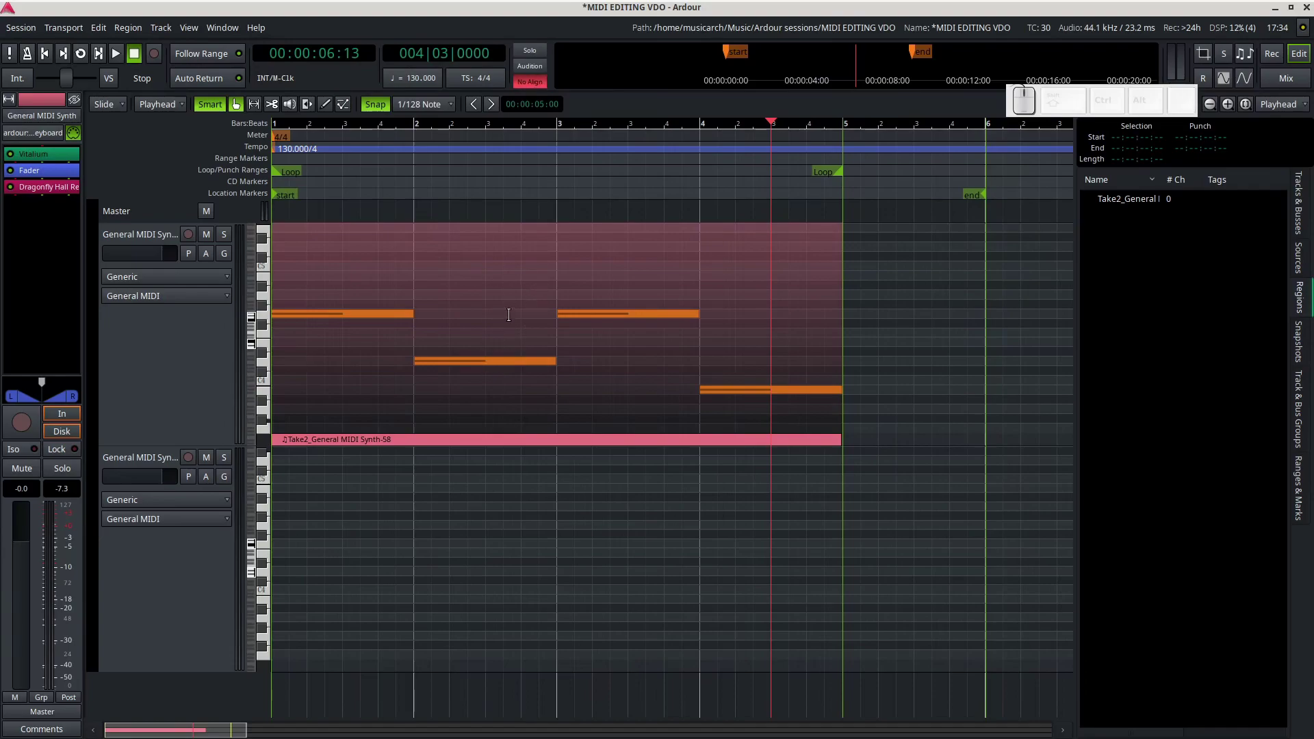
left_click(492, 347)
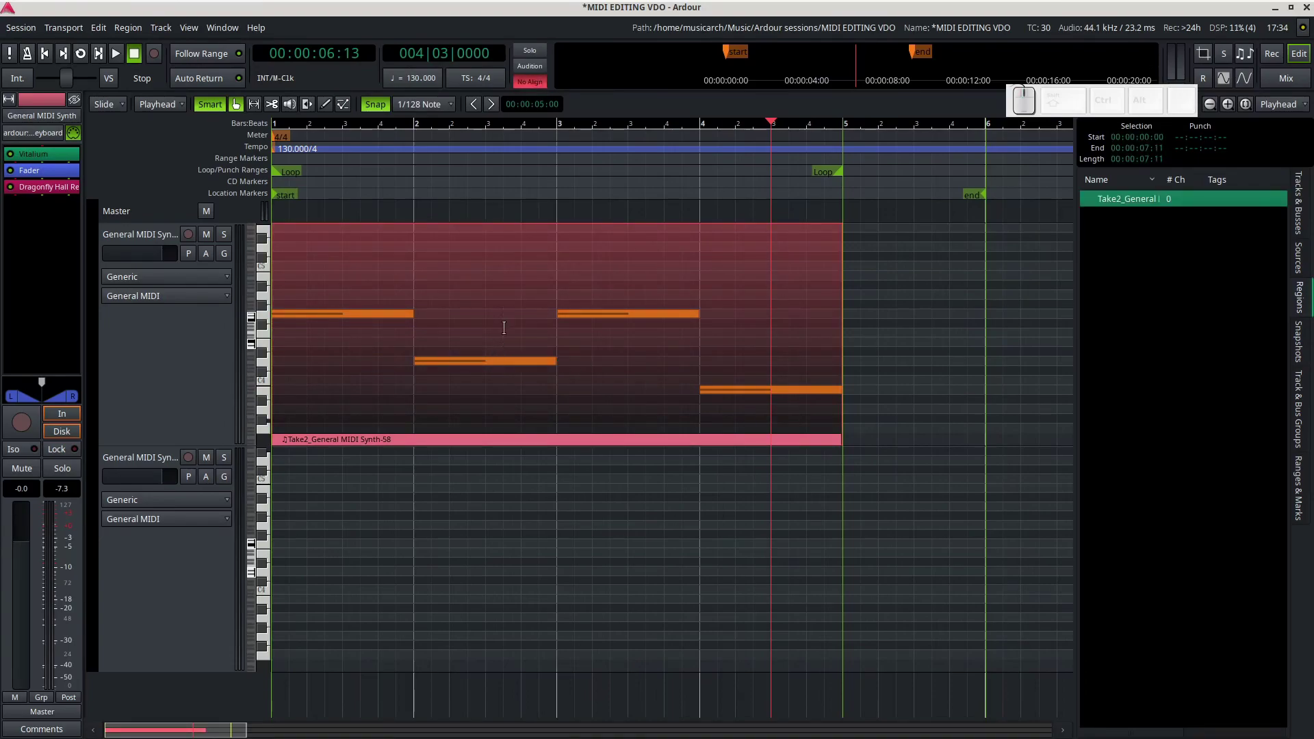
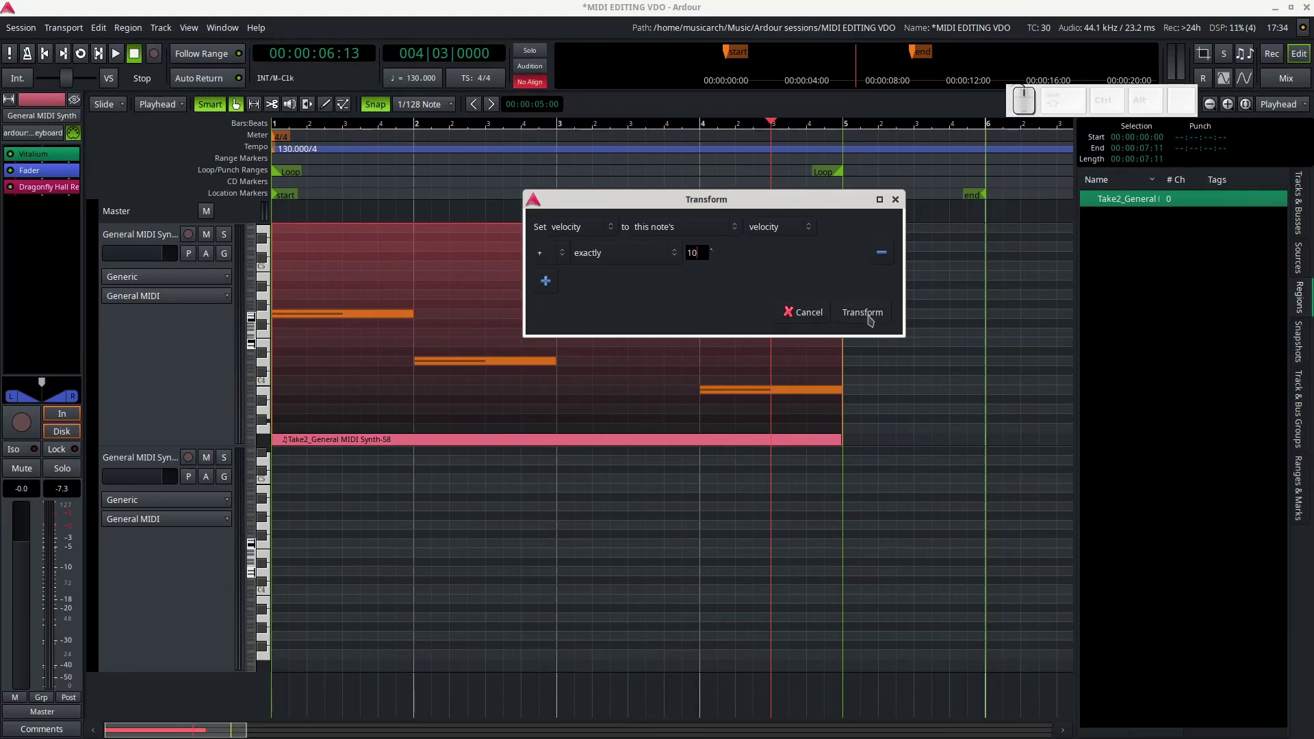
Run the Transform raising note velocity from 64 to 74, then toggle edit mode with E
left_click(873, 319)
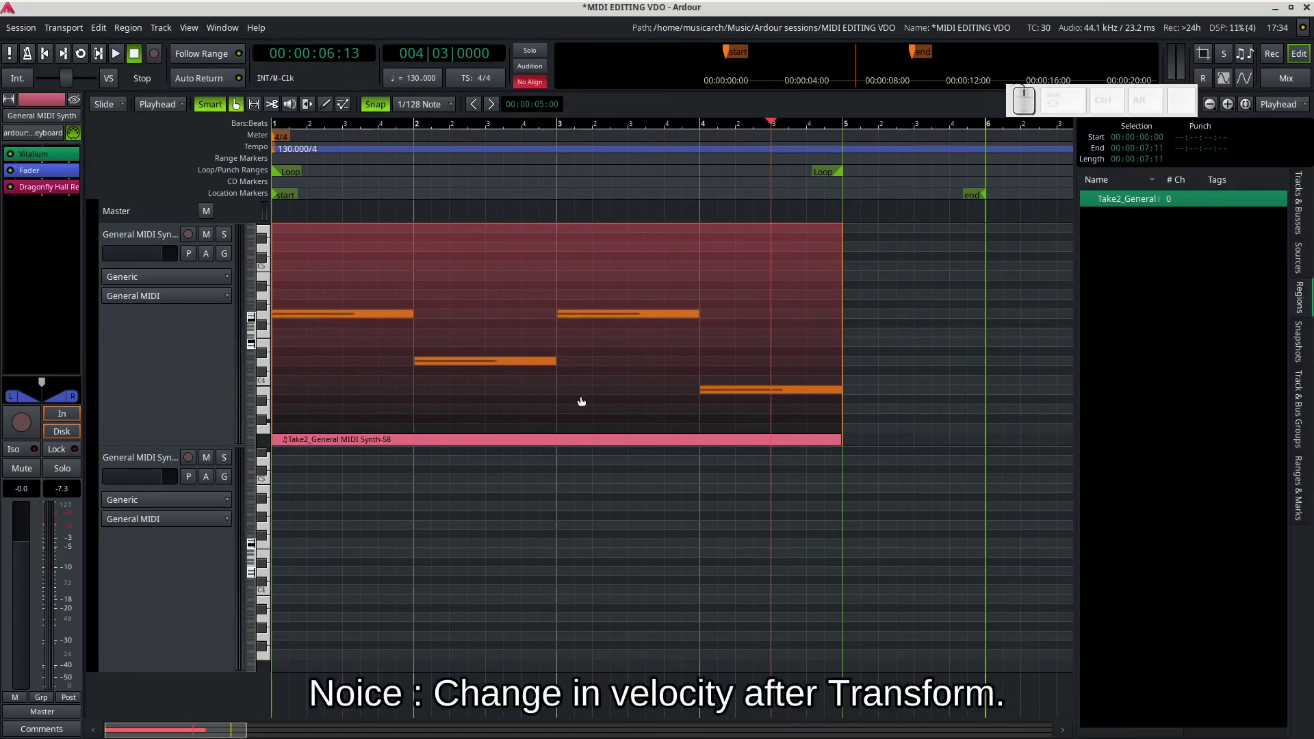
key("e")
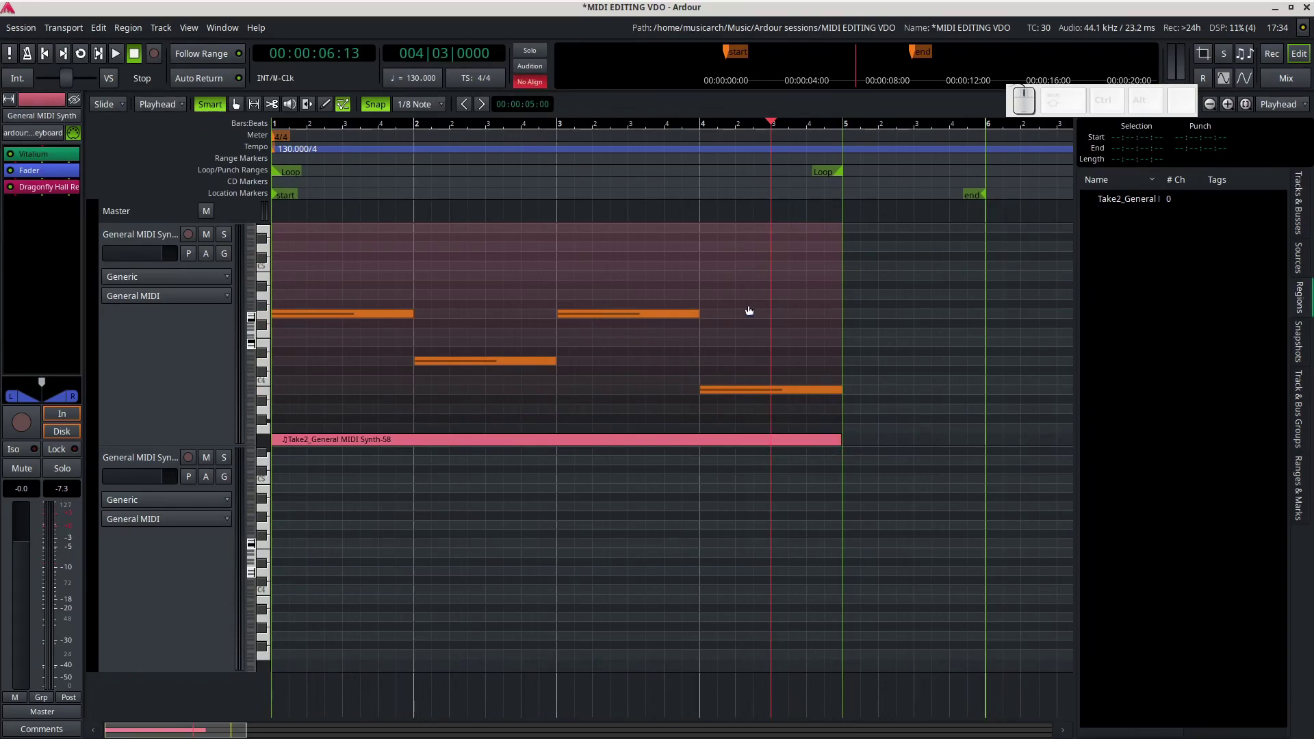
key("e")
left_click(311, 265)
right_click(733, 386)
right_click(733, 393)
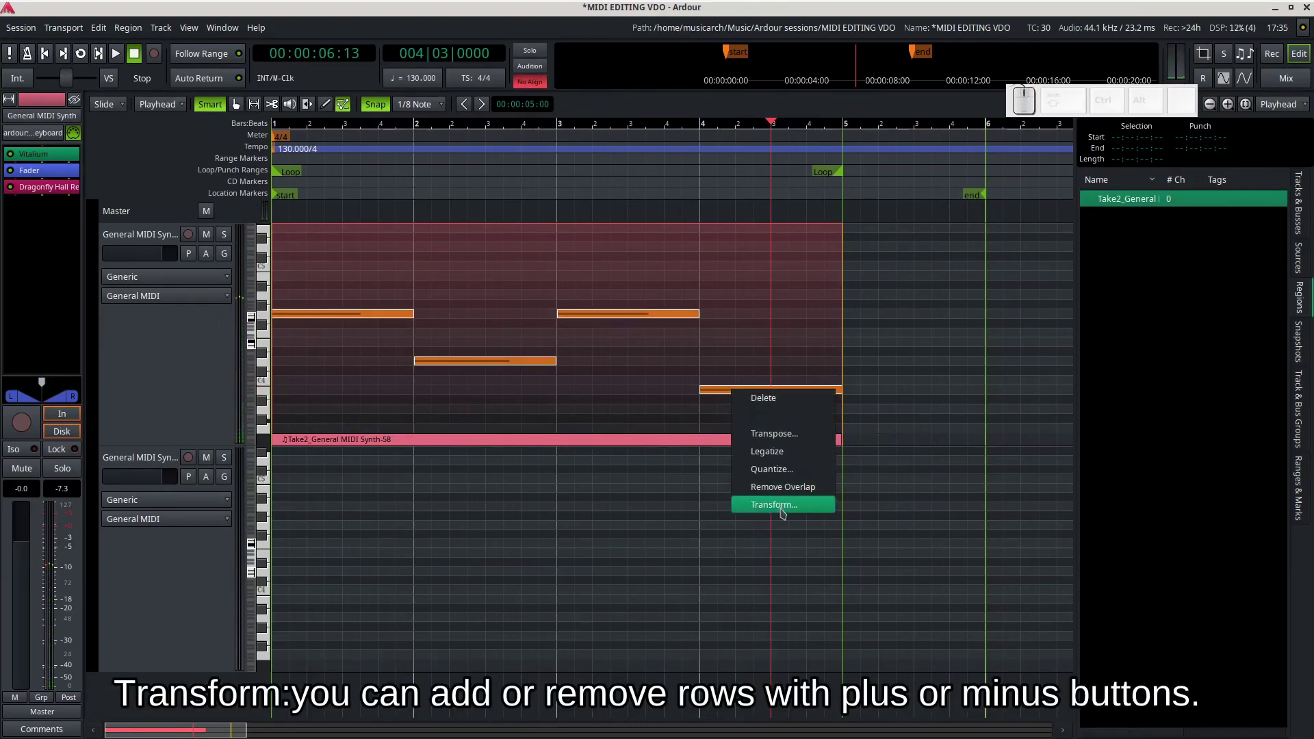
left_click(786, 509)
left_click(765, 472)
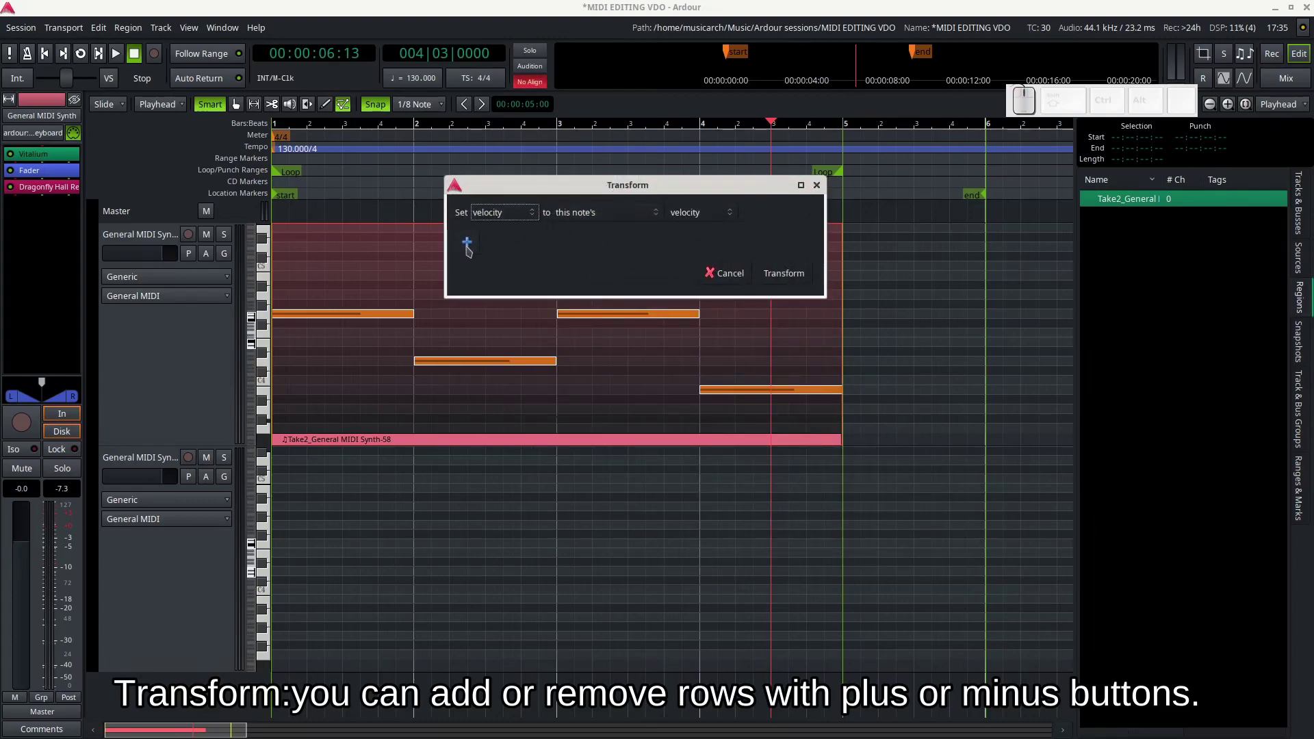
left_click(471, 249)
left_click(571, 248)
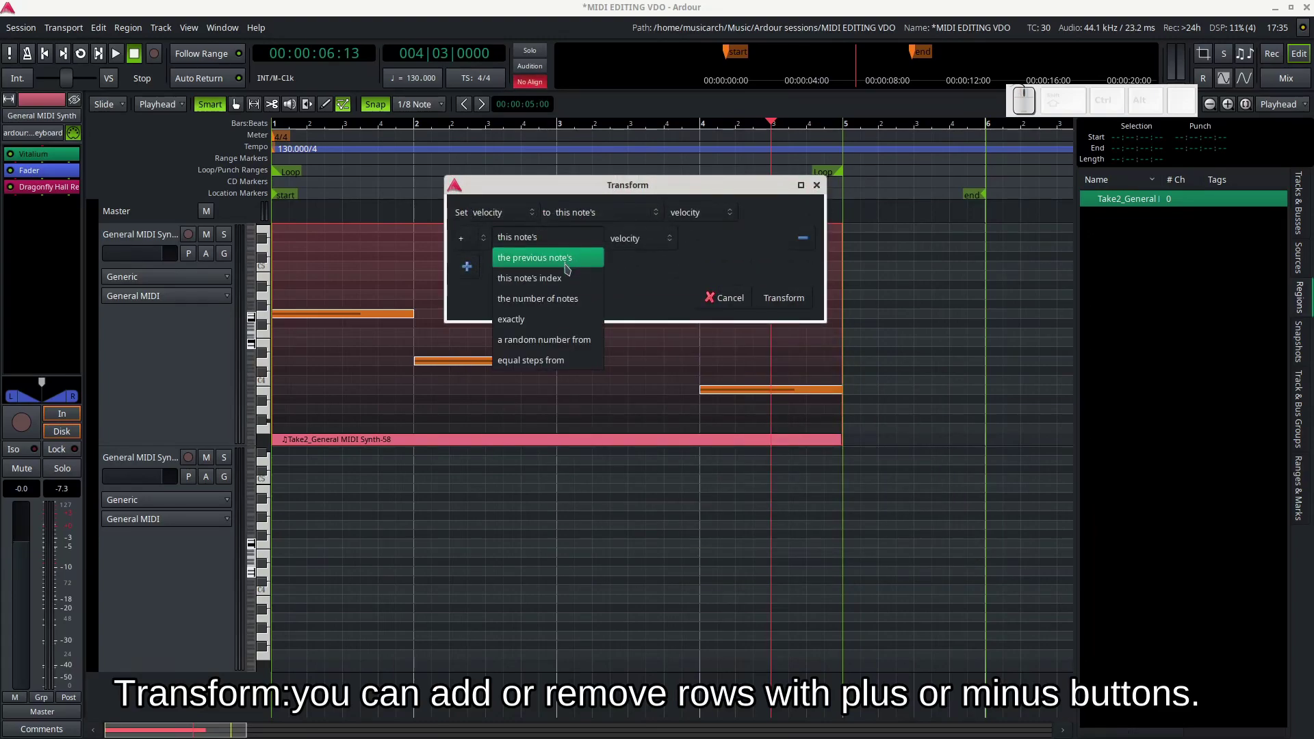
left_click(570, 267)
left_click(635, 240)
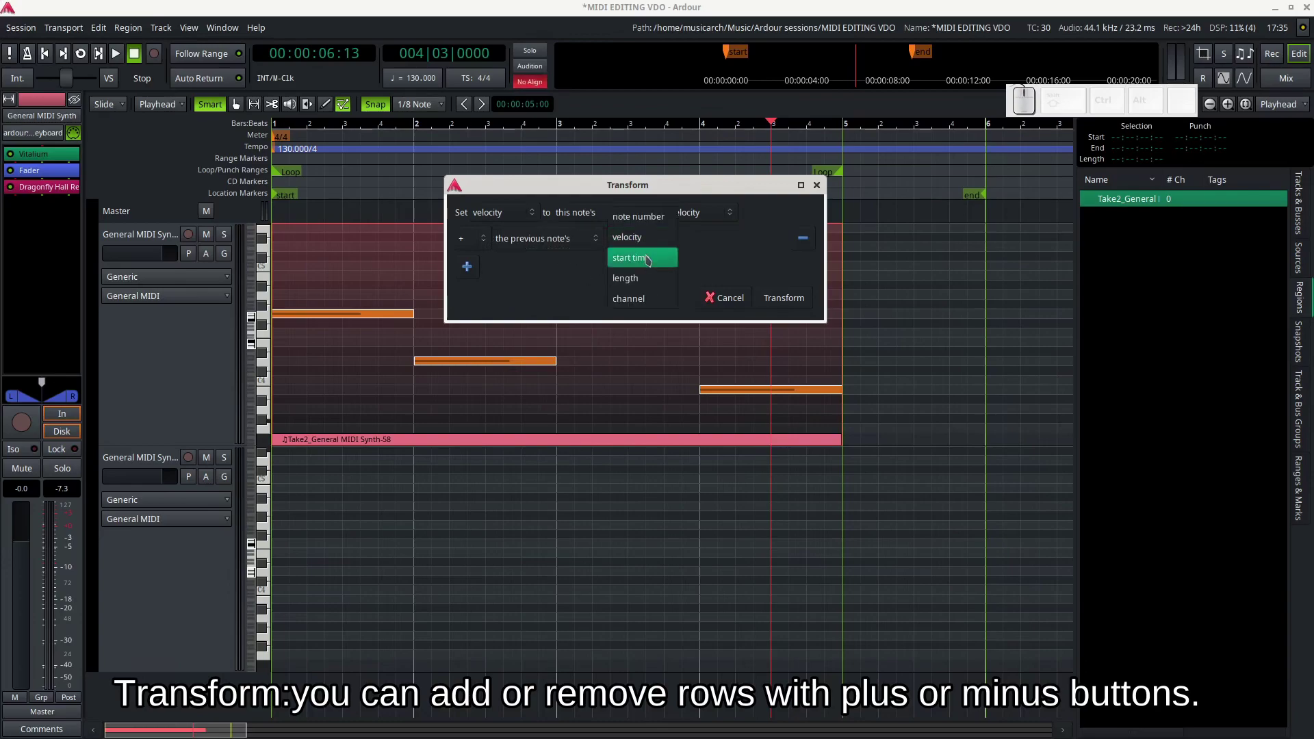
left_click(654, 260)
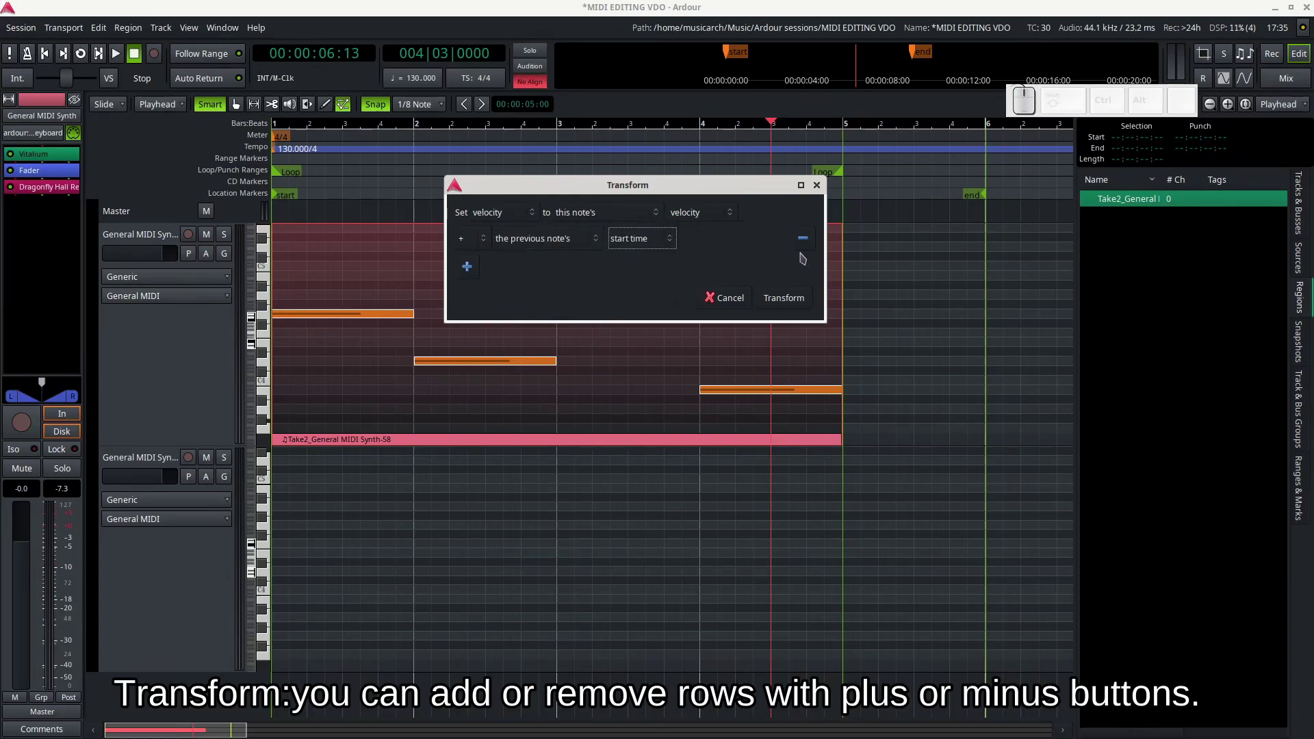
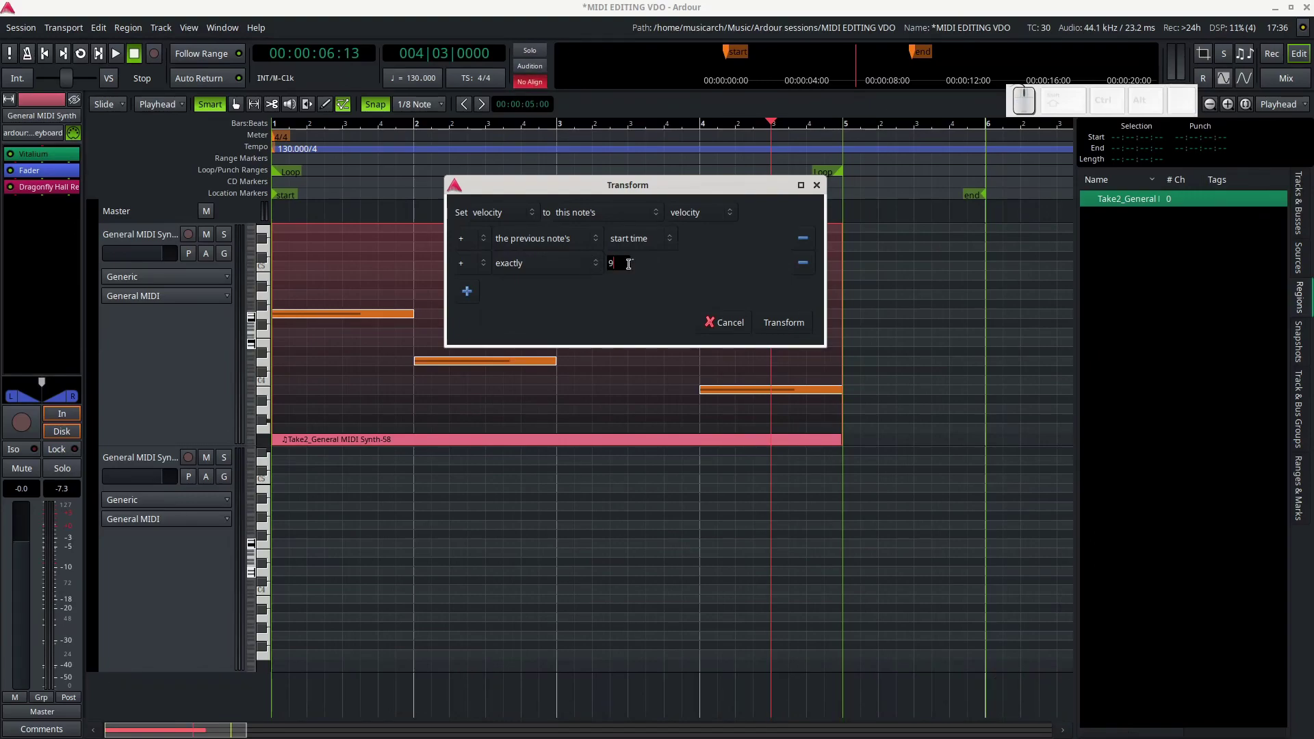
left_click(650, 278)
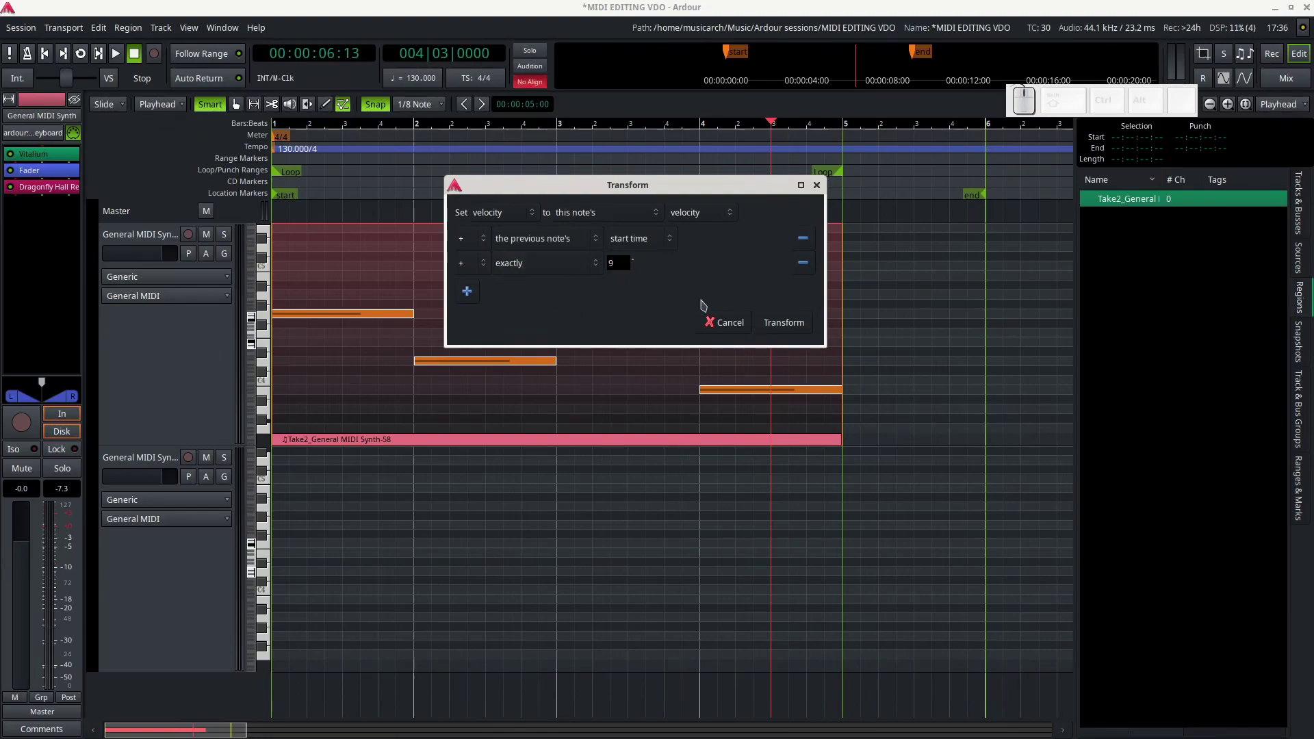
left_click(810, 270)
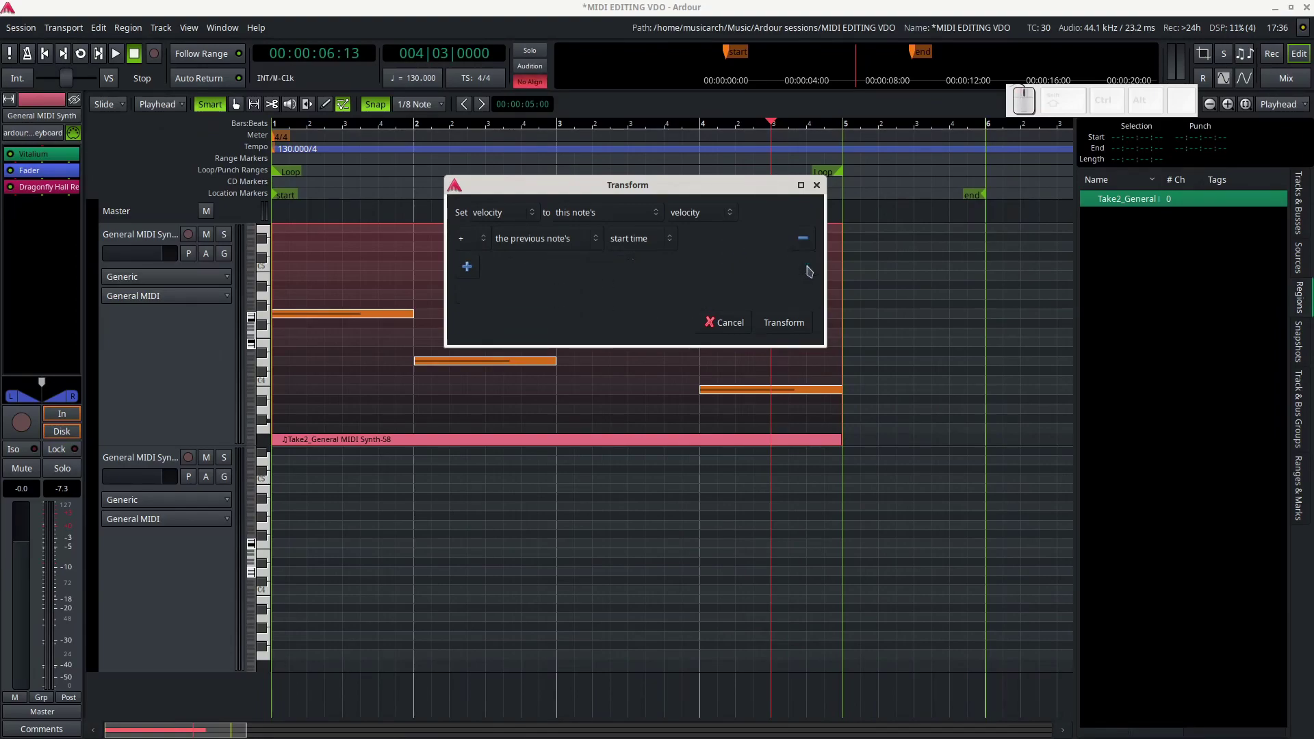
left_click(814, 246)
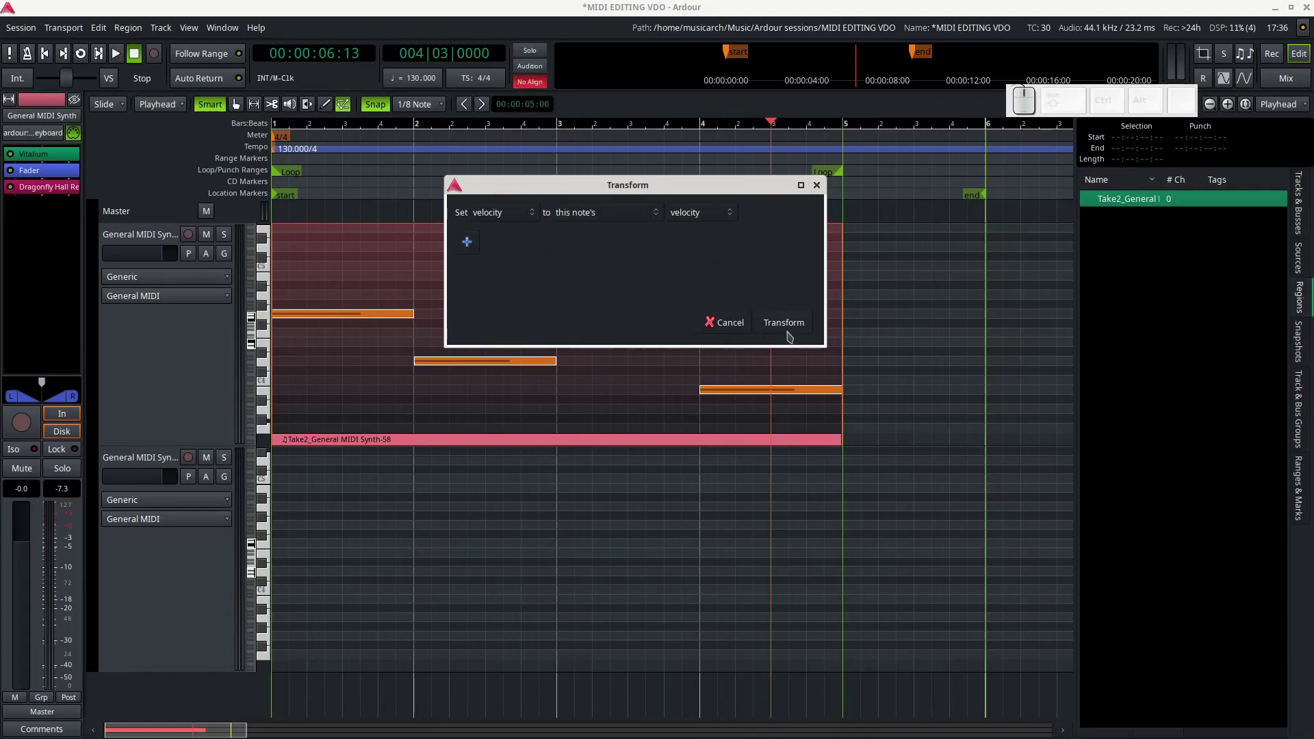
left_click(735, 330)
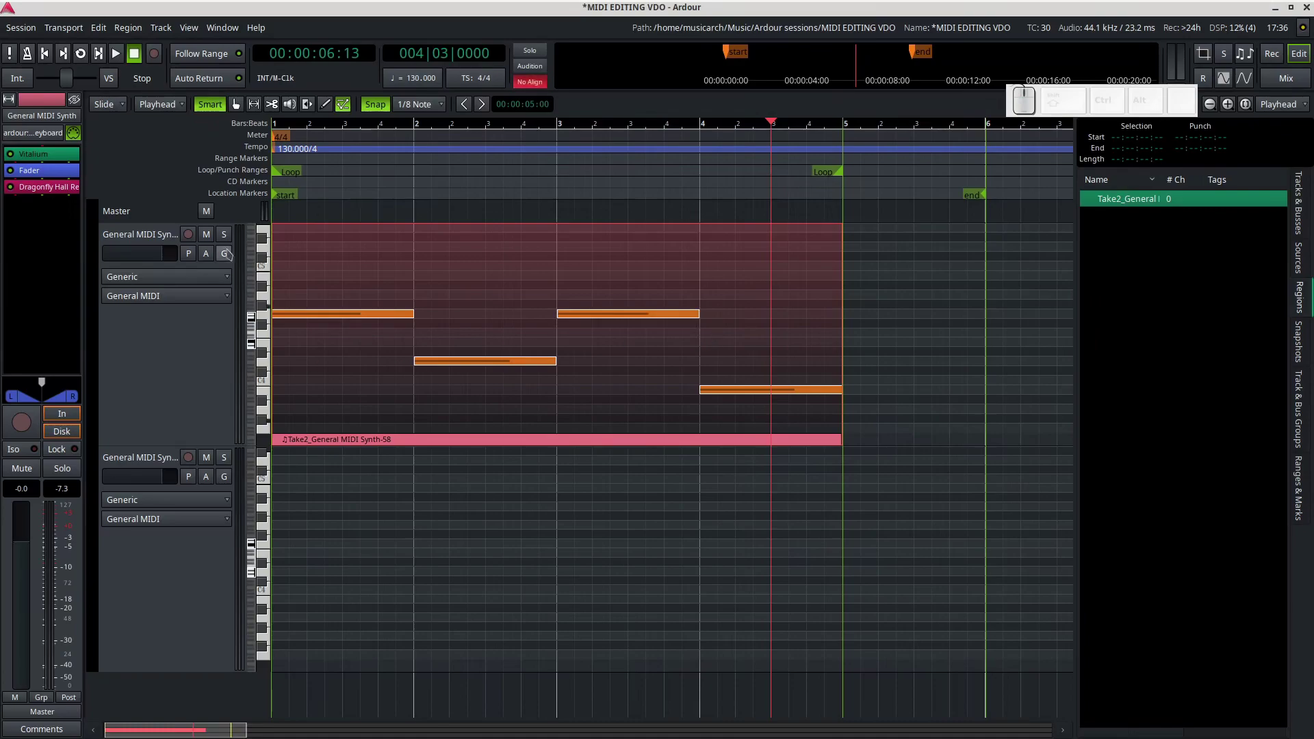
Select the Take2 region, use its context menu, switch to grab mode and reopen the region actions
left_click(738, 267)
right_click(821, 239)
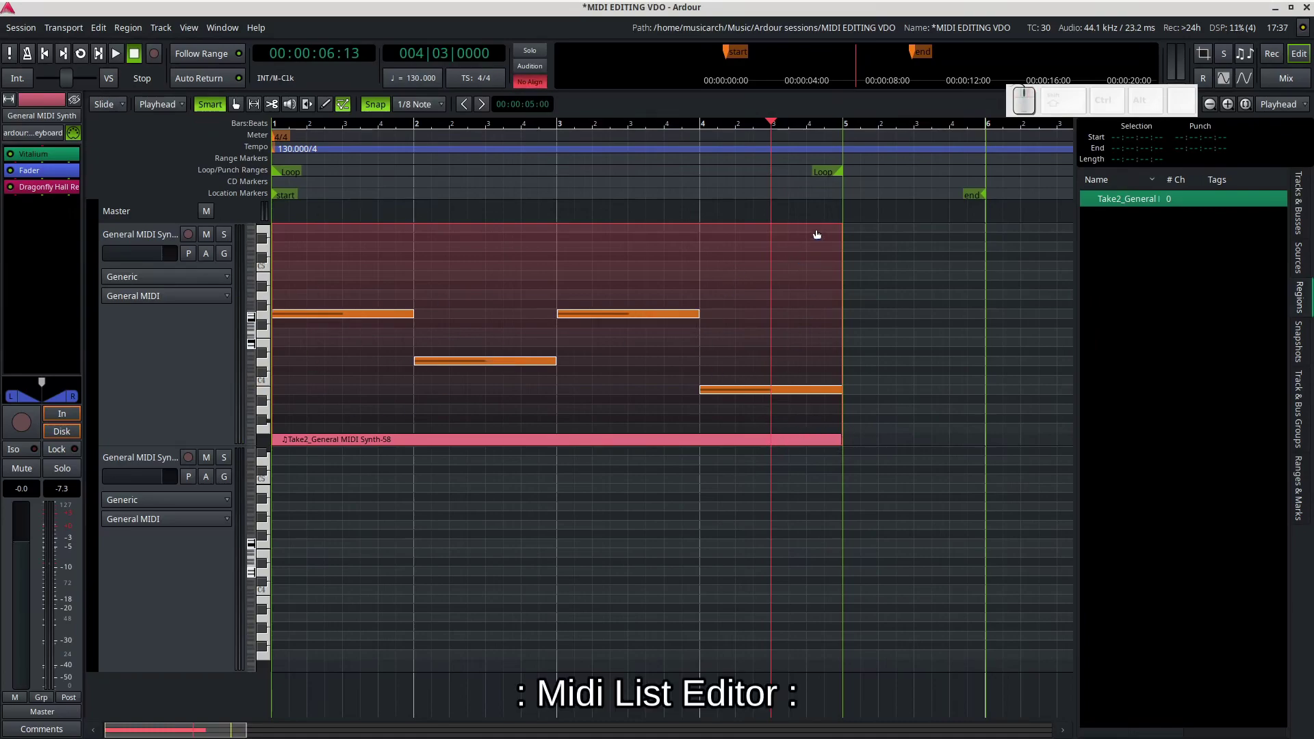
left_click(779, 309)
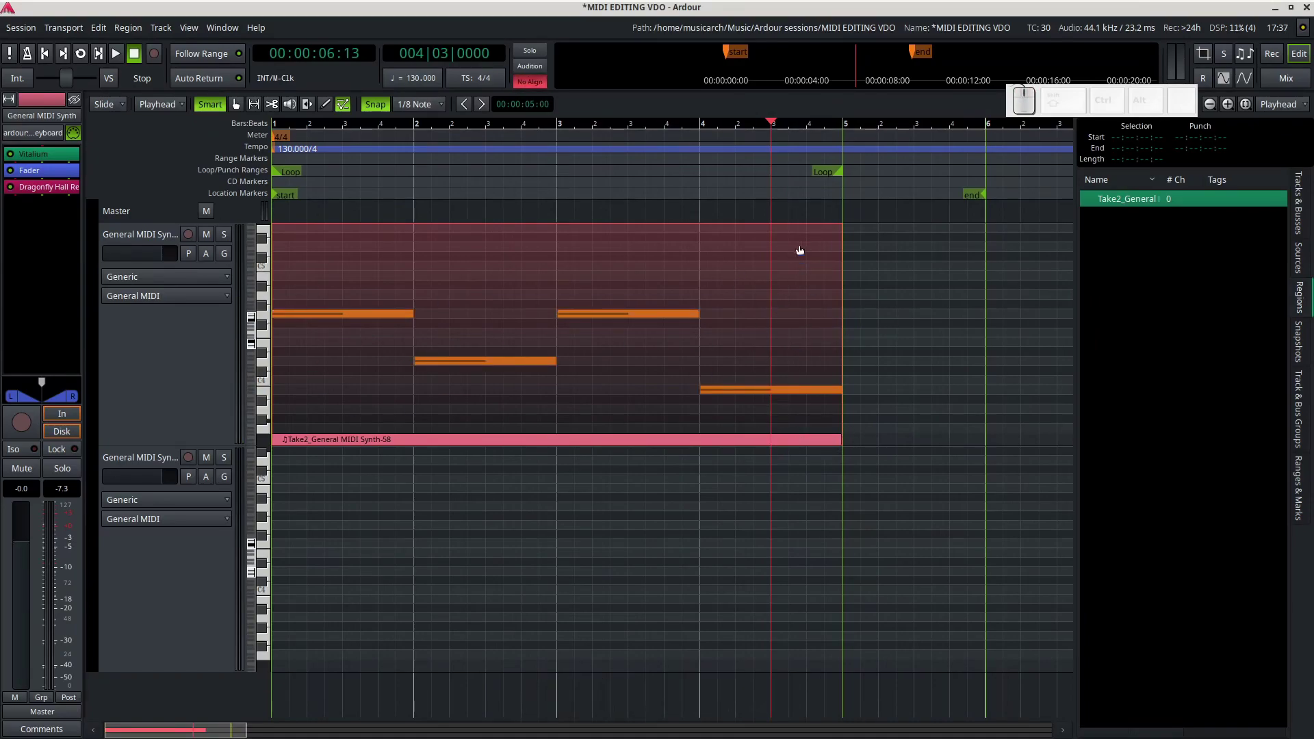
key("g")
left_click(801, 250)
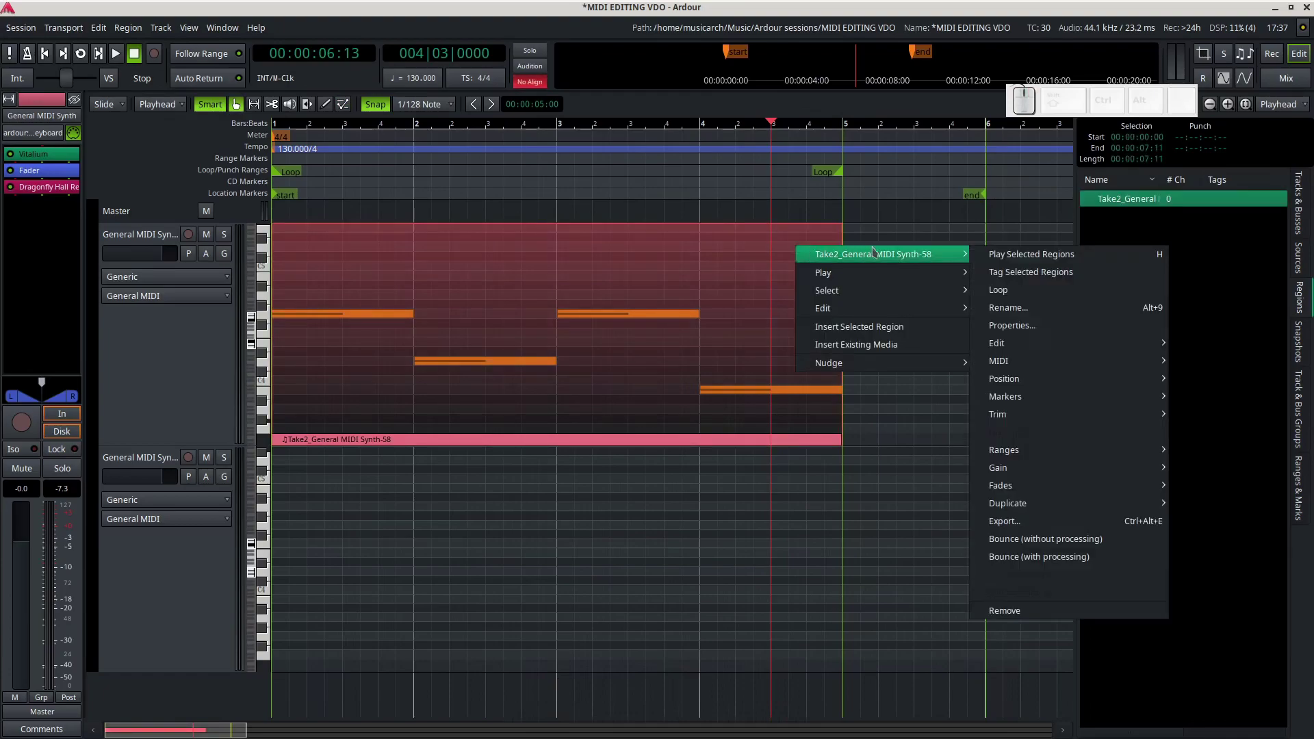
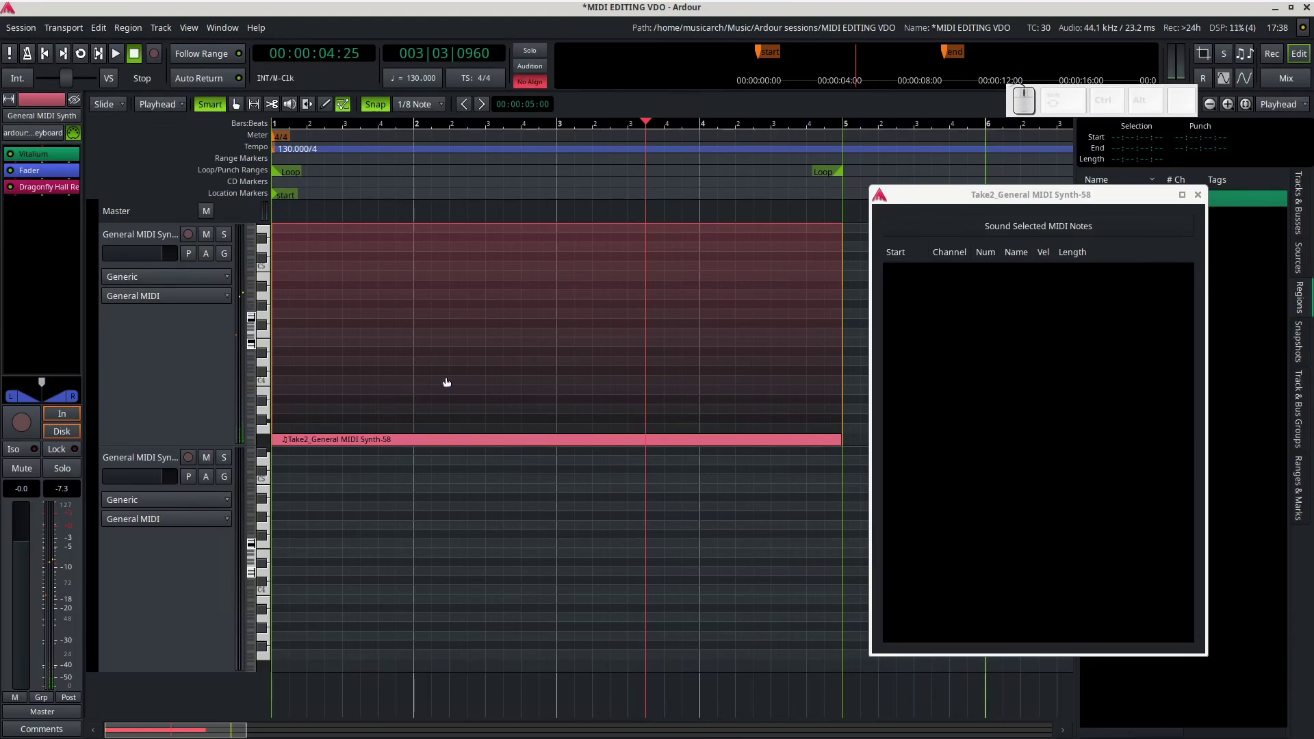
In Draw mode with Bar grid, draw a note at bar 1, then switch the grid to 1/8 Note
key("d")
left_click(438, 112)
left_click(423, 78)
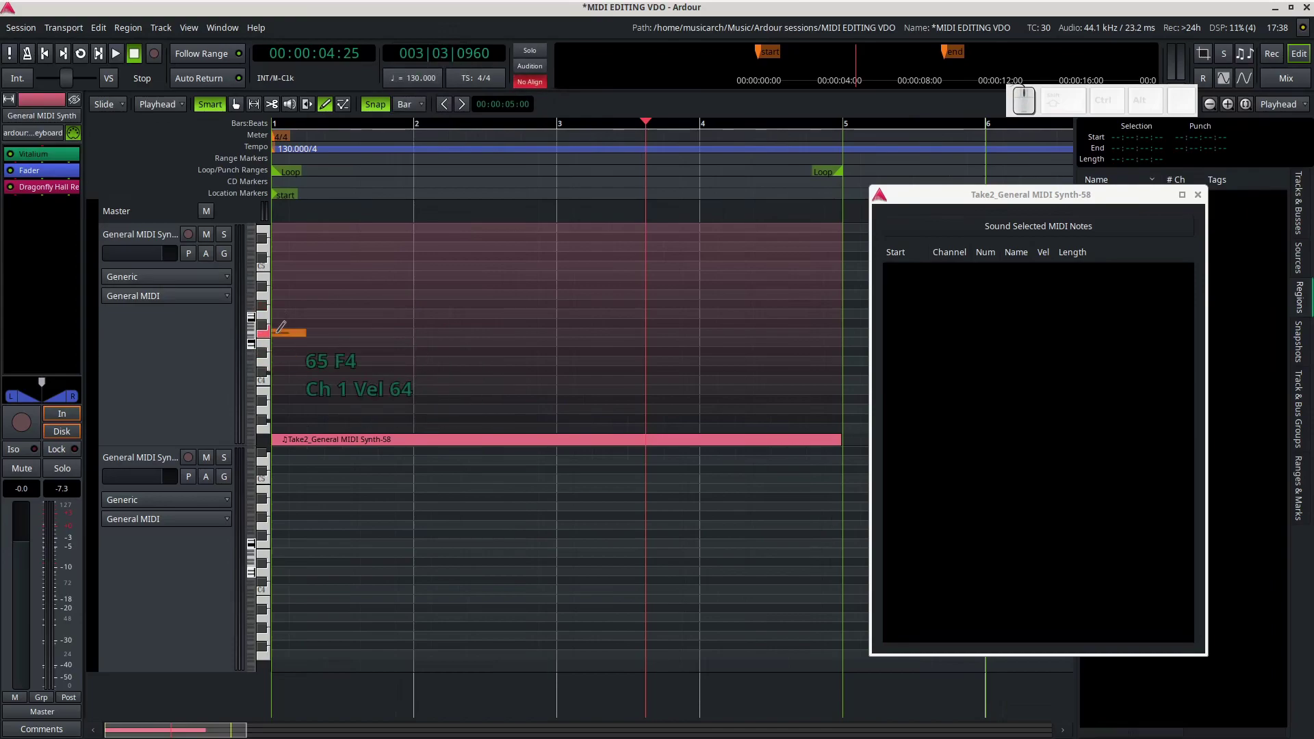
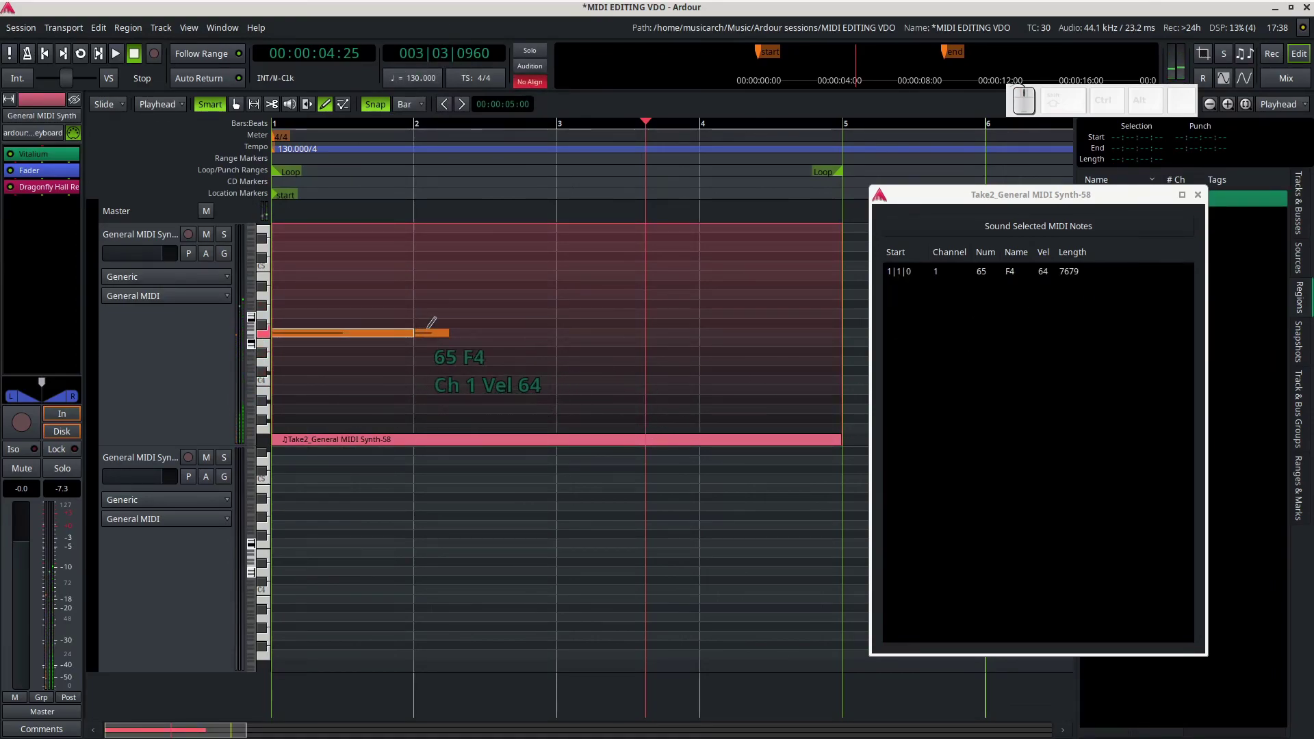
left_click(408, 114)
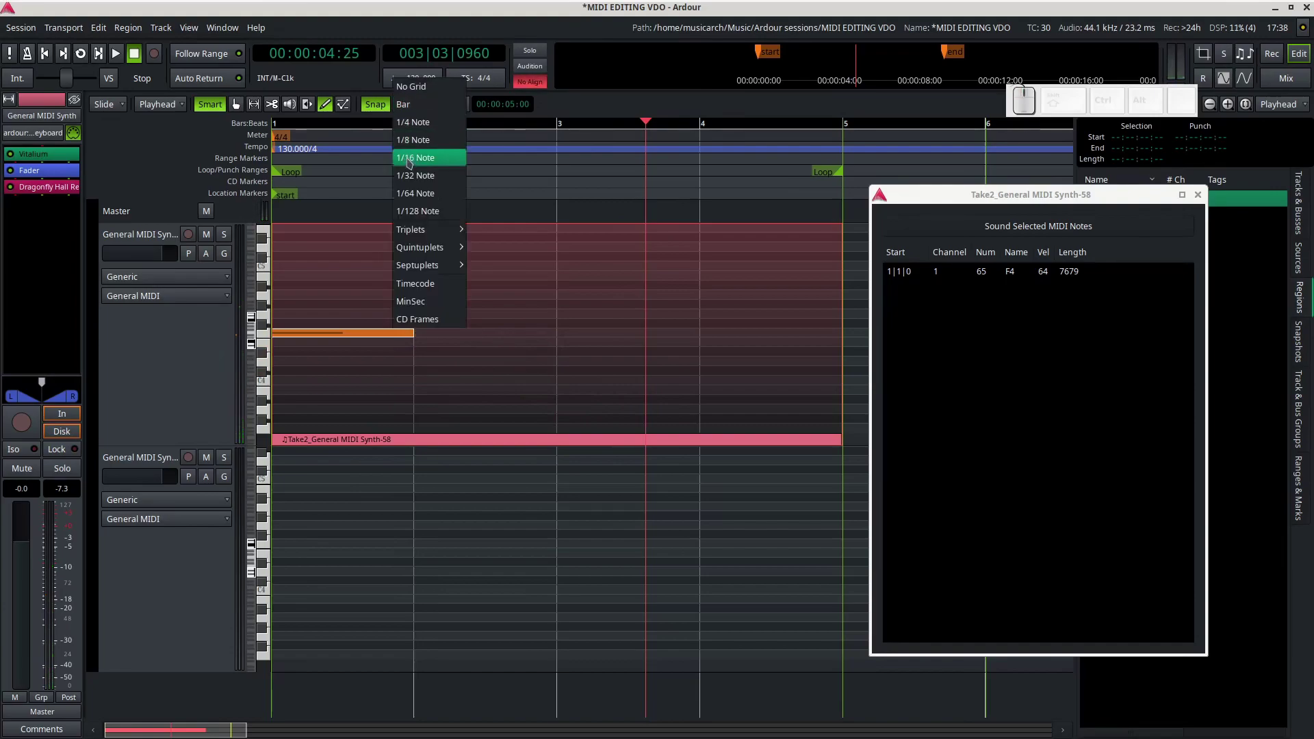
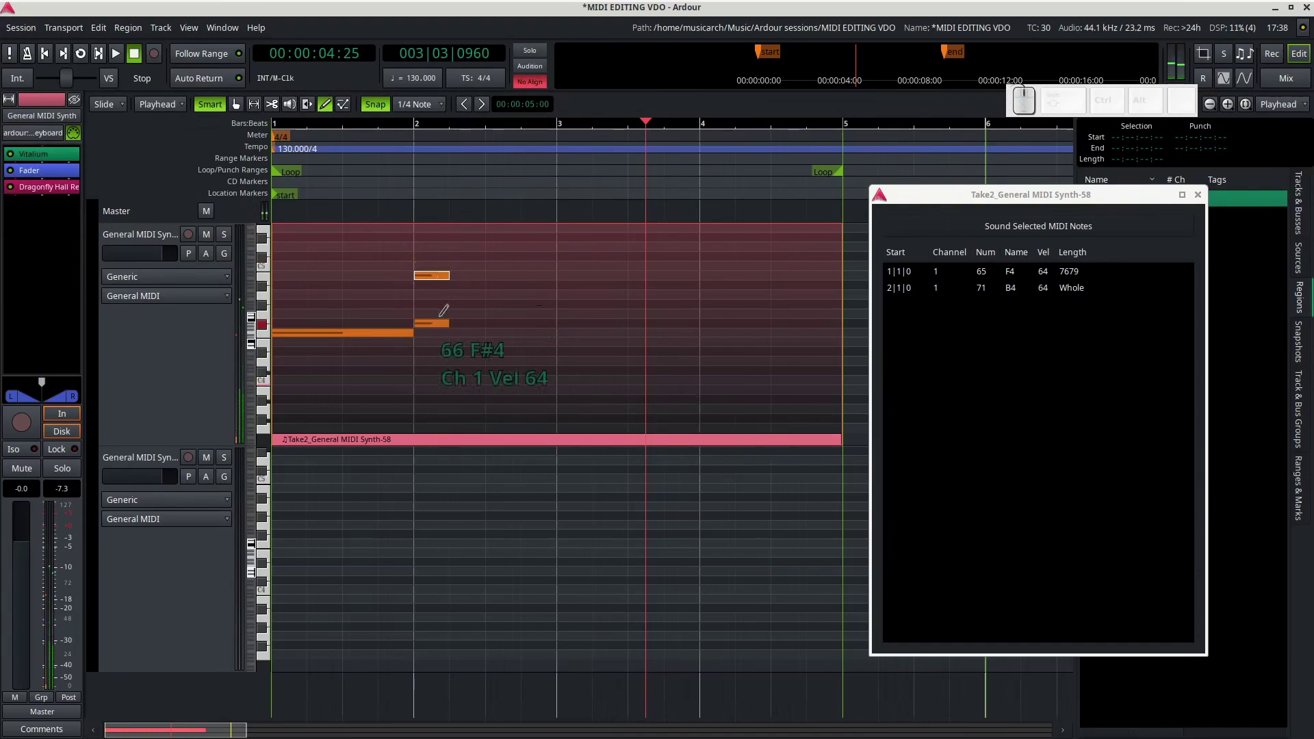
left_click(434, 114)
left_click(434, 118)
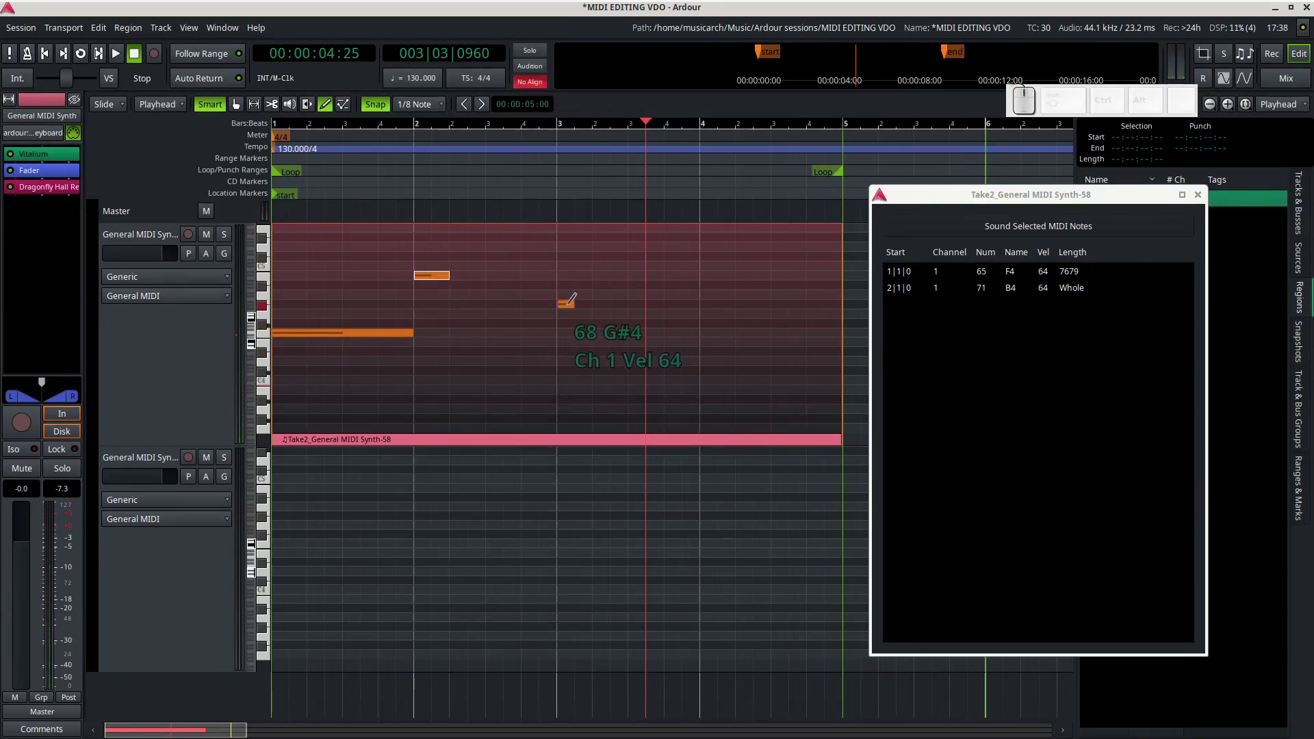
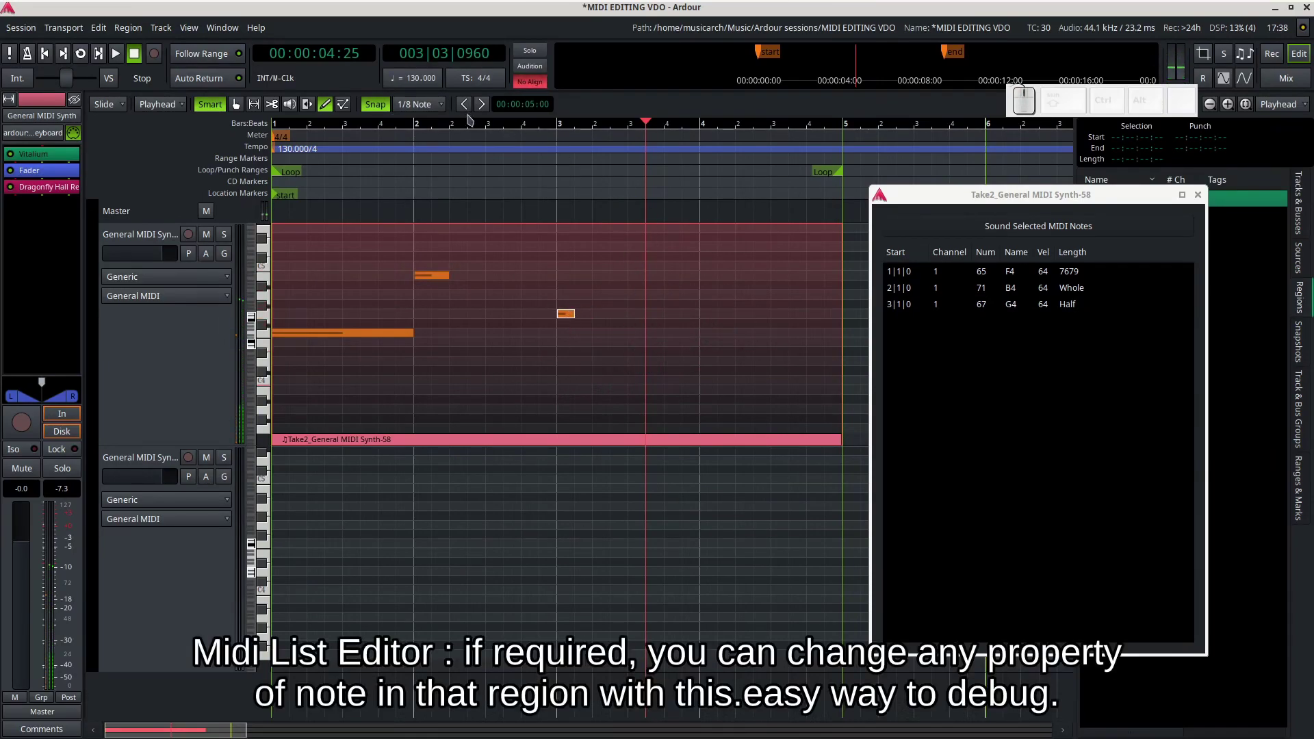
With a 1/16 Note grid draw a note on beat 3 of bar 3, then switch to 1/32 Note
left_click(422, 117)
left_click(422, 112)
left_click(421, 129)
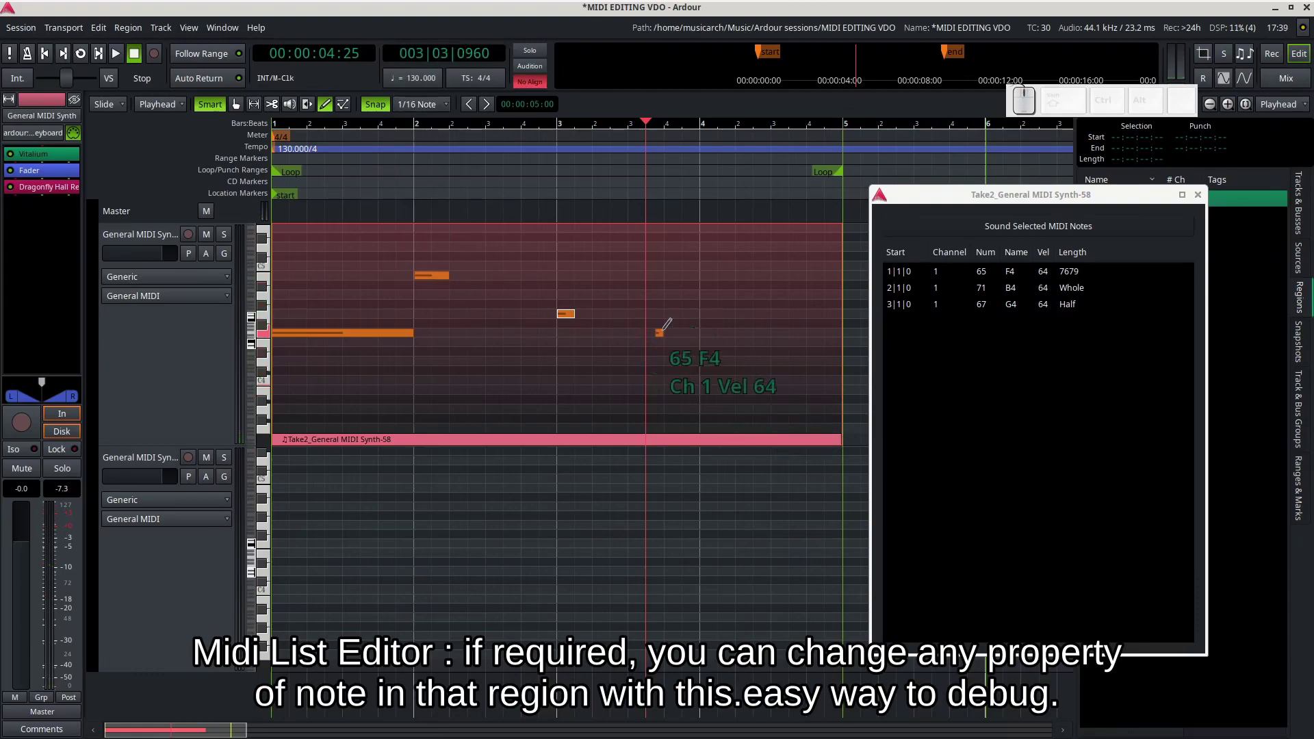
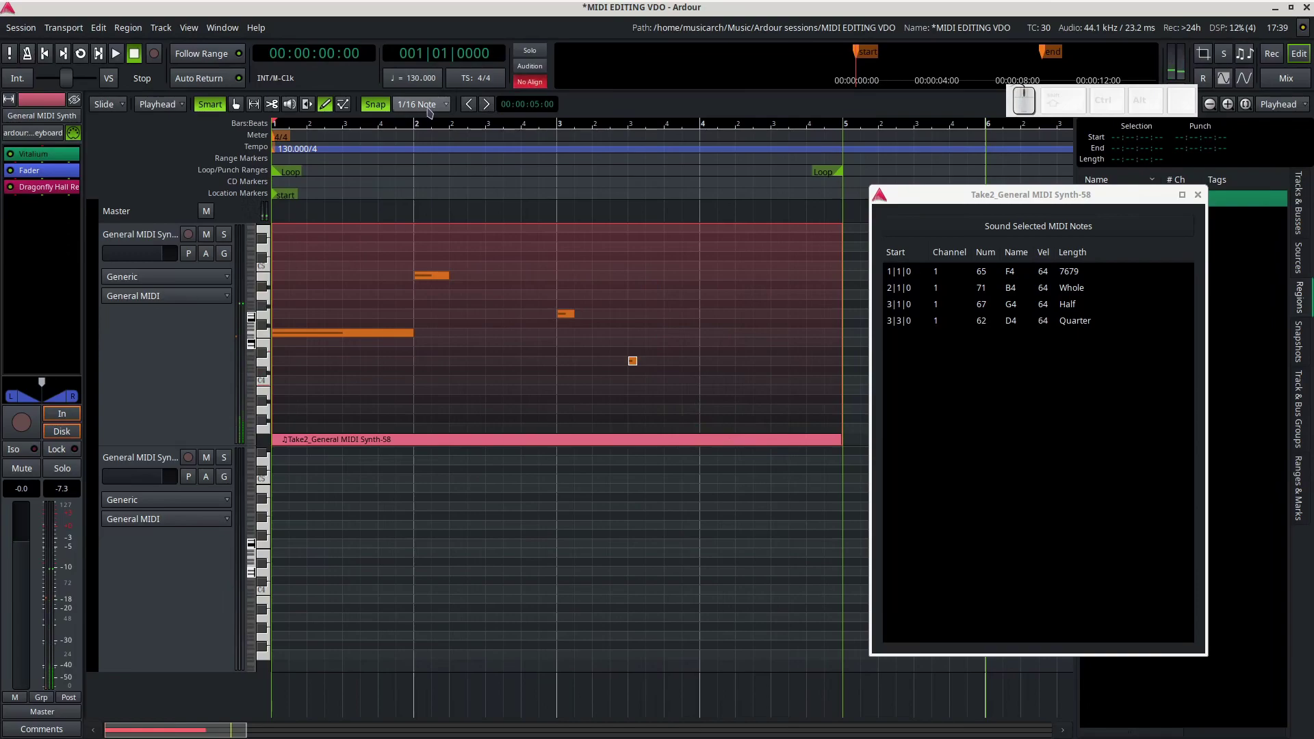
left_click(432, 110)
left_click(429, 129)
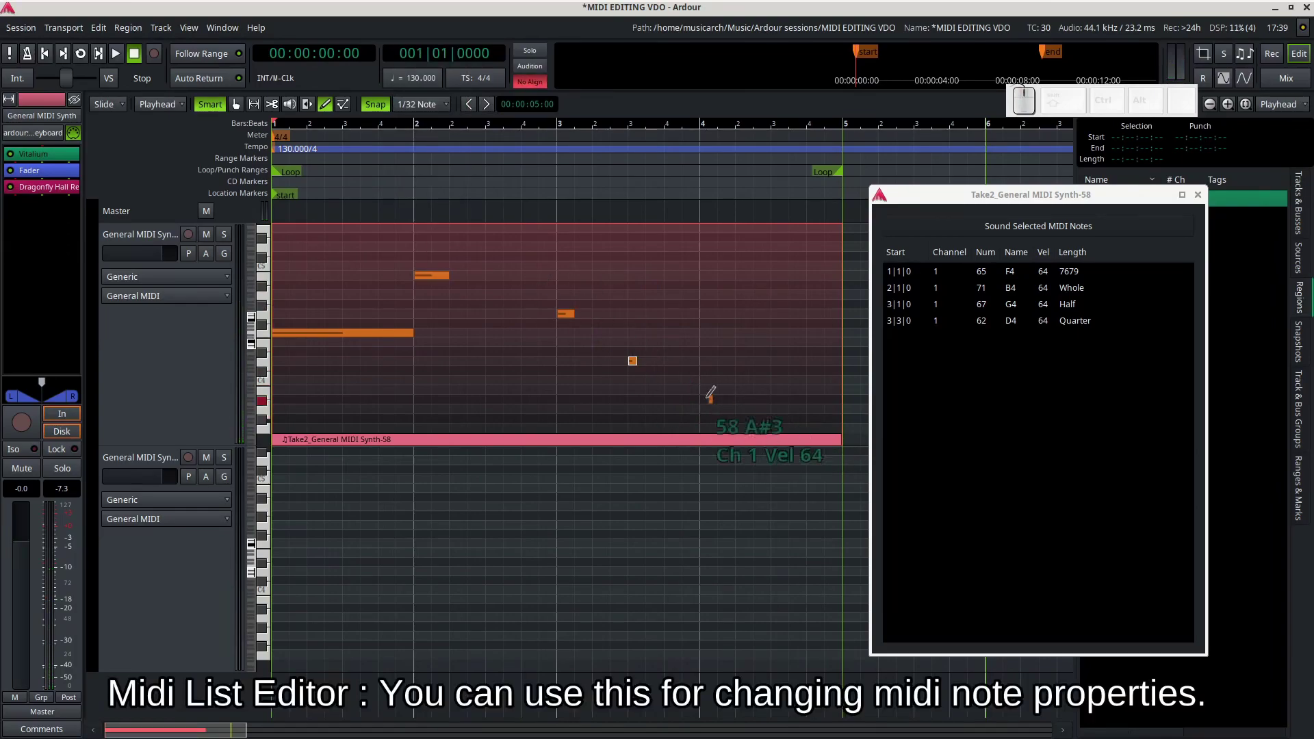
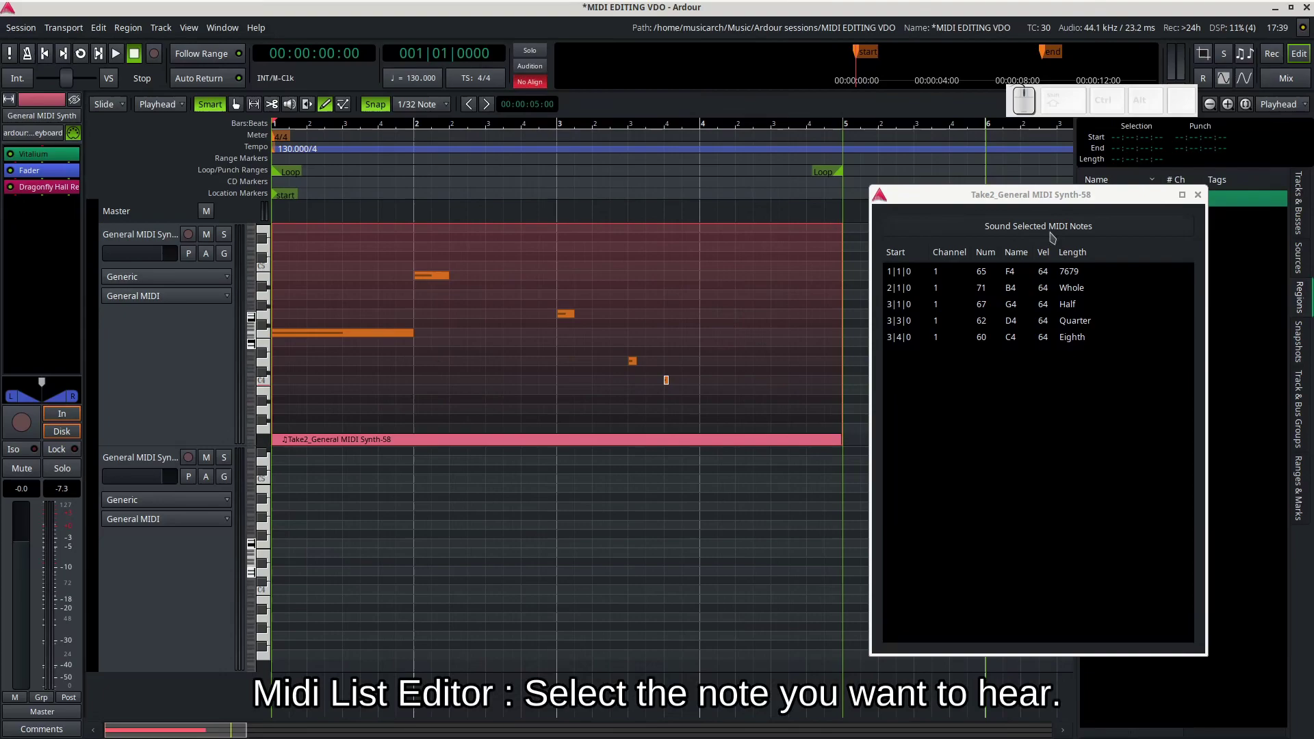
Audition each listed note from F4 down to the D4 quarter note, then close the list
left_click(994, 279)
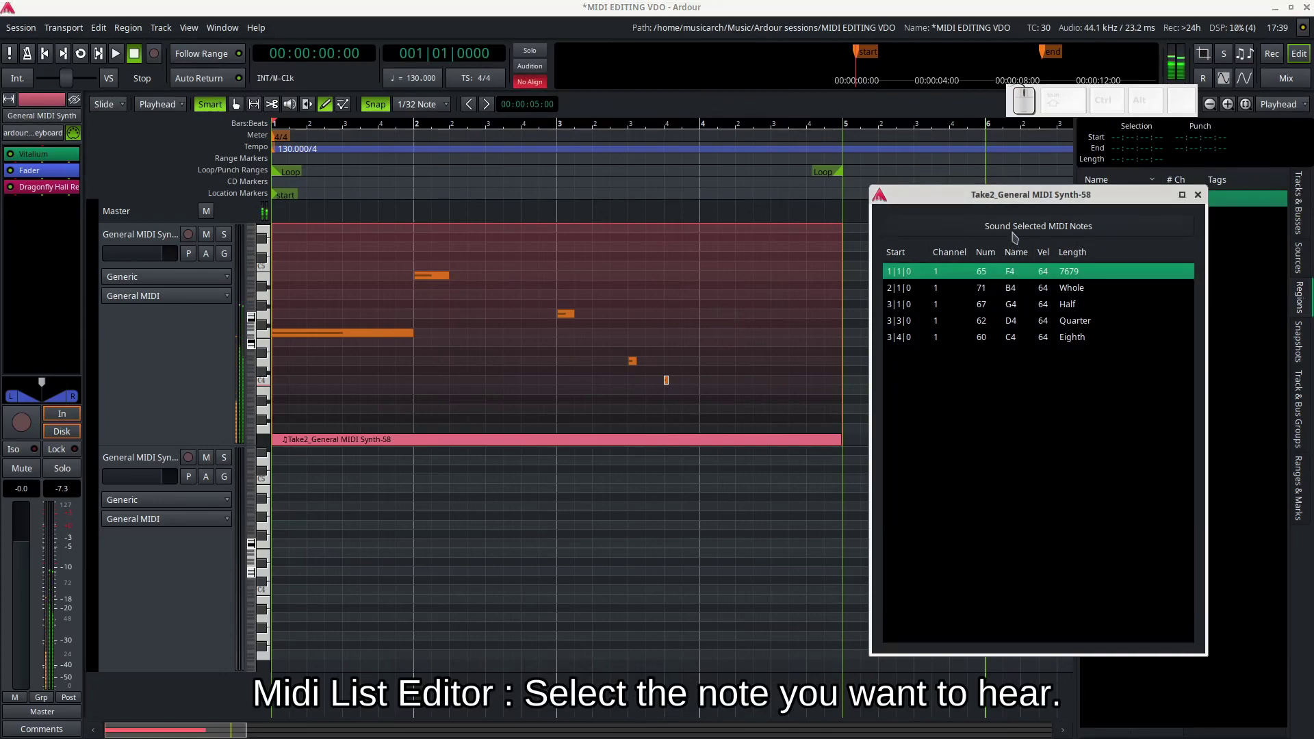
left_click(1017, 236)
left_click(1019, 289)
left_click(1016, 314)
left_click(1016, 329)
left_click(1011, 349)
left_click(998, 272)
left_click(1000, 293)
left_click(1000, 309)
left_click(1001, 326)
left_click(999, 347)
left_click(992, 283)
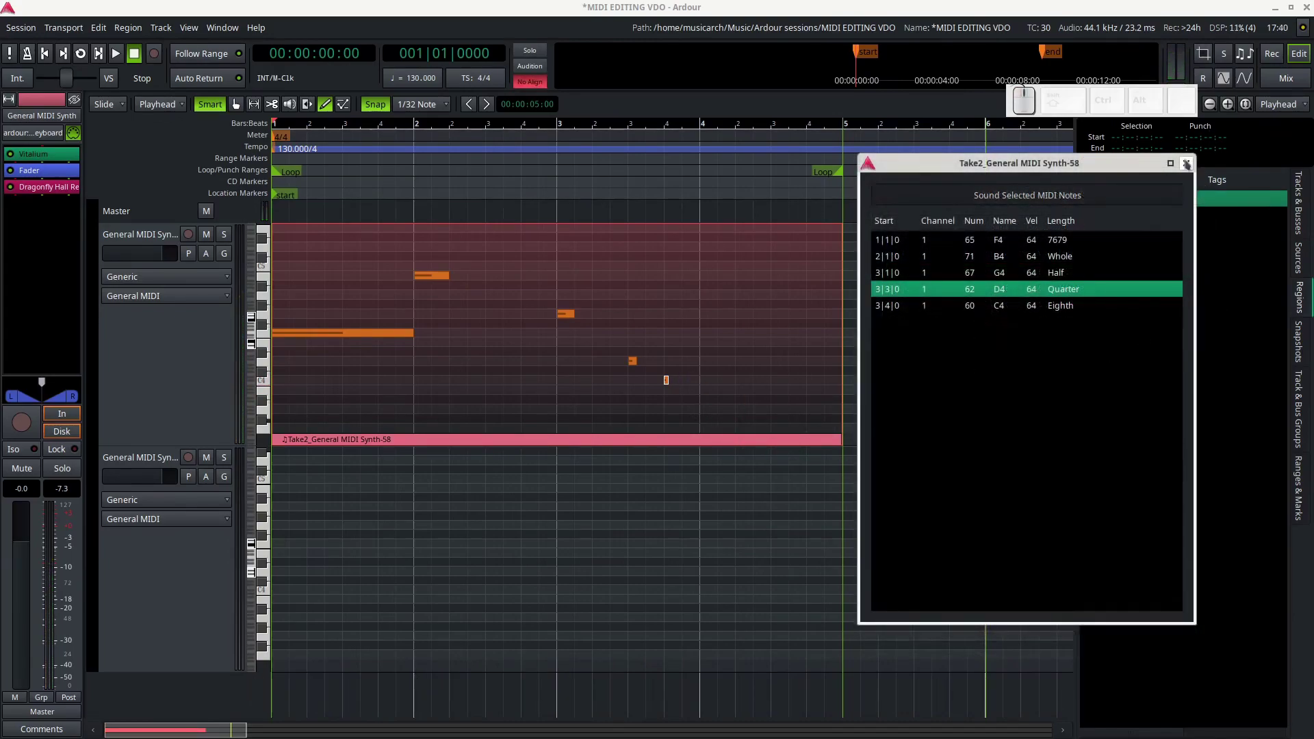